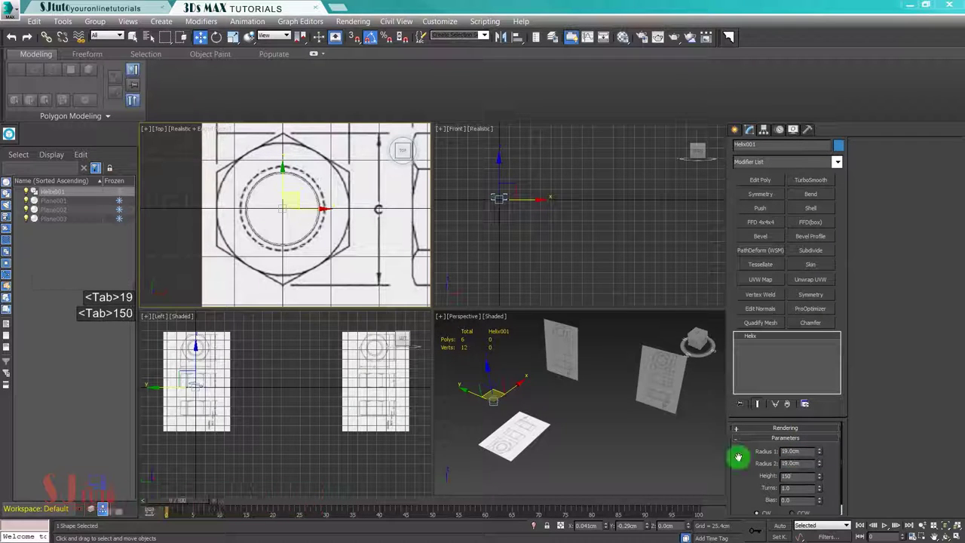
Step: Set the helix to 150 cm height and 25 turns and frame it in the maximized Perspective view
{"action": "key", "text": "Tab"}
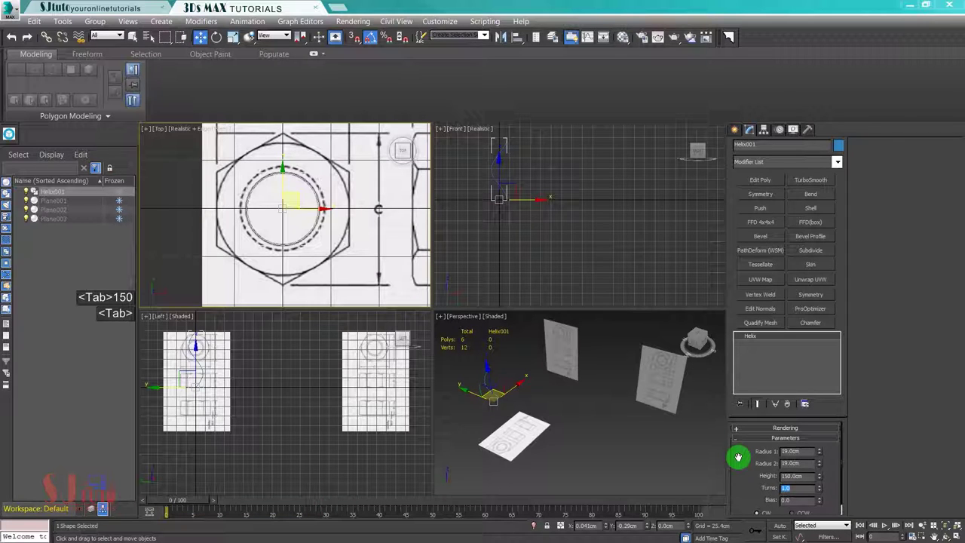
{"action": "type", "text": "5"}
{"action": "key", "text": "Tab"}
{"action": "key", "text": "Return"}
{"action": "middle_click", "coordinate": [580, 402]}
{"action": "key", "text": "alt+w"}
{"action": "middle_click", "coordinate": [410, 351]}
{"action": "key", "text": "z"}
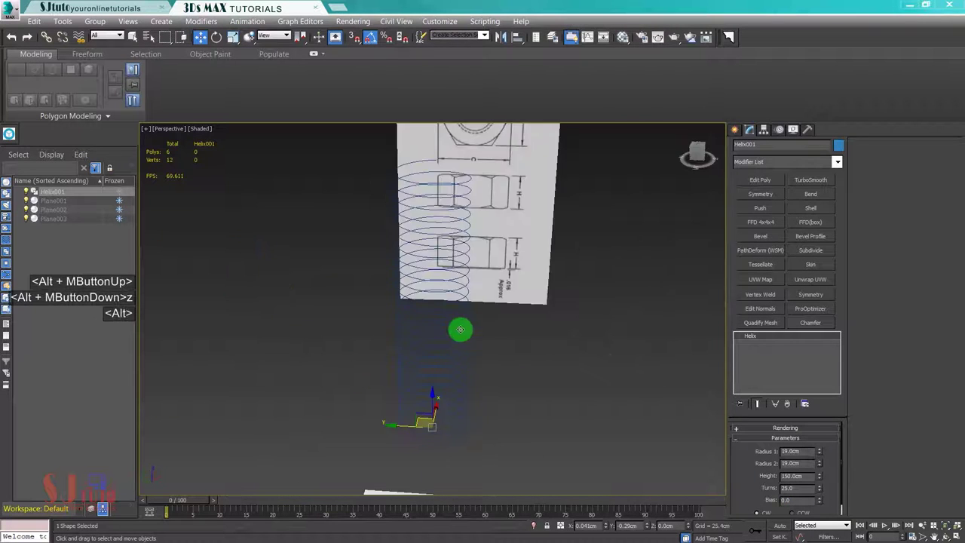
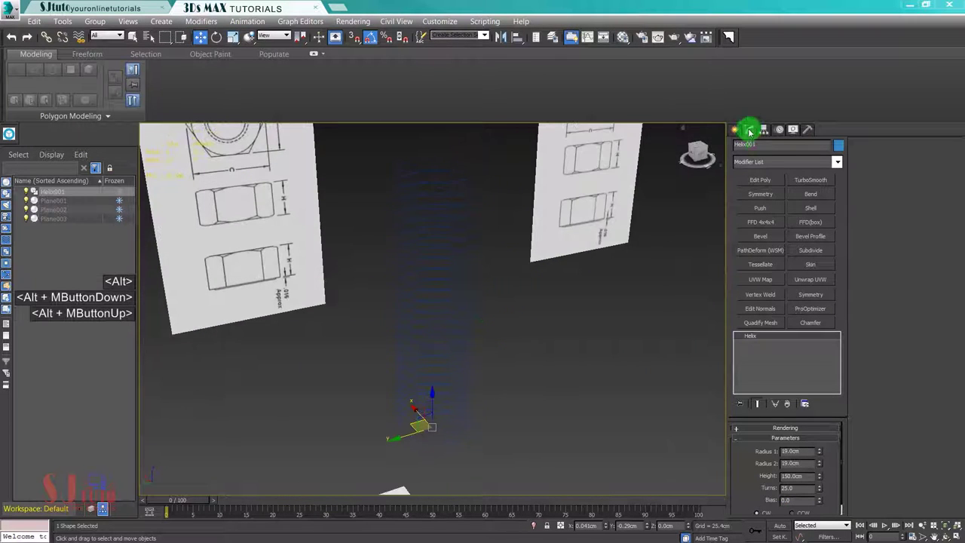
Step: Rename Helix001 to Nut_T in the Modify panel
{"action": "left_click", "coordinate": [712, 152]}
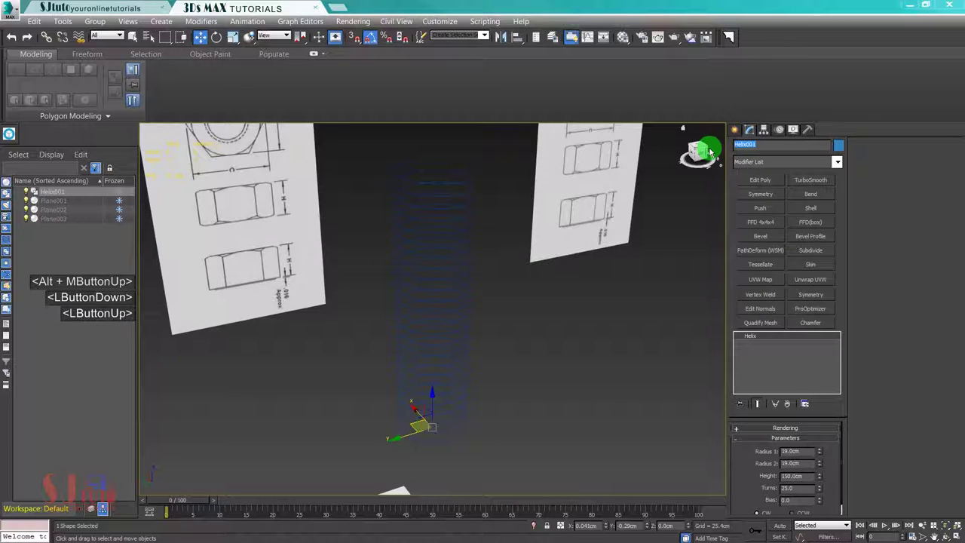
{"action": "type", "text": "nut"}
{"action": "key", "text": "space"}
{"action": "key", "text": "BackSpace"}
{"action": "type", "text": "t"}
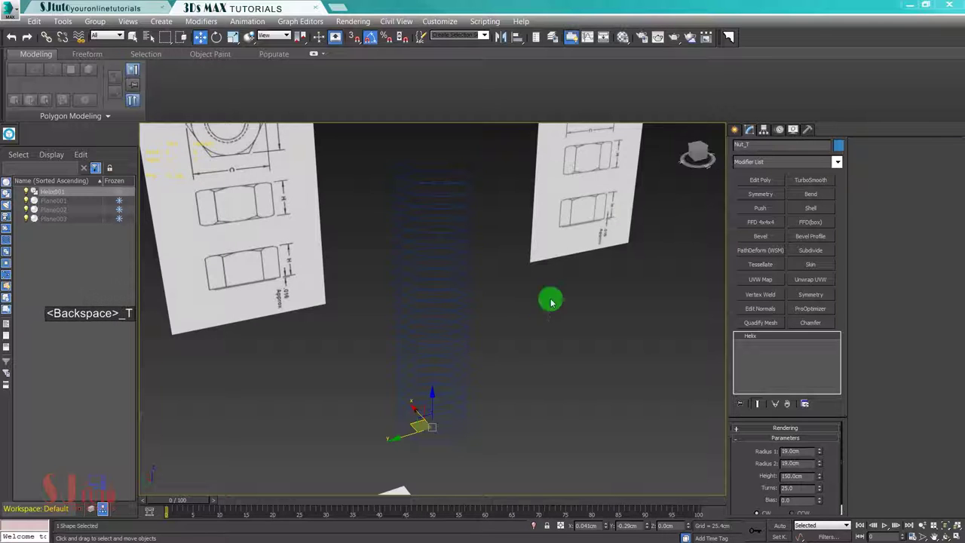
{"action": "middle_click", "coordinate": [530, 329]}
{"action": "scroll", "scroll_direction": "down", "scroll_amount": 3}
{"action": "middle_click", "coordinate": [539, 359]}
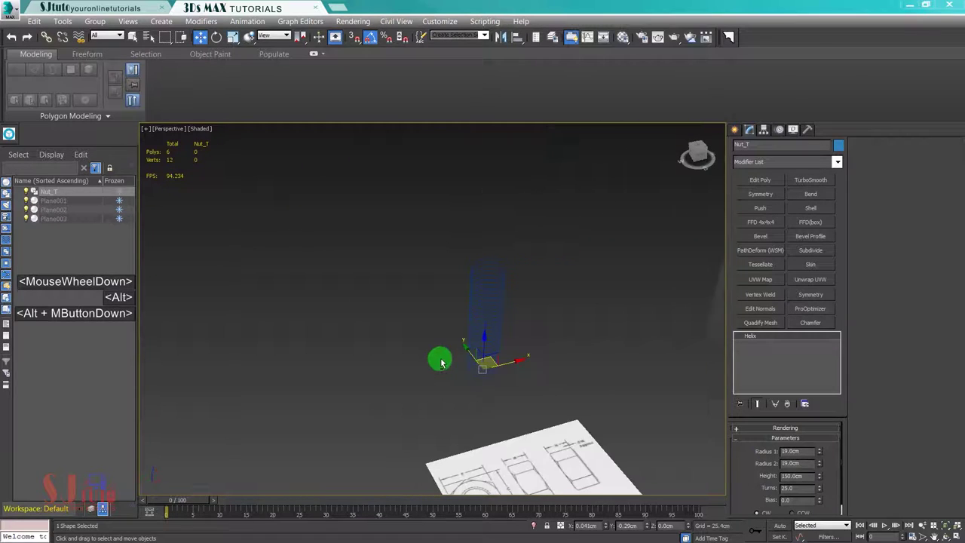
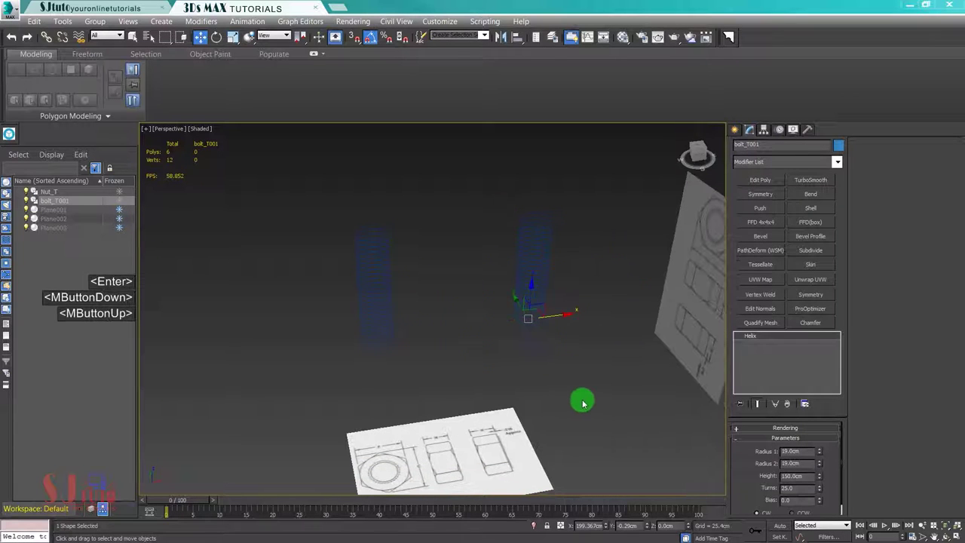
Step: Give the cloned helix bolt_T001 radii of 23 cm, height 39 cm and 7 turns
{"action": "left_click", "coordinate": [738, 459]}
{"action": "left_click", "coordinate": [738, 459]}
{"action": "key", "text": "Tab"}
{"action": "type", "text": "<Tab>23"}
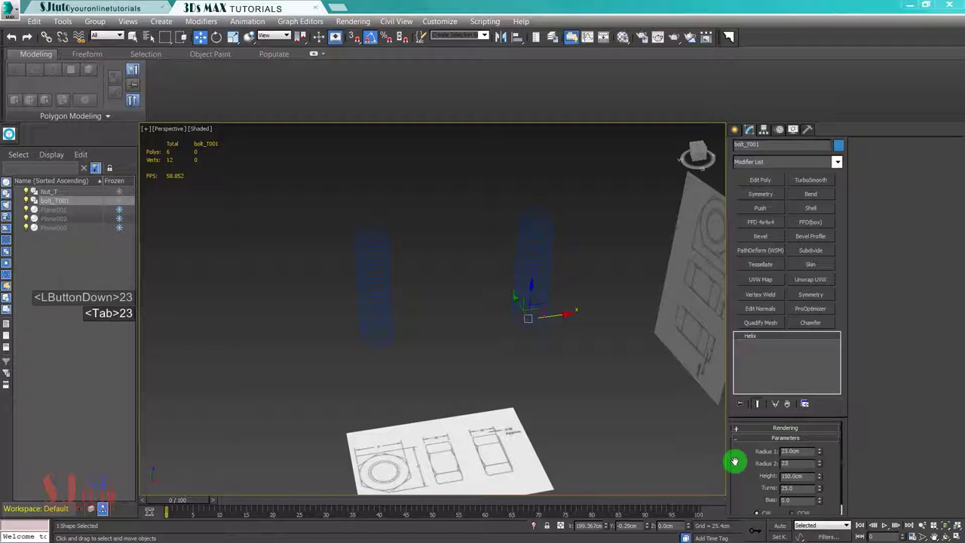
{"action": "key", "text": "Tab"}
{"action": "type", "text": "9"}
{"action": "key", "text": "Tab"}
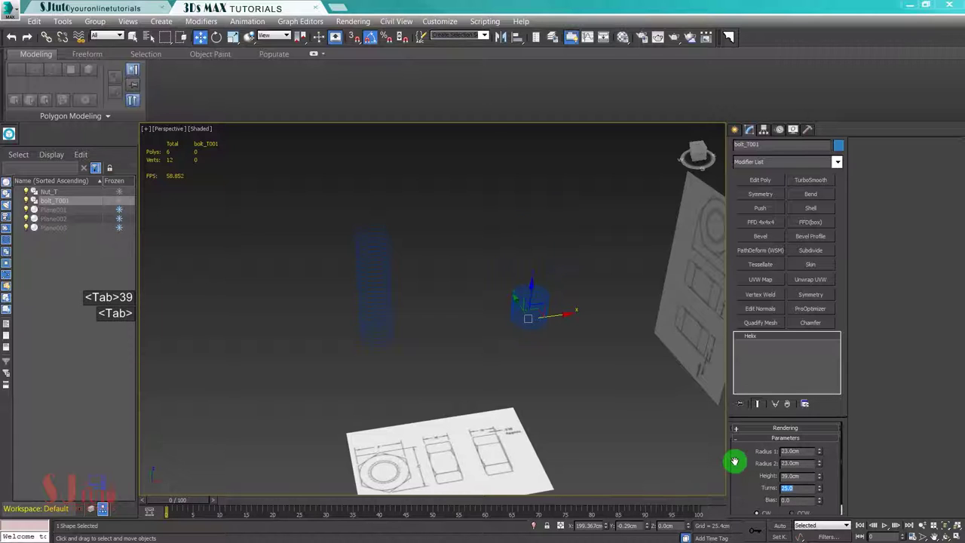
{"action": "key", "text": "7"}
{"action": "key", "text": "Return"}
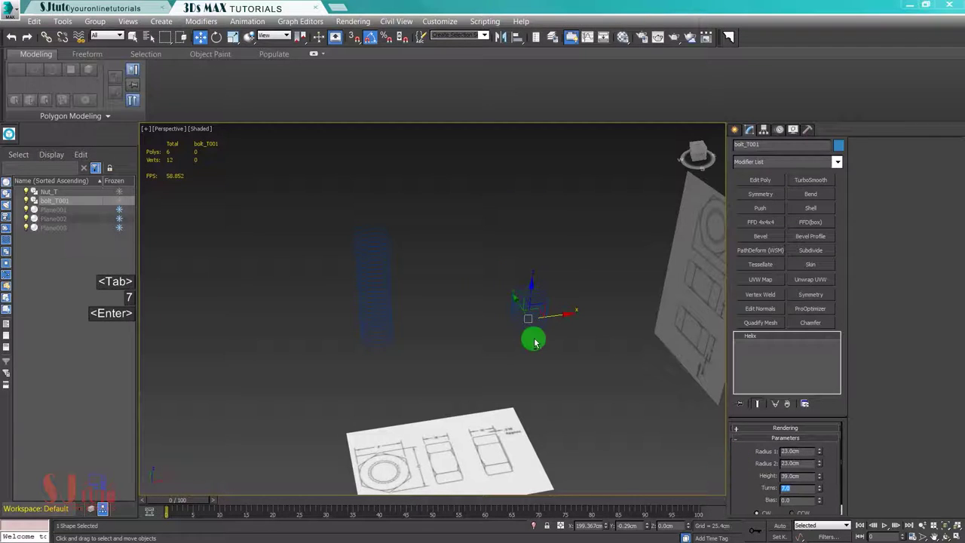
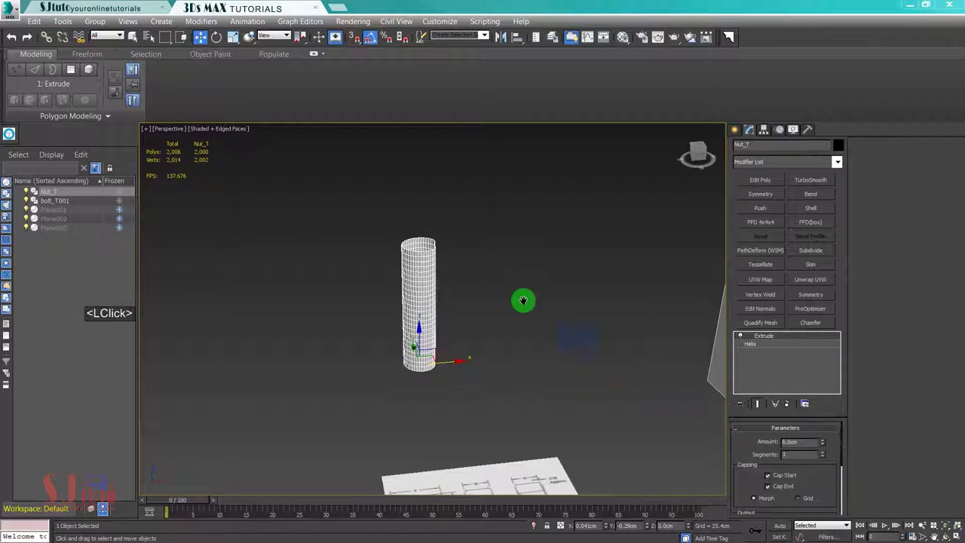
Step: Add Edit Poly to the black Nut_T tube and weld all its vertices from 3003 down to 2042
{"action": "key", "text": "Return"}
{"action": "left_click", "coordinate": [757, 181]}
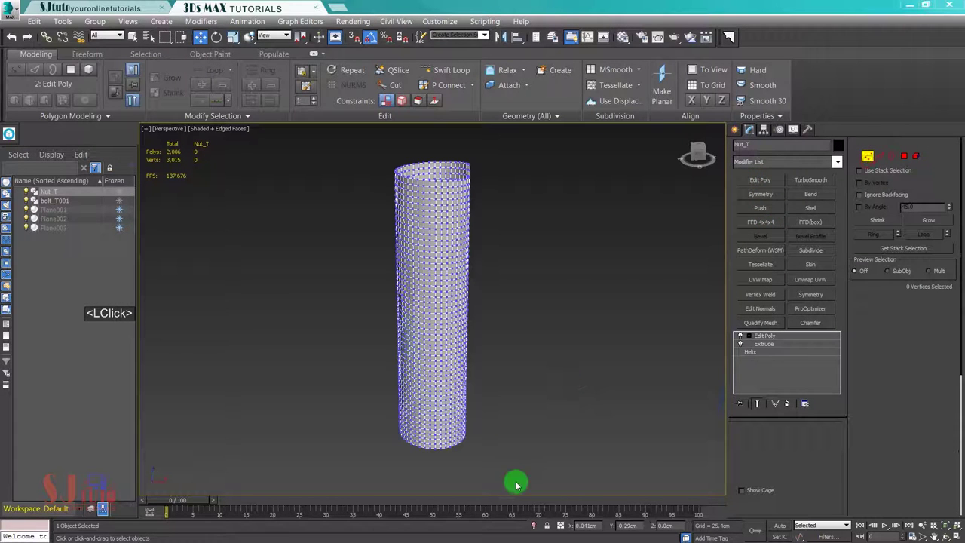
{"action": "left_click", "coordinate": [362, 223]}
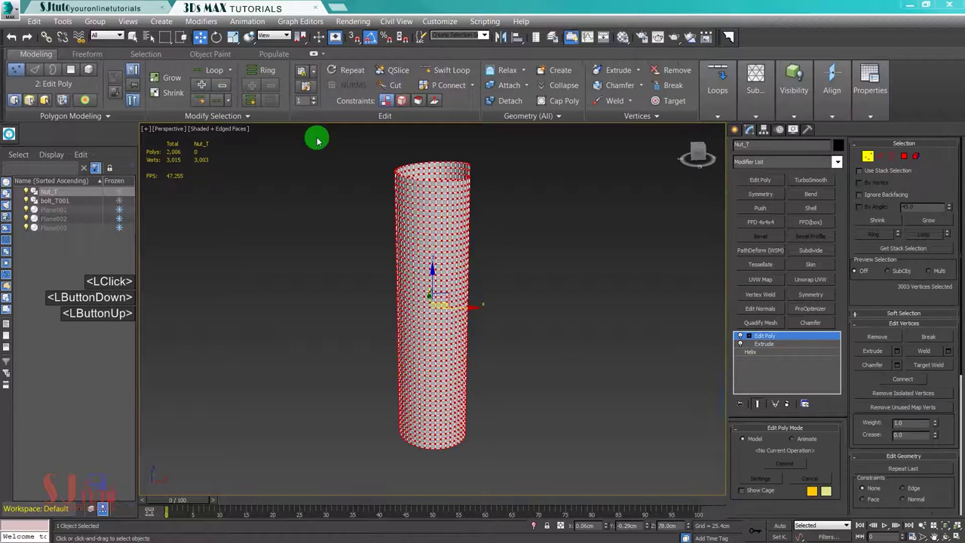
{"action": "left_click", "coordinate": [599, 490]}
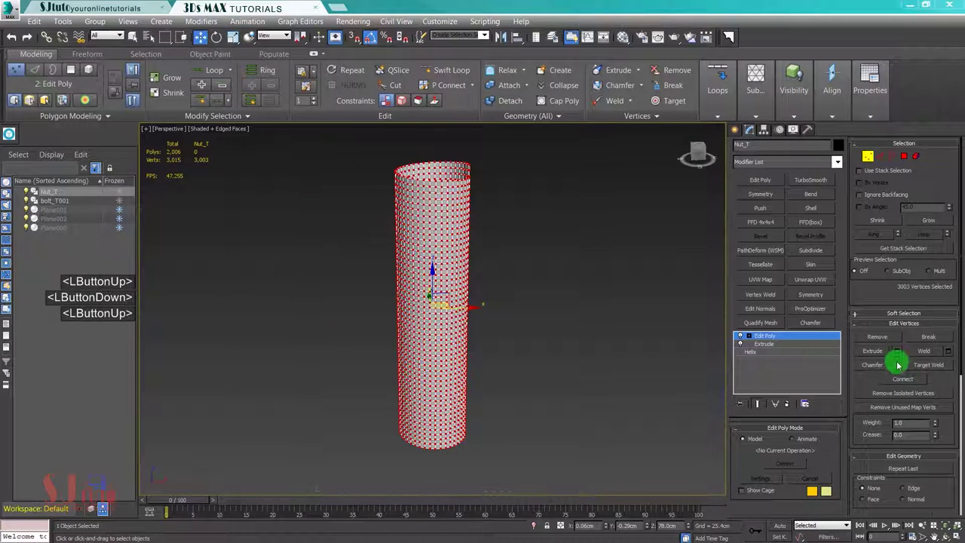
{"action": "left_click", "coordinate": [949, 353]}
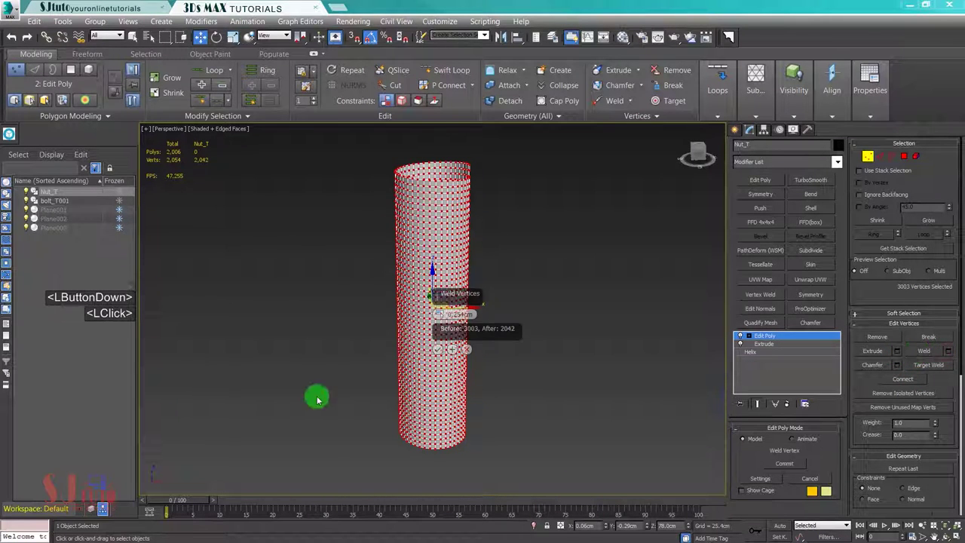
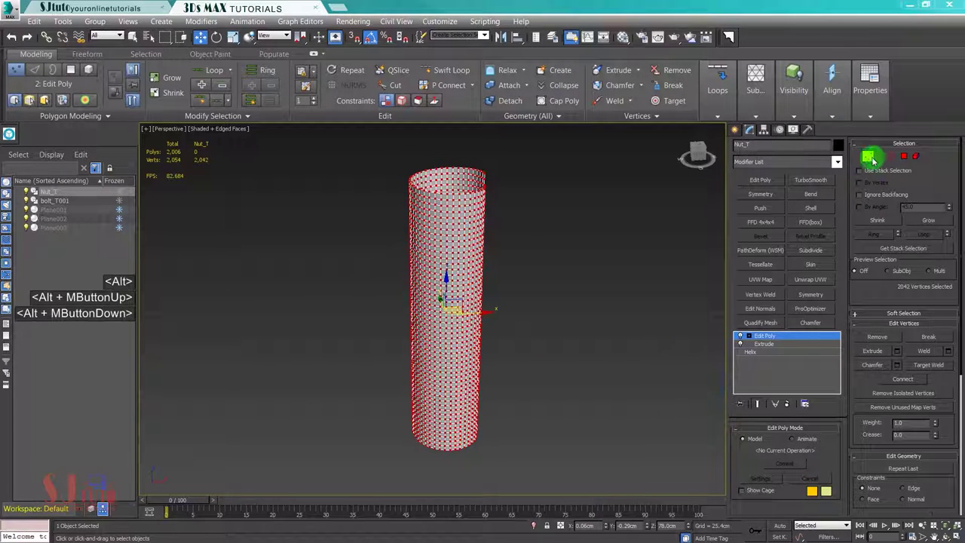
Step: Loop-select the 998-edge spiral around Nut_T's tube, dropping the stray end edges
{"action": "left_click", "coordinate": [881, 161]}
{"action": "scroll", "scroll_direction": "up", "scroll_amount": 3}
{"action": "middle_click", "coordinate": [501, 204]}
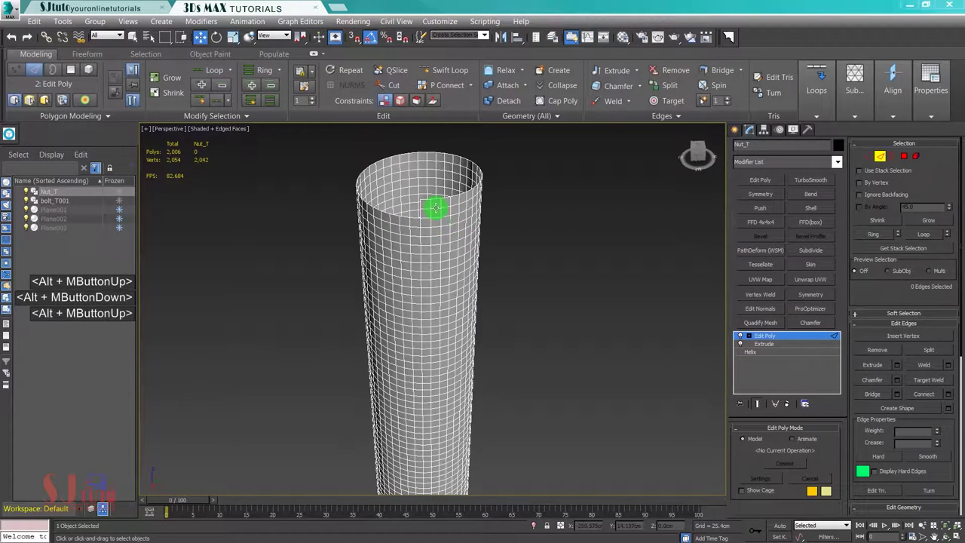
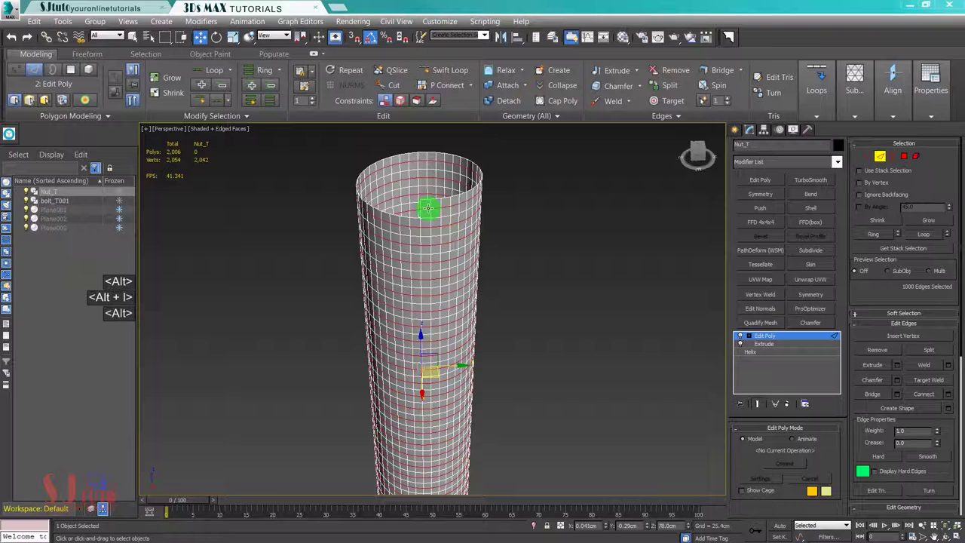
{"action": "left_click", "coordinate": [518, 360]}
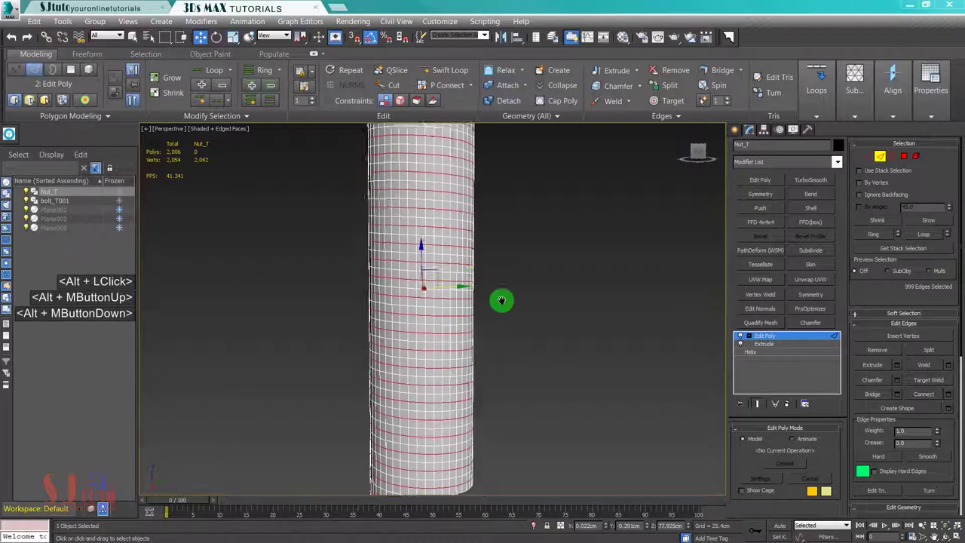
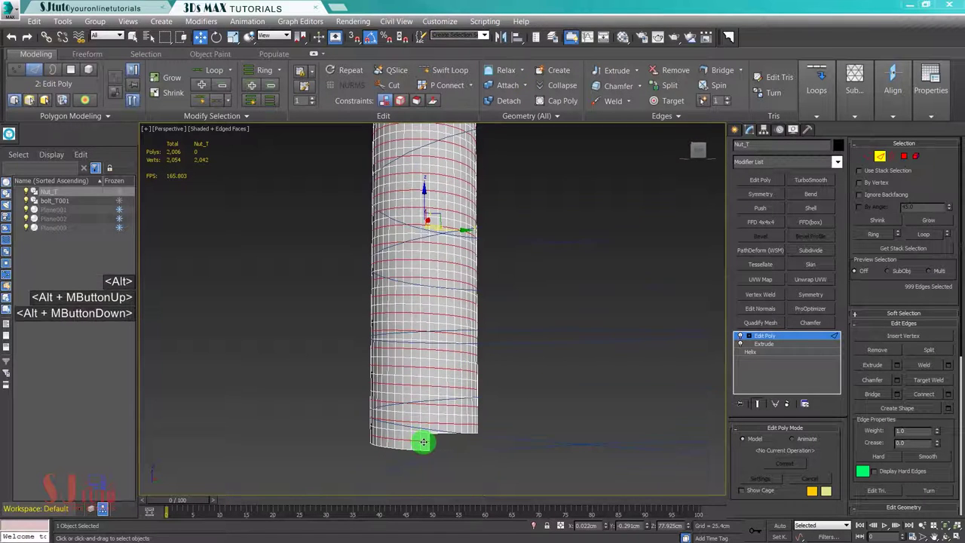
{"action": "left_click", "coordinate": [451, 454]}
{"action": "middle_click", "coordinate": [505, 415]}
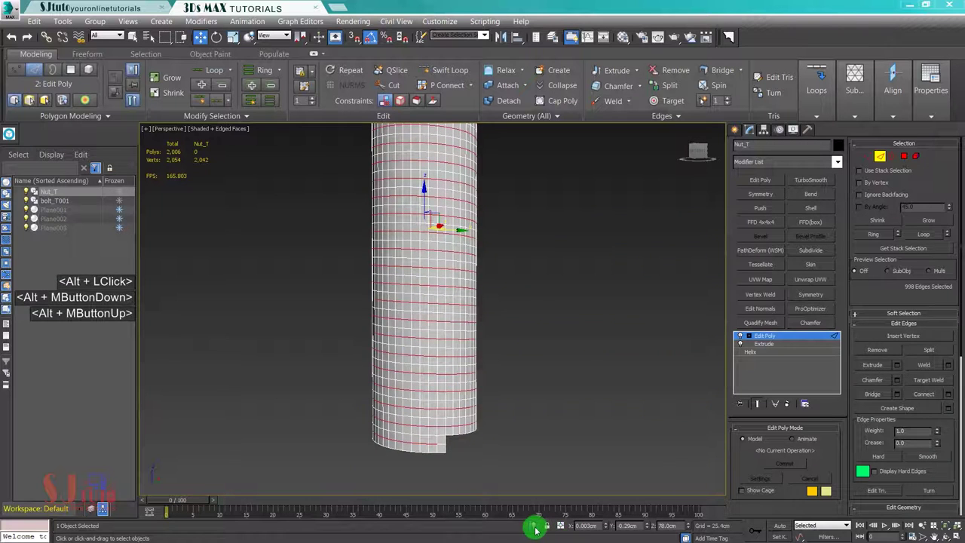
{"action": "left_click", "coordinate": [535, 510]}
{"action": "middle_click", "coordinate": [508, 332]}
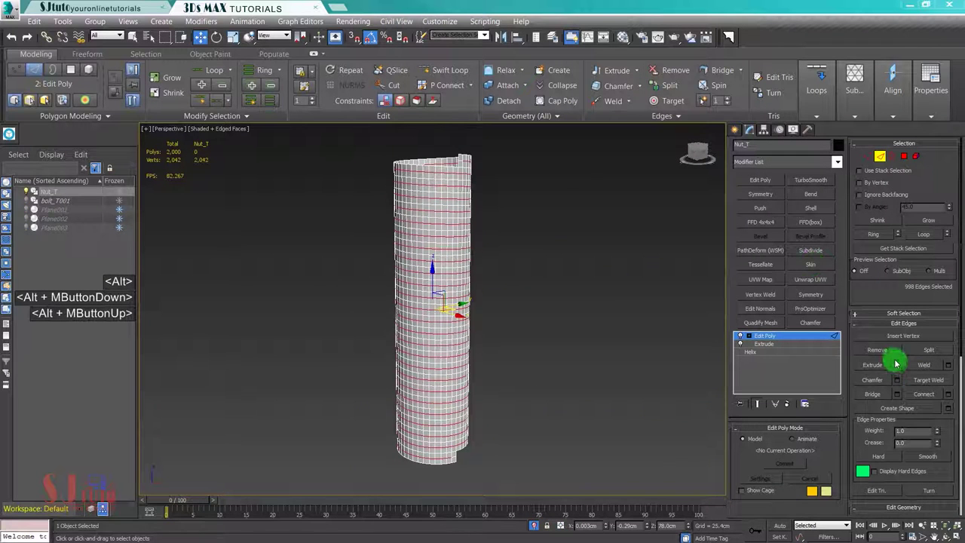
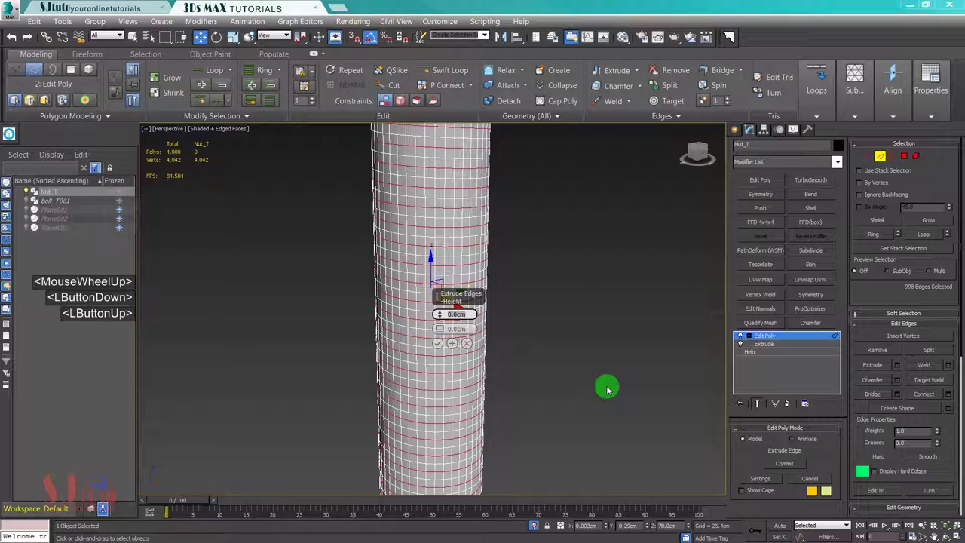
Step: Extrude the spiral edges by -3.5 cm into a thread ridge, then reselect the thread-end loop
{"action": "type", "text": "-3."}
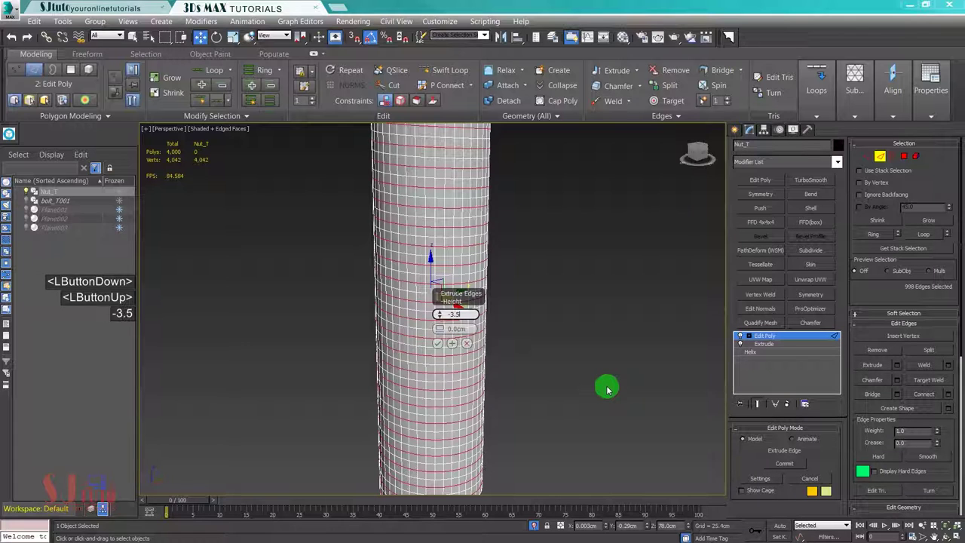
{"action": "type", "text": "5"}
{"action": "key", "text": "Tab"}
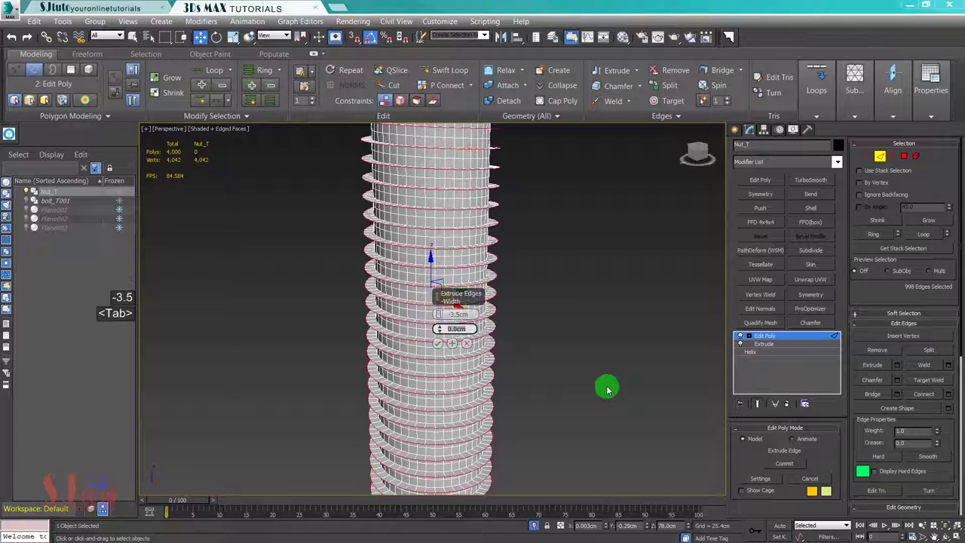
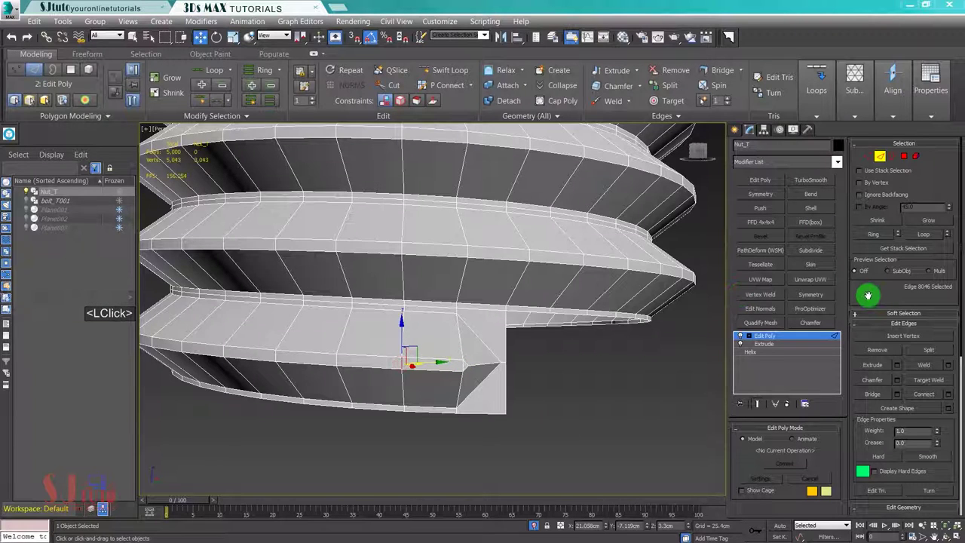
{"action": "key", "text": "alt+r"}
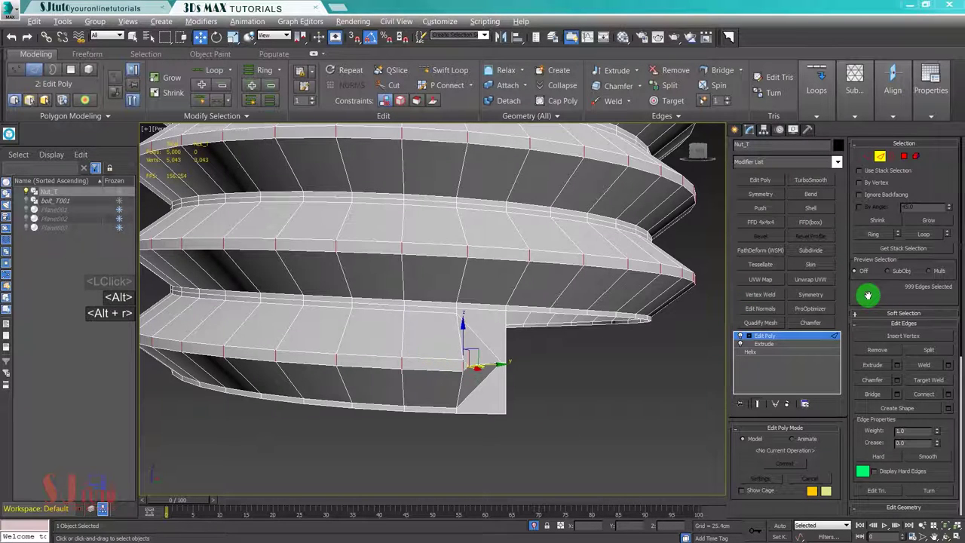
{"action": "left_click", "coordinate": [953, 399]}
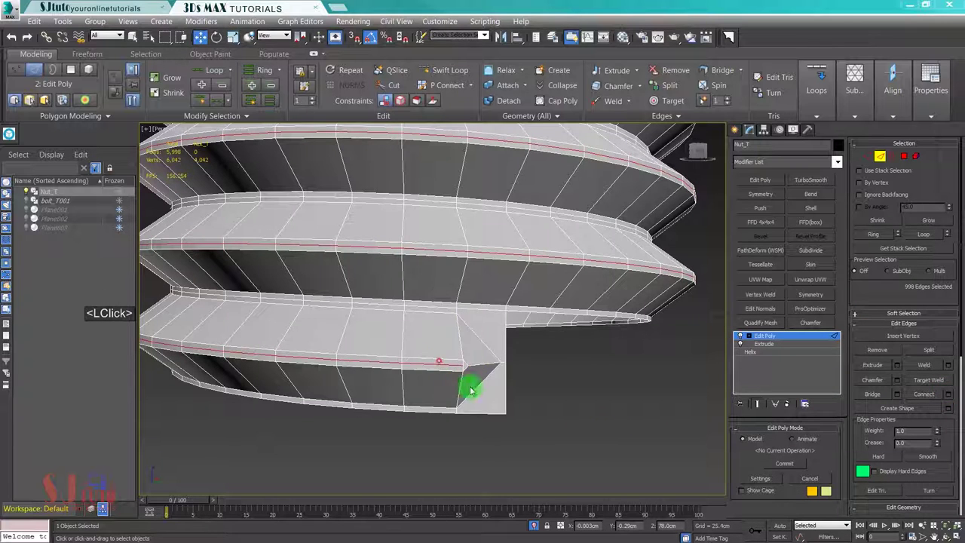
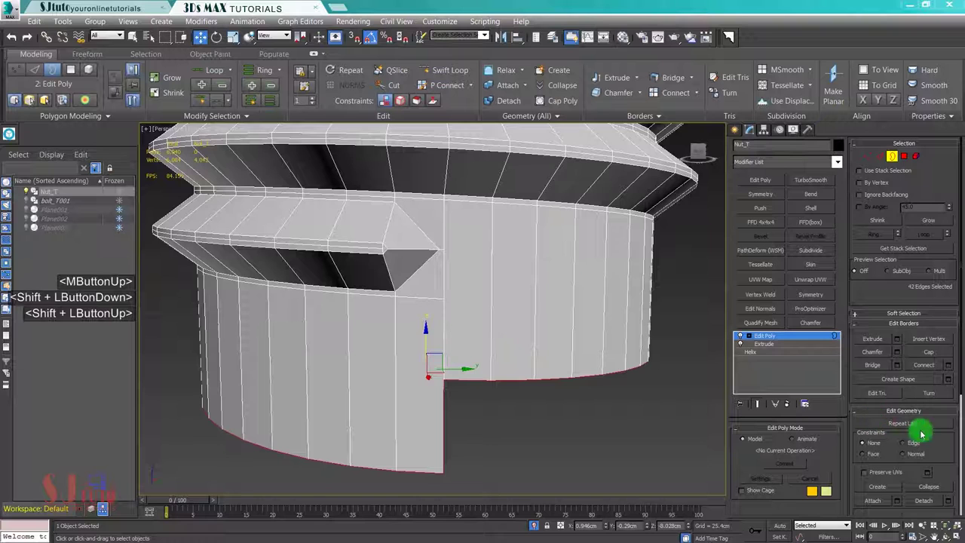
Step: With vertex snap on, select all thread vertices and weld overlaps from 6084 to 6080
{"action": "left_click", "coordinate": [927, 310]}
{"action": "left_click", "coordinate": [924, 455]}
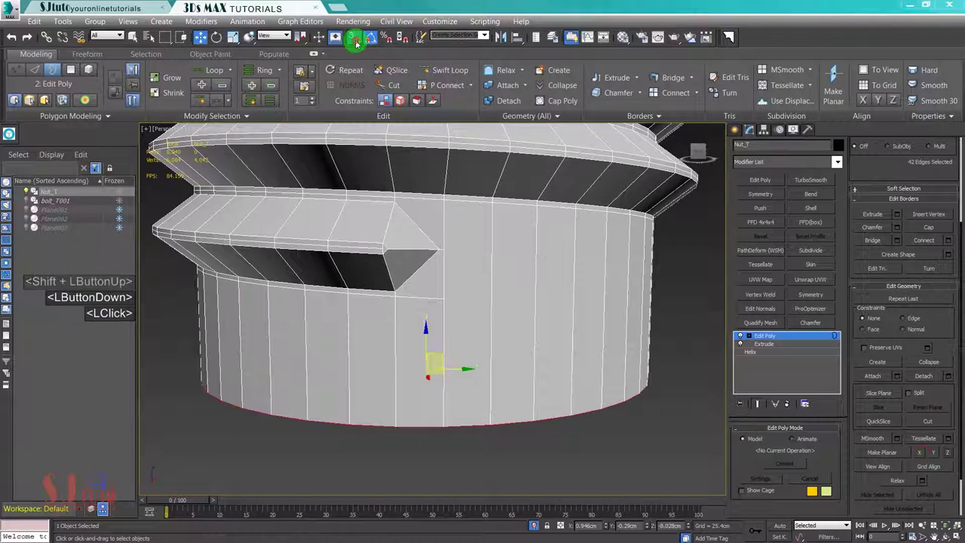
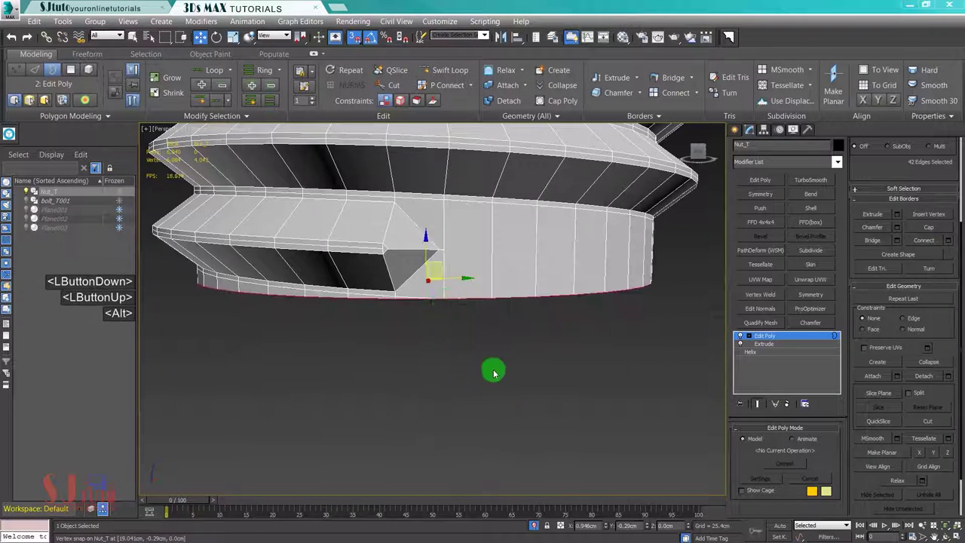
{"action": "middle_click", "coordinate": [506, 370]}
{"action": "left_click", "coordinate": [751, 335]}
{"action": "key", "text": "ctrl+a"}
{"action": "left_click", "coordinate": [727, 357]}
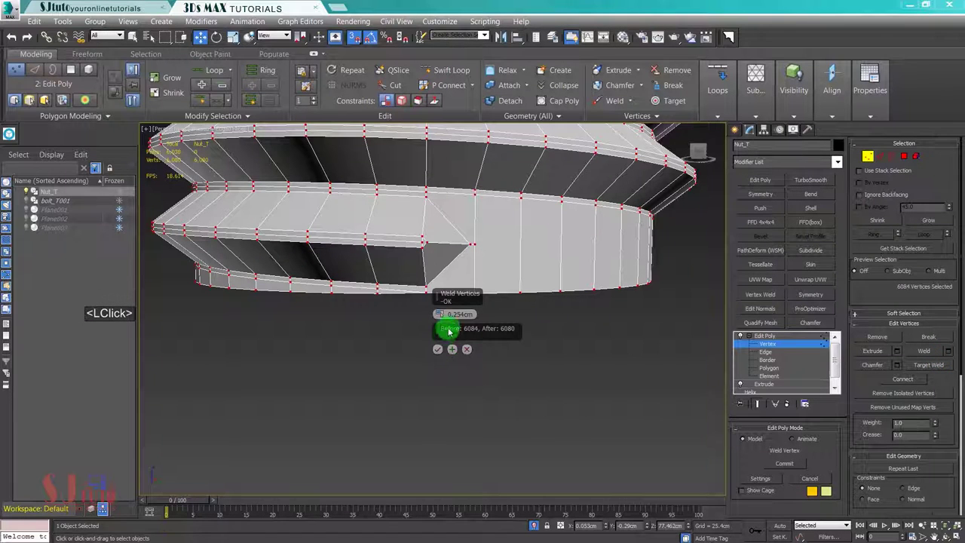
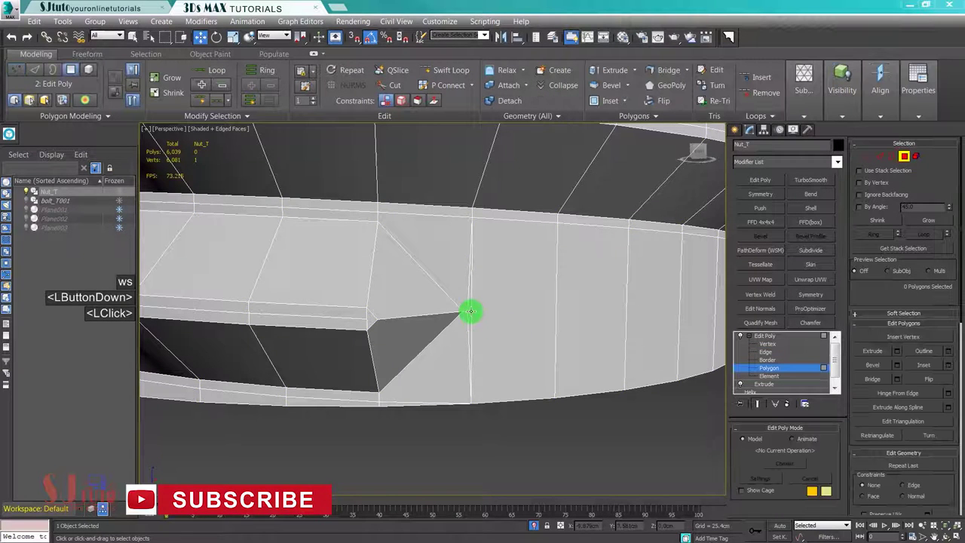
Step: Target-weld the loose vertex at the thread tip onto its neighbouring vertex
{"action": "key", "text": "Delete"}
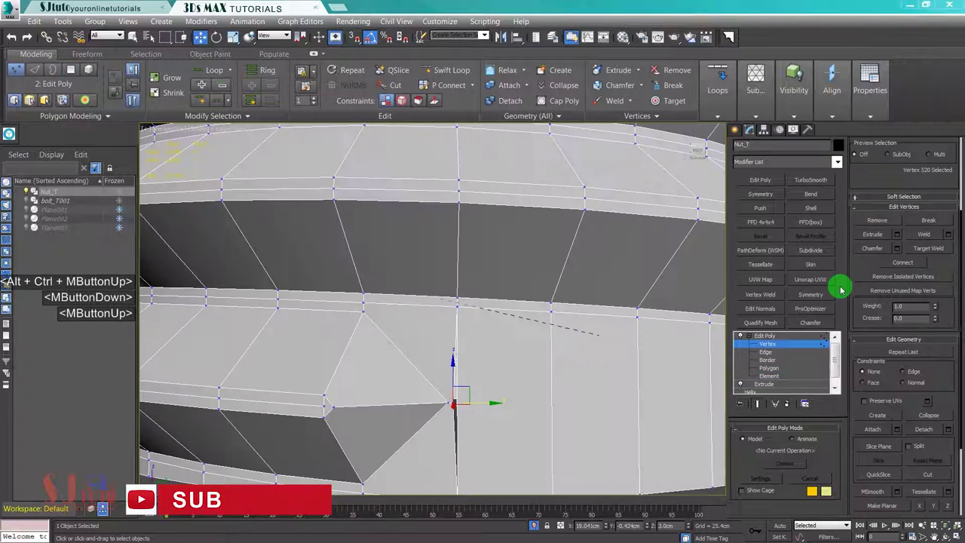
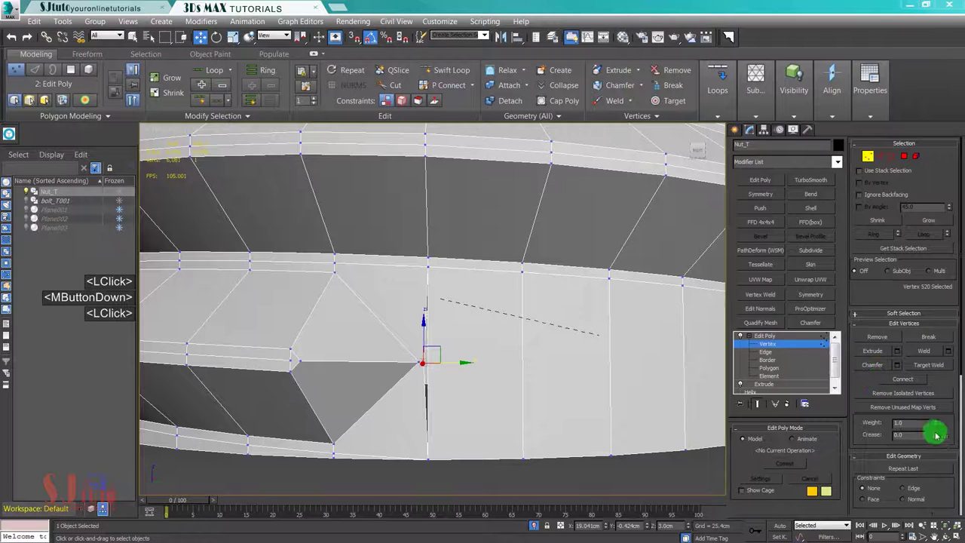
{"action": "left_click", "coordinate": [944, 407]}
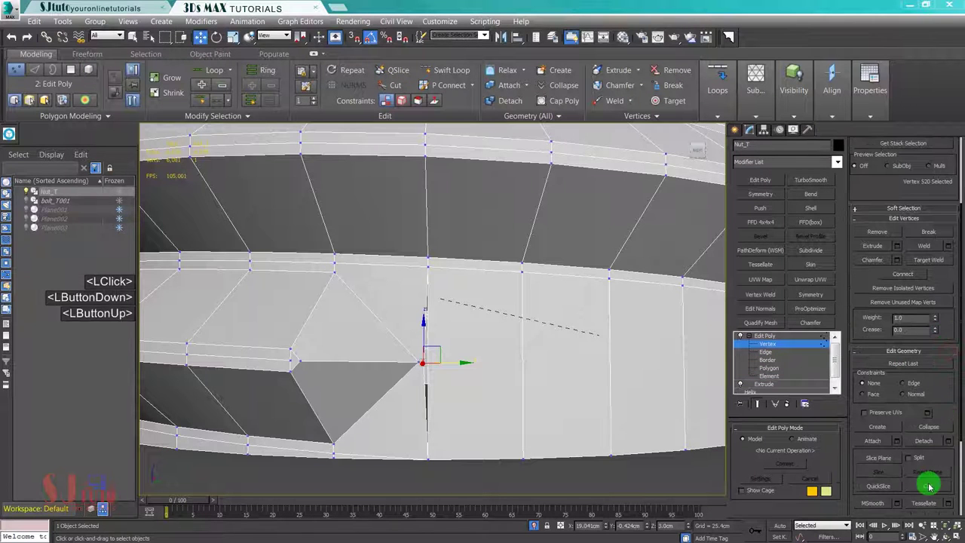
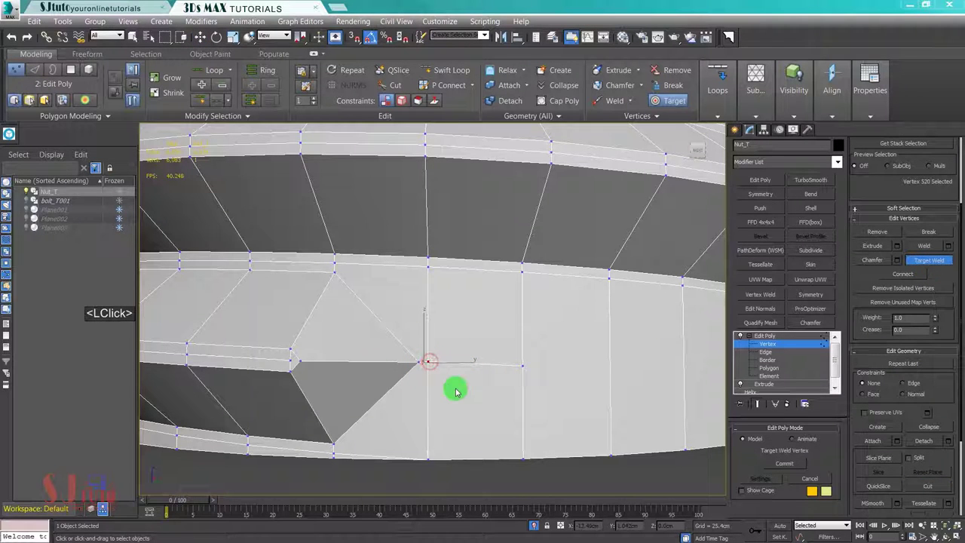
{"action": "key", "text": "w"}
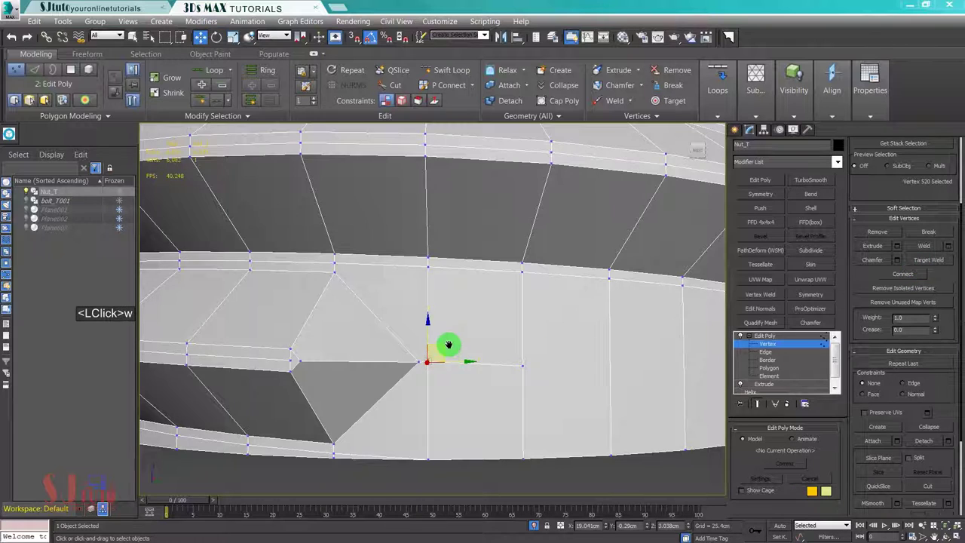
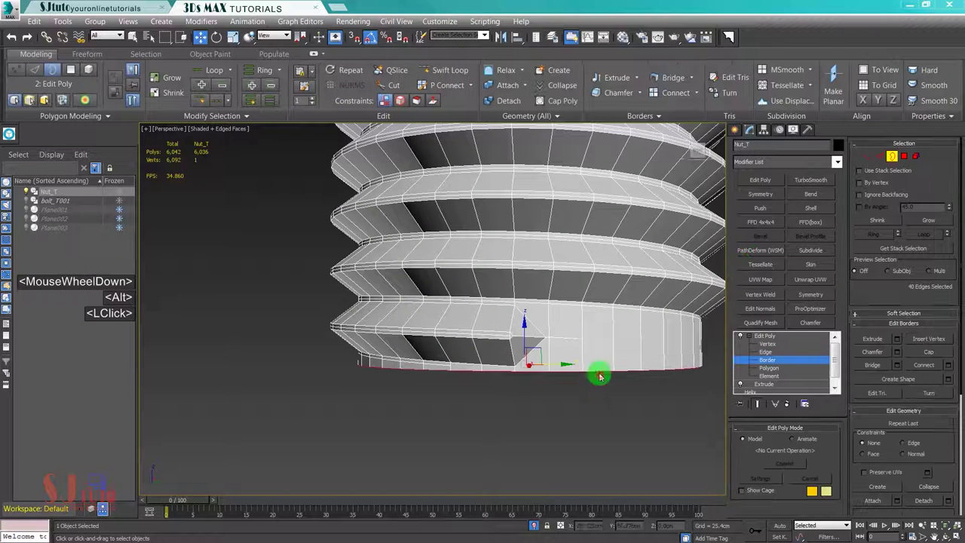
Step: Cap the thread's open bottom border and select the cap's inner edge loop
{"action": "middle_click", "coordinate": [605, 392]}
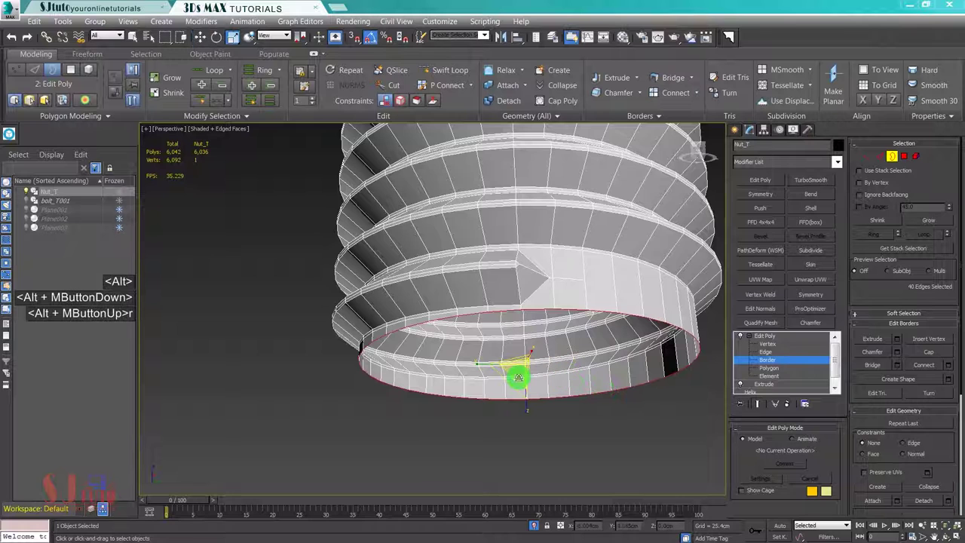
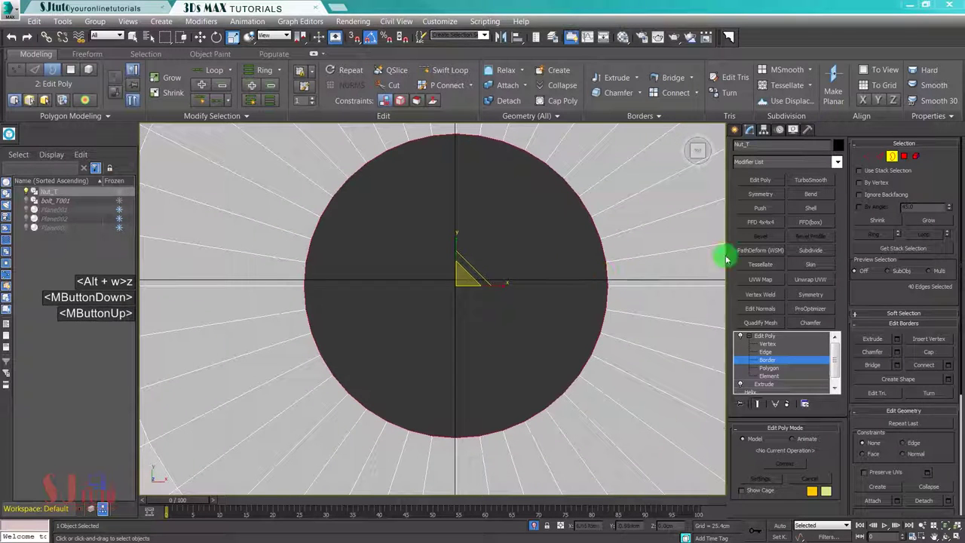
{"action": "left_click", "coordinate": [870, 160]}
{"action": "left_click", "coordinate": [602, 299]}
{"action": "left_click", "coordinate": [261, 275]}
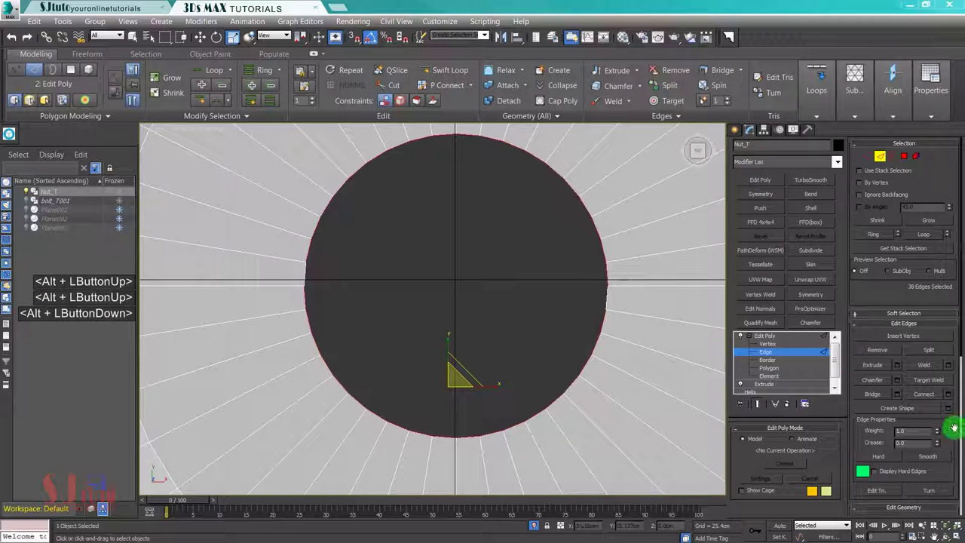
{"action": "left_click", "coordinate": [947, 352]}
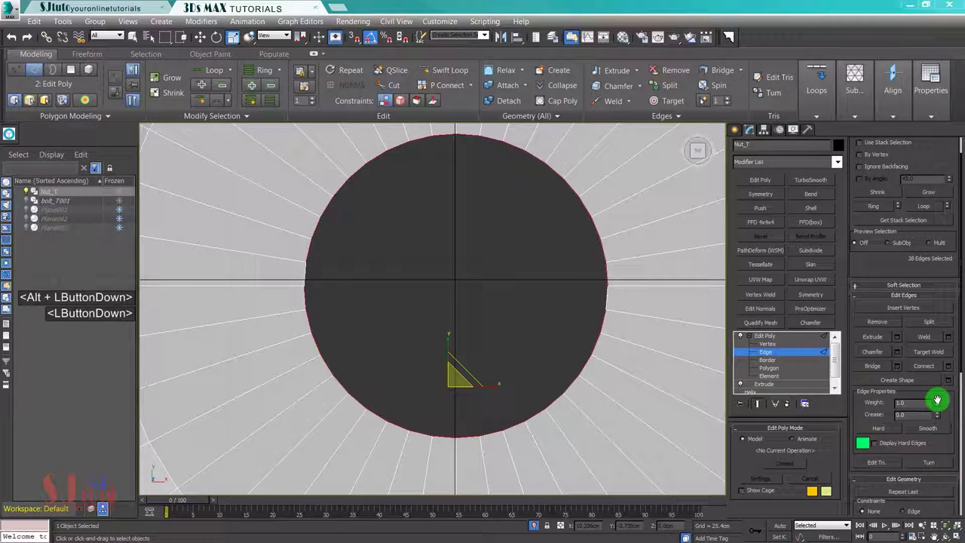
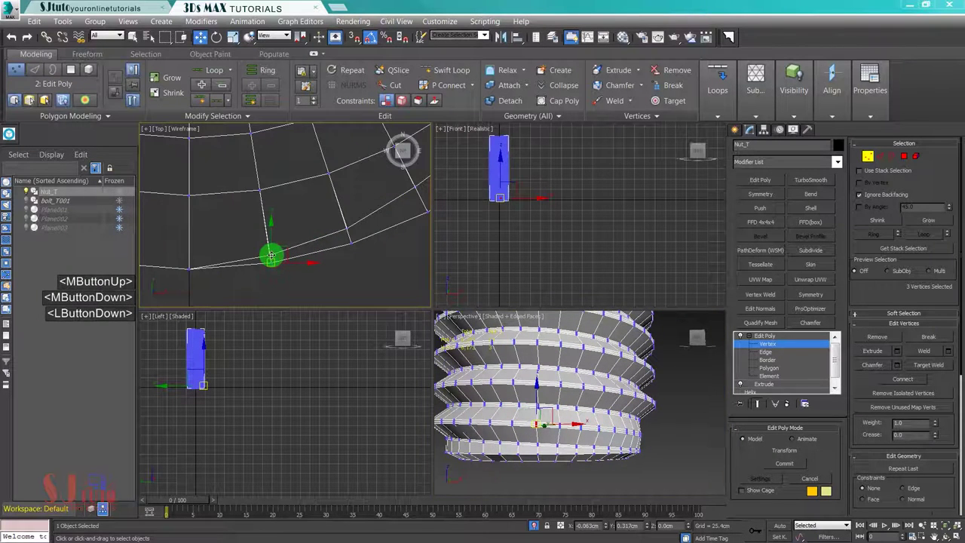
Step: Select the outer rim and inner opening loops around the capped bottom, 80 edges in all
{"action": "key", "text": "alt+w"}
{"action": "middle_click", "coordinate": [712, 364]}
{"action": "left_click", "coordinate": [791, 344]}
{"action": "middle_click", "coordinate": [843, 188]}
{"action": "left_click", "coordinate": [738, 278]}
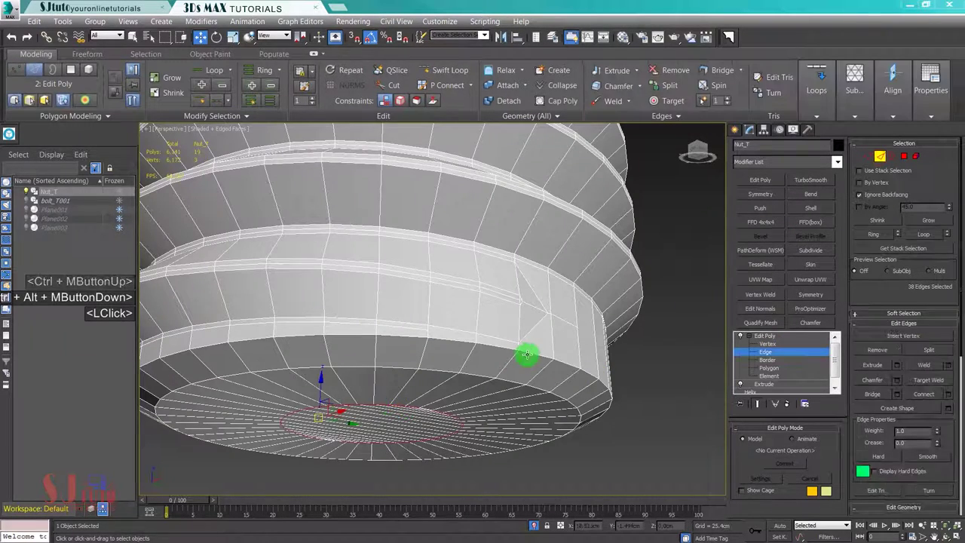
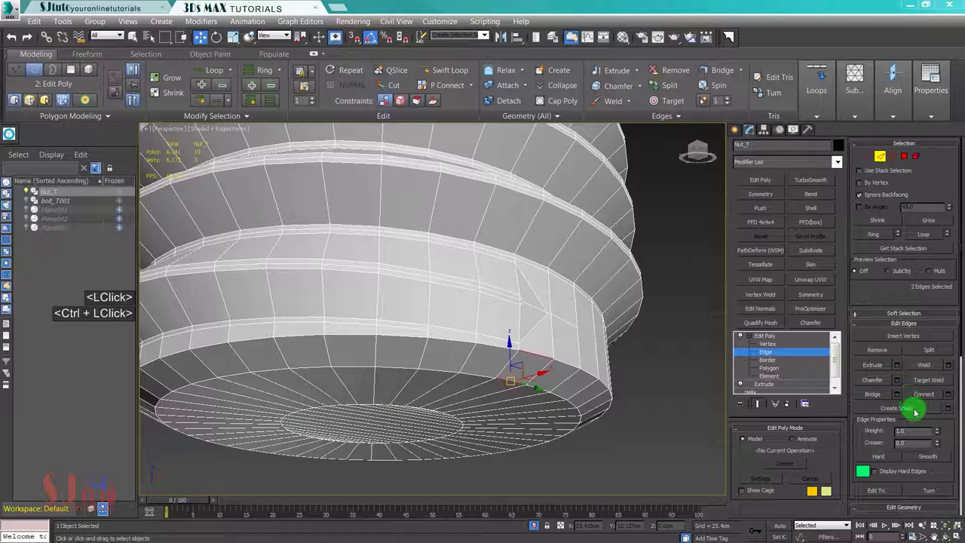
{"action": "key", "text": "alt+i"}
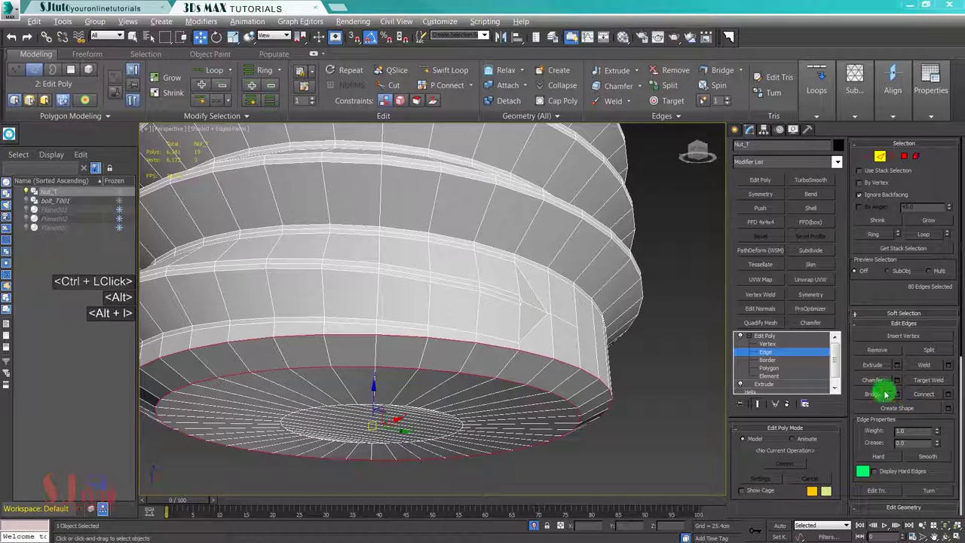
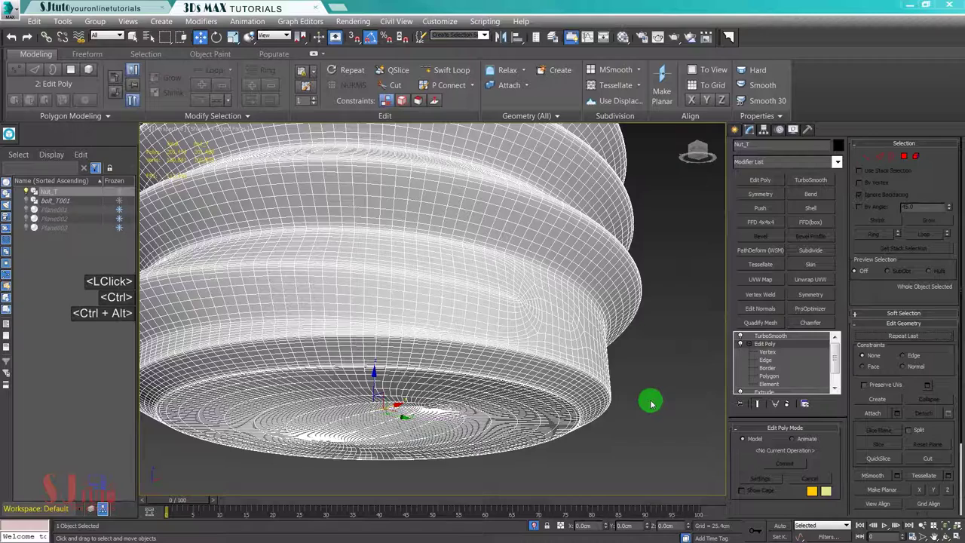
Step: Preview the TurboSmoothed thread without edged faces, then return to the editable top-end cage
{"action": "key", "text": "ctrl+alt+e"}
{"action": "key", "text": "ctrl+alt+e"}
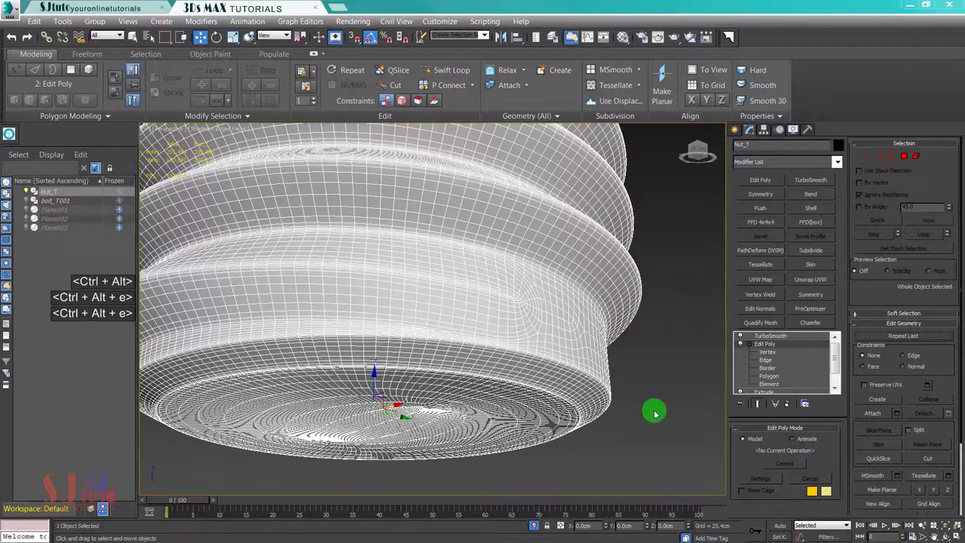
{"action": "left_click", "coordinate": [656, 412]}
{"action": "scroll", "scroll_direction": "down", "scroll_amount": 3}
{"action": "key", "text": "F4"}
{"action": "middle_click", "coordinate": [622, 416]}
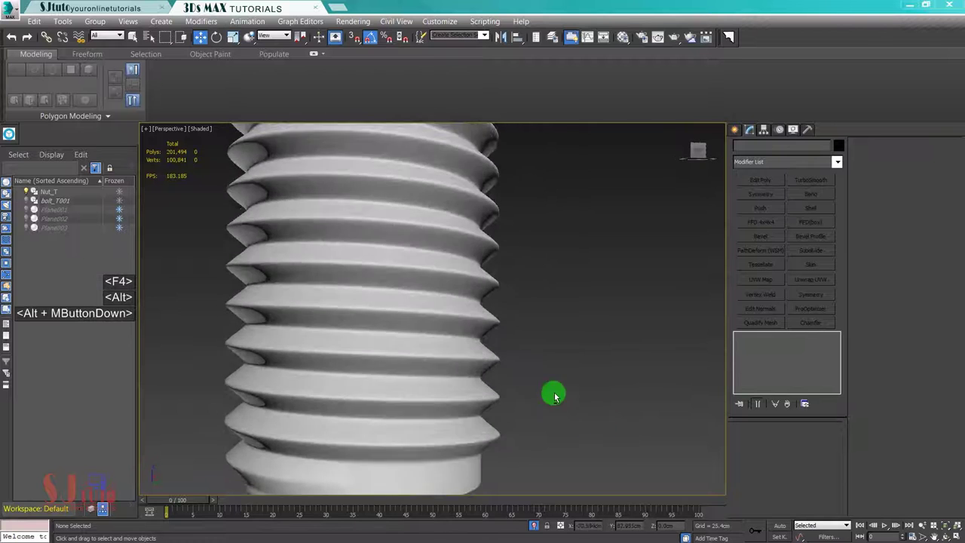
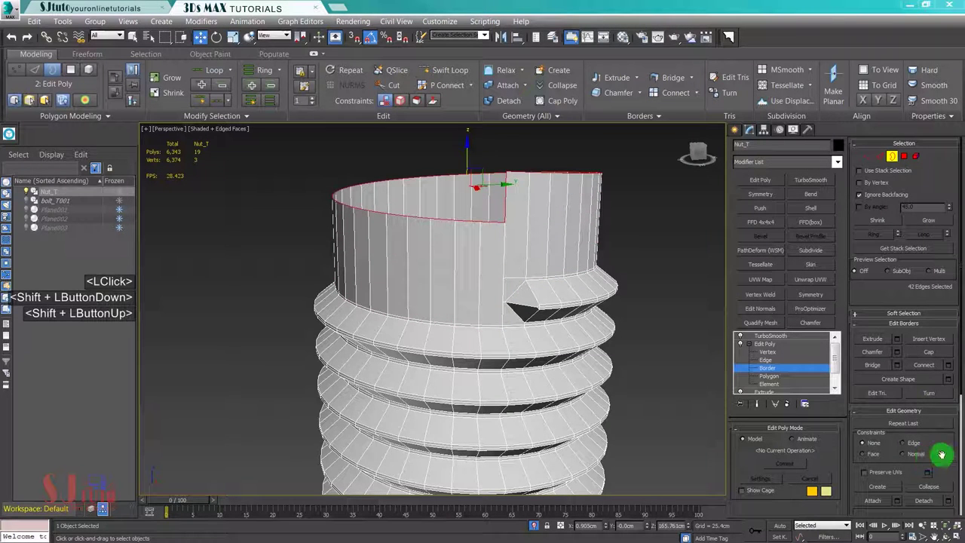
Step: Level the thread's top rim and move it down with vertex snapping onto the last turn
{"action": "left_click", "coordinate": [930, 293]}
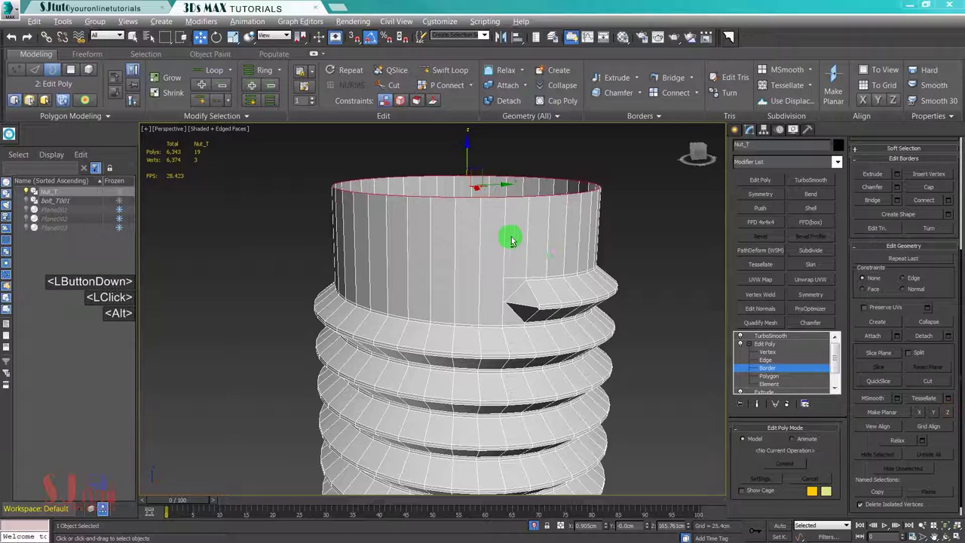
{"action": "middle_click", "coordinate": [513, 237]}
{"action": "key", "text": "alt+w"}
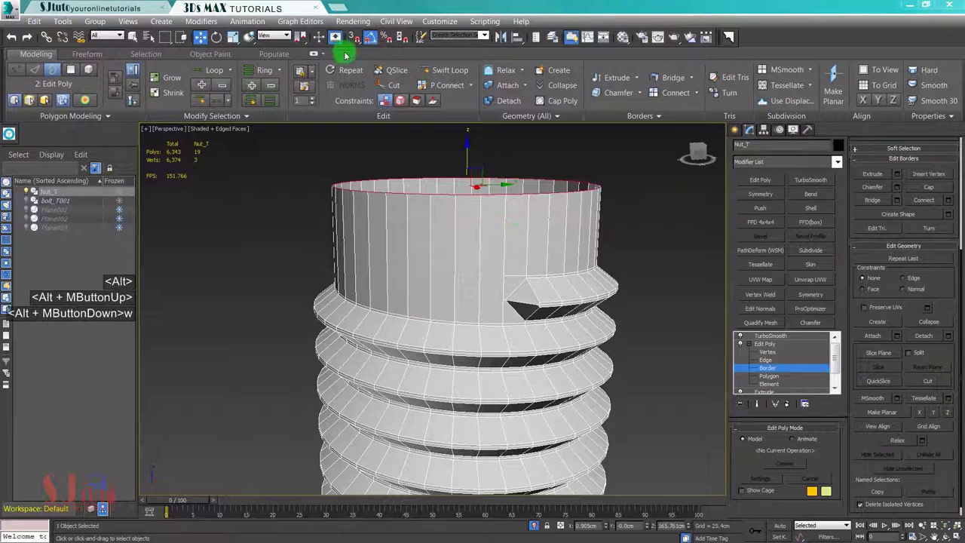
{"action": "left_click", "coordinate": [363, 40]}
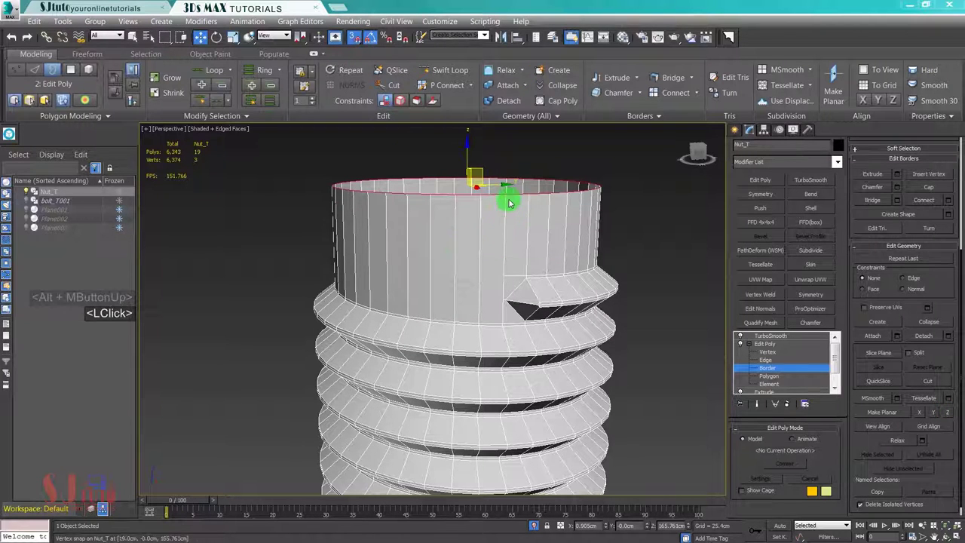
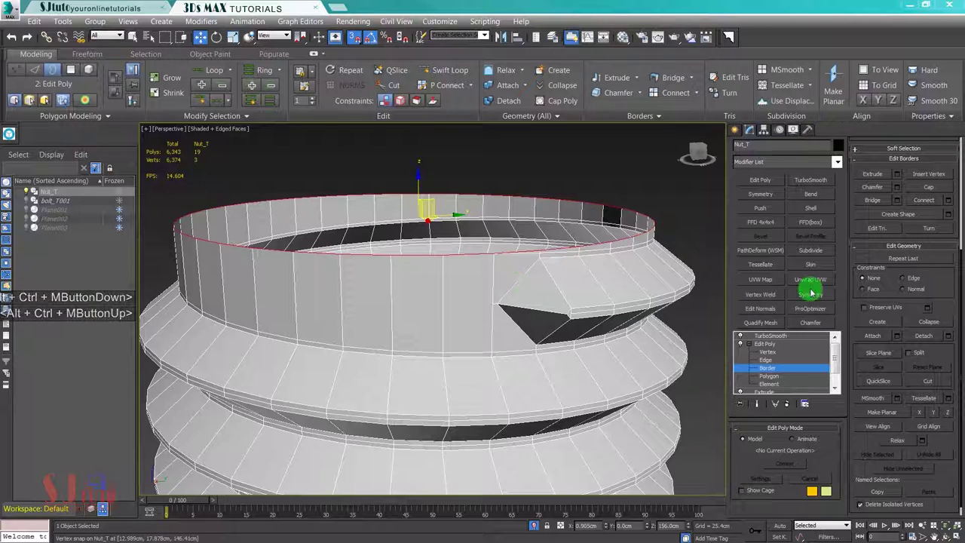
Step: Select all the thread's vertices and weld them to clean the top end
{"action": "left_click", "coordinate": [774, 356]}
{"action": "key", "text": "ctrl+a"}
{"action": "left_click", "coordinate": [950, 351]}
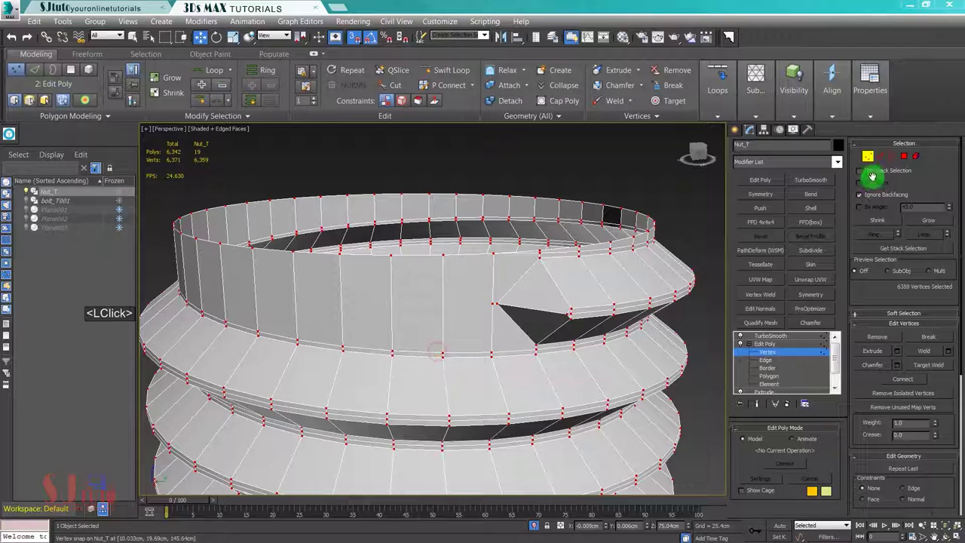
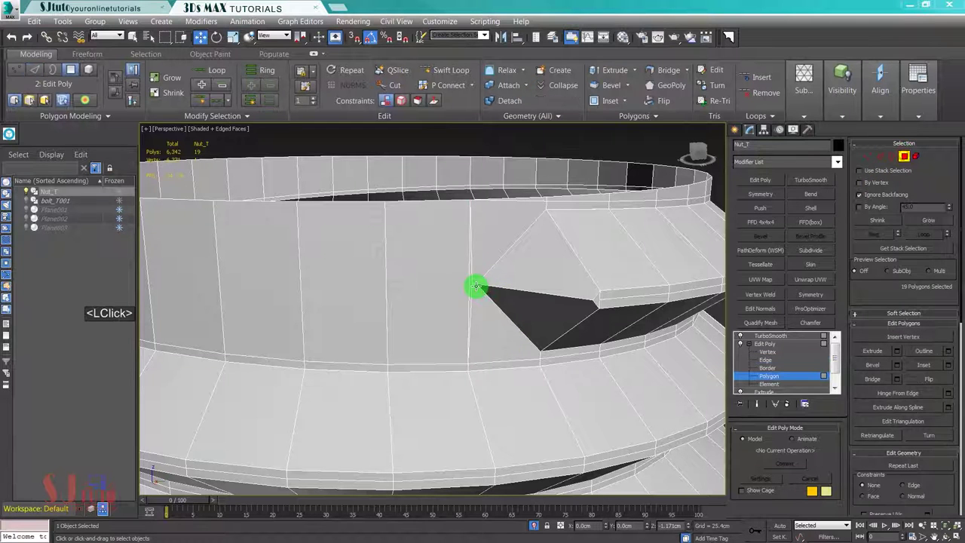
Step: Delete the thread-tip faces and remove the stray edges at the thread ending
{"action": "key", "text": "Delete"}
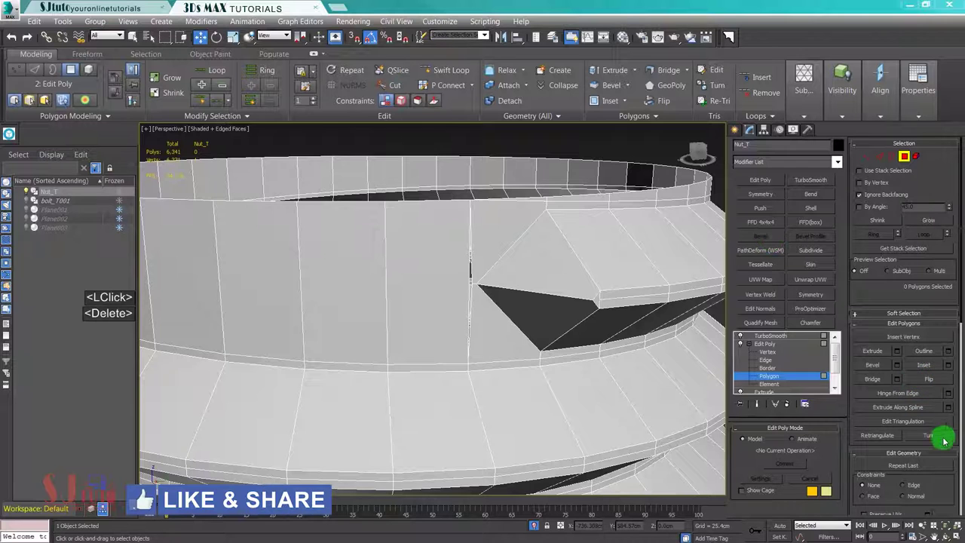
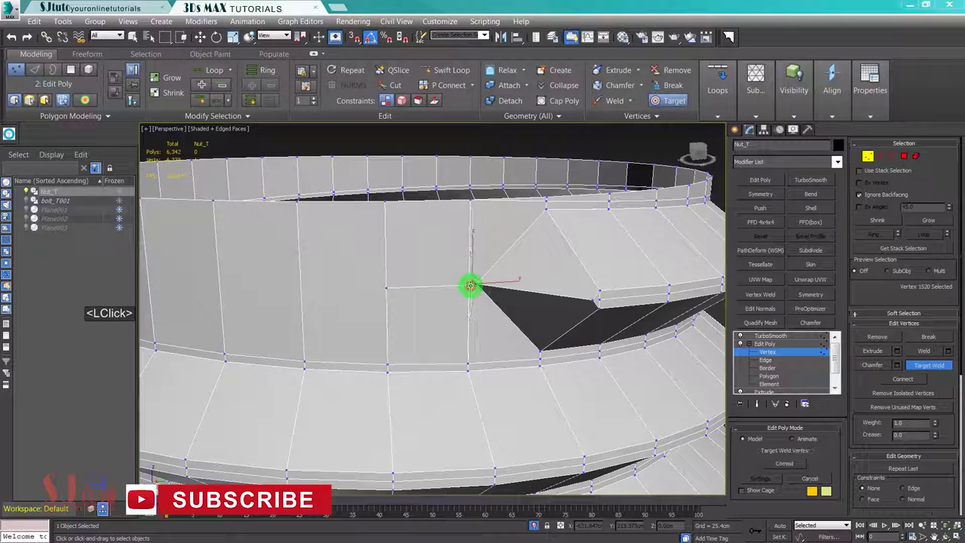
{"action": "key", "text": "w"}
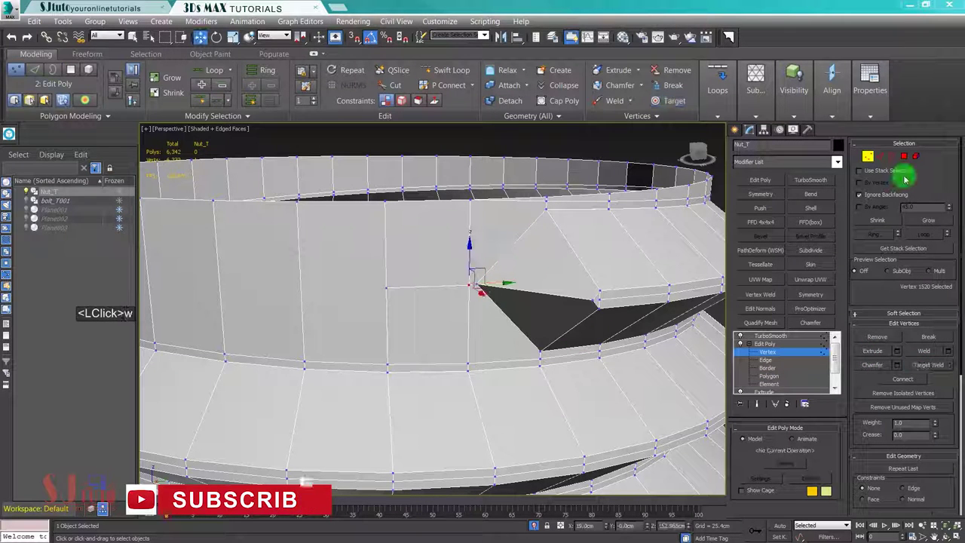
{"action": "left_click", "coordinate": [886, 157]}
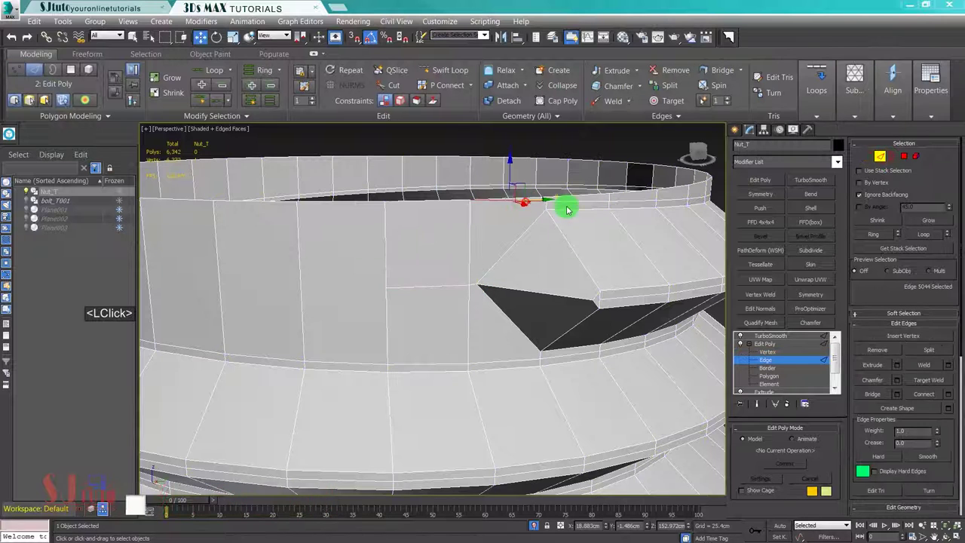
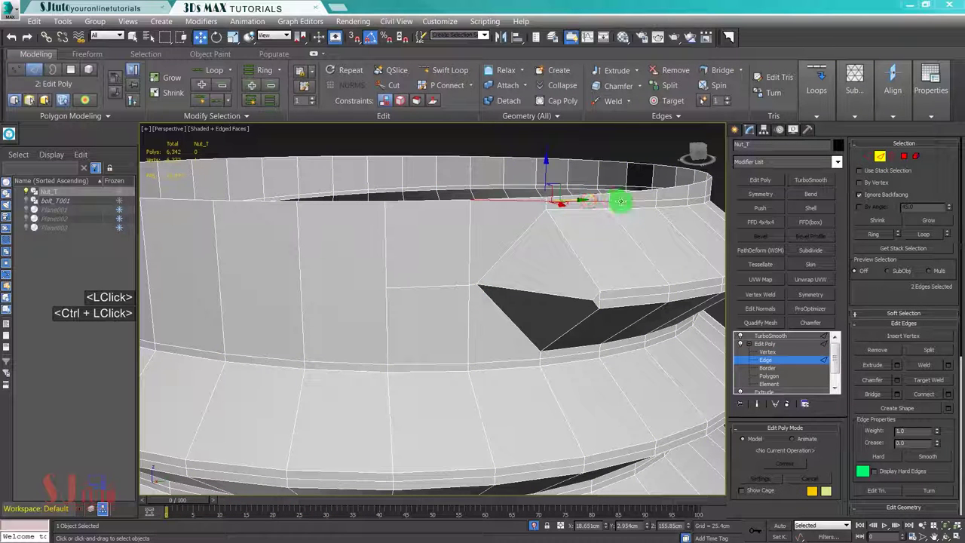
{"action": "key", "text": "ctrl+BackSpace"}
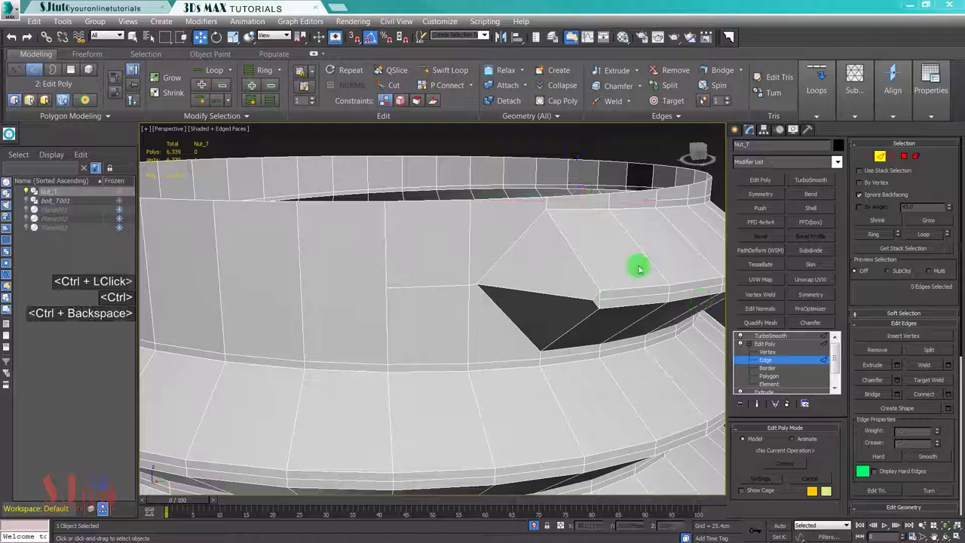
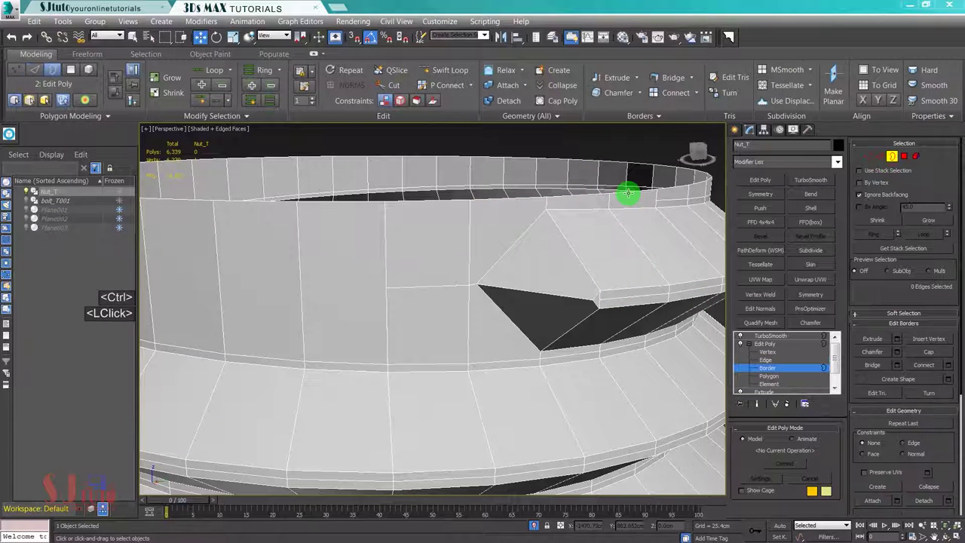
Step: Extrude the top border into an outward-sloping chamfer rim and frame its vertices
{"action": "middle_click", "coordinate": [621, 225]}
{"action": "scroll", "scroll_direction": "down", "scroll_amount": 3}
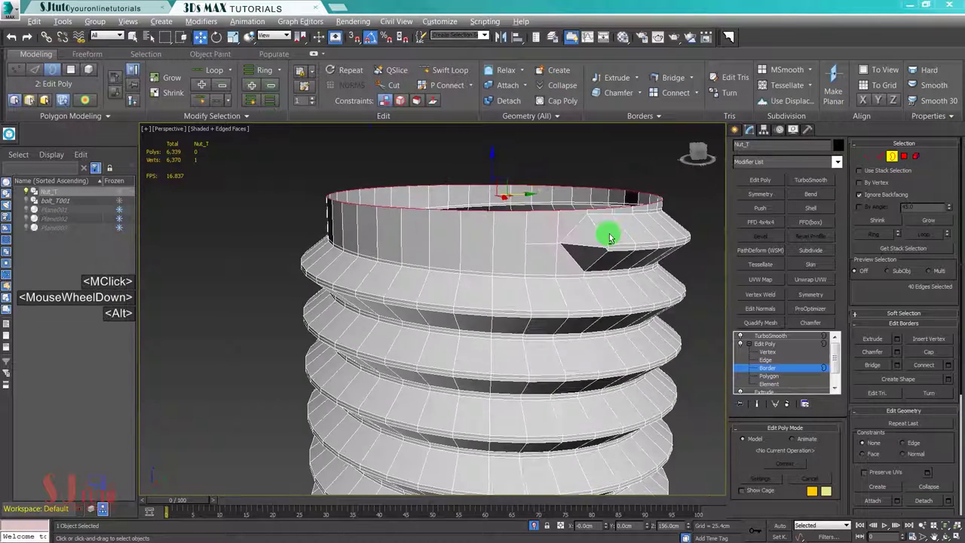
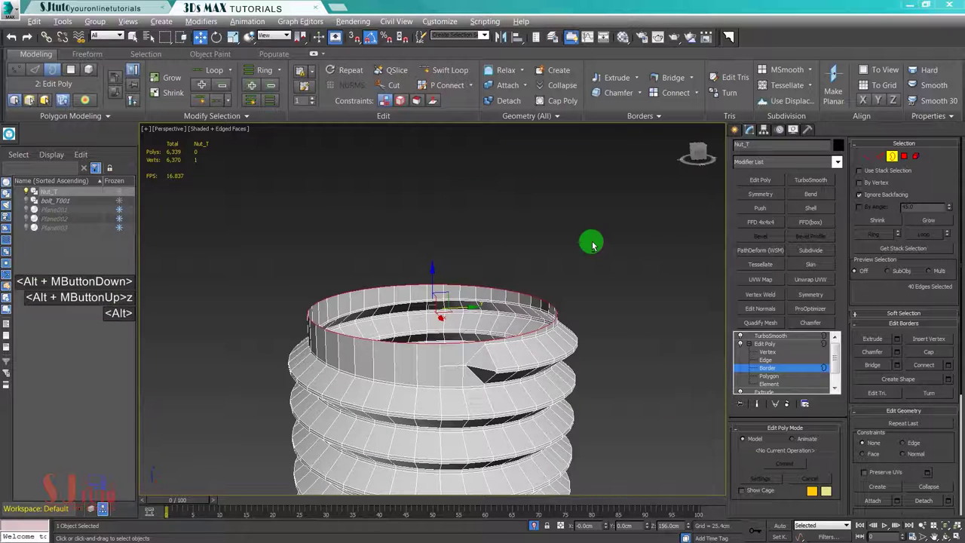
{"action": "middle_click", "coordinate": [589, 241]}
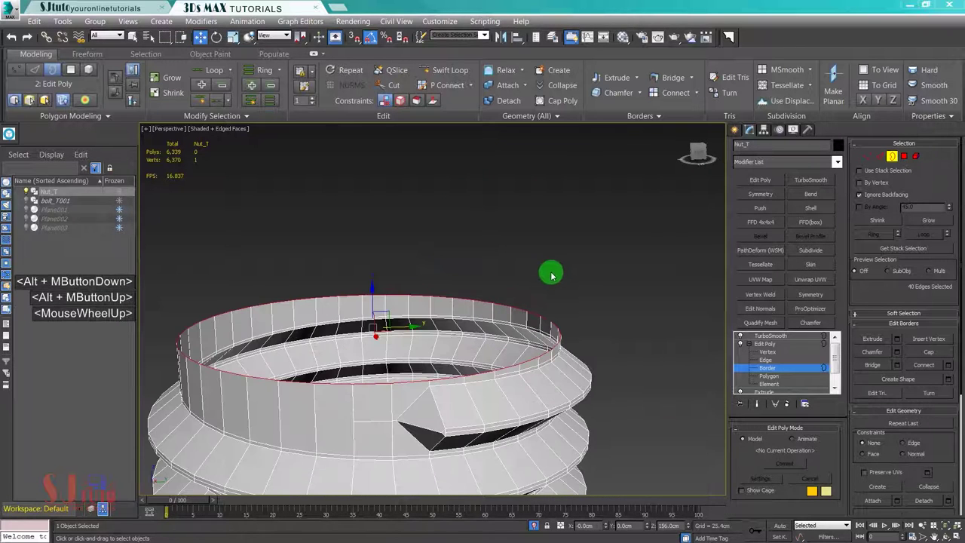
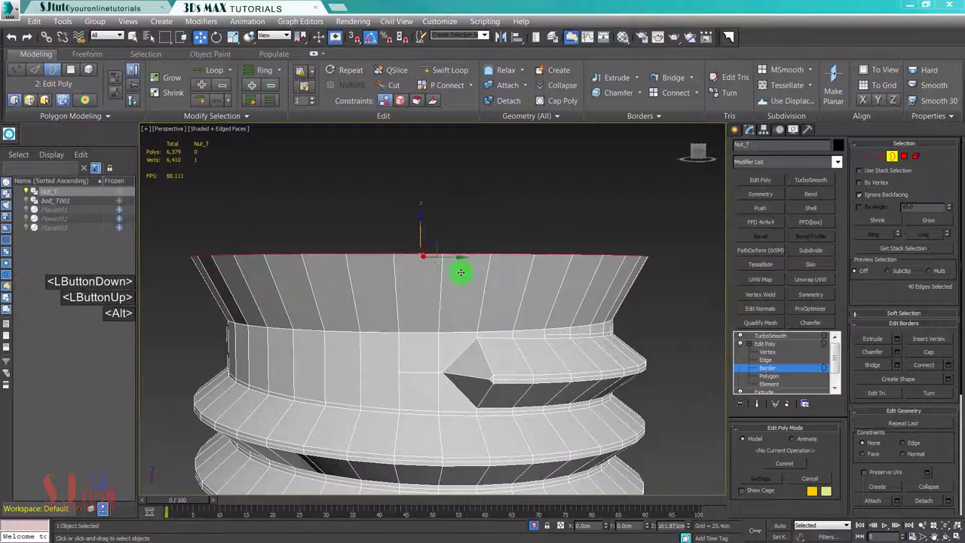
{"action": "middle_click", "coordinate": [466, 281]}
{"action": "middle_click", "coordinate": [475, 287]}
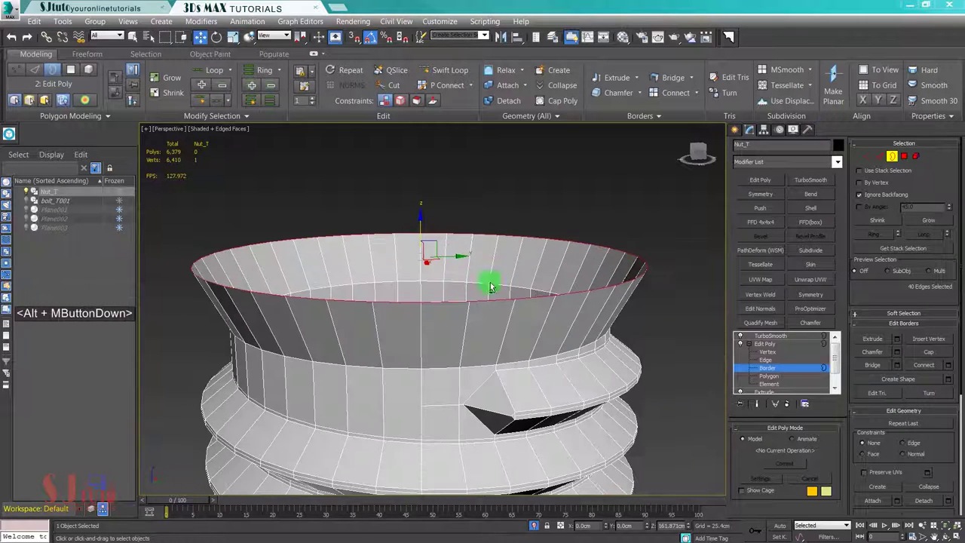
{"action": "left_click", "coordinate": [235, 184]}
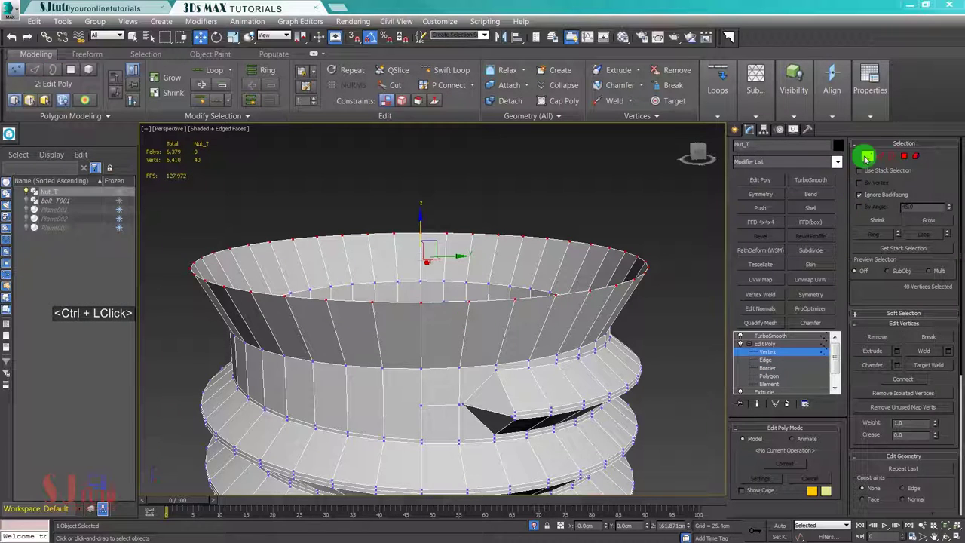
{"action": "middle_click", "coordinate": [805, 193]}
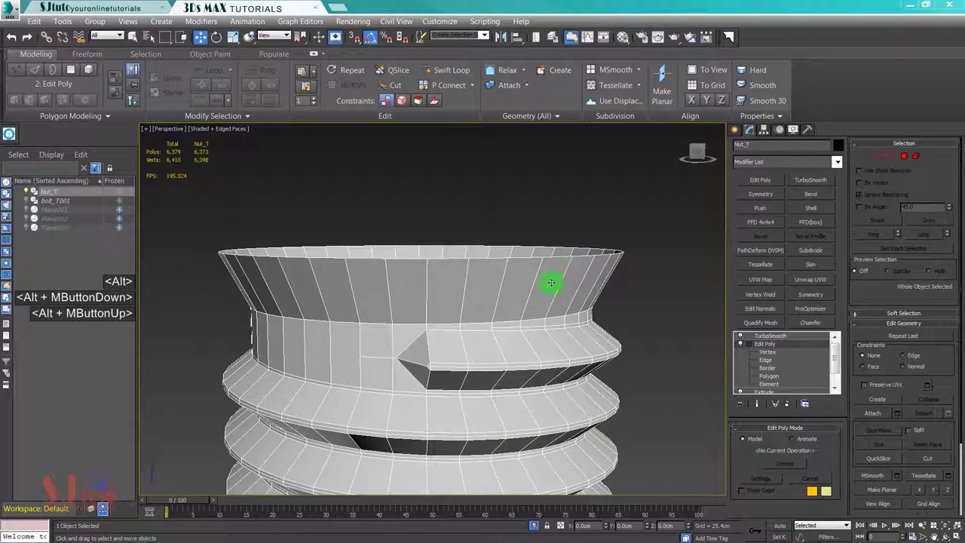
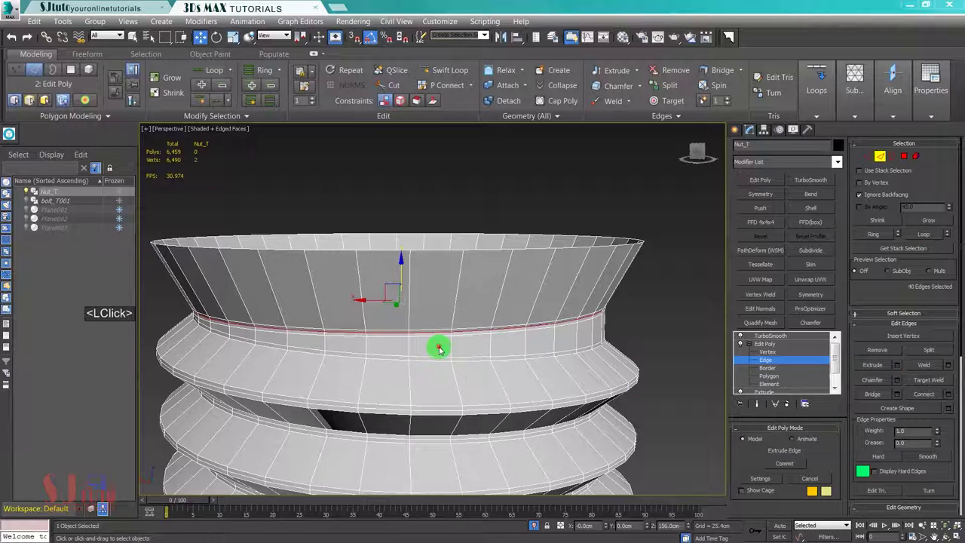
Step: Refine the thread below the flared rim with vertex welds and new cut edges
{"action": "middle_click", "coordinate": [431, 364]}
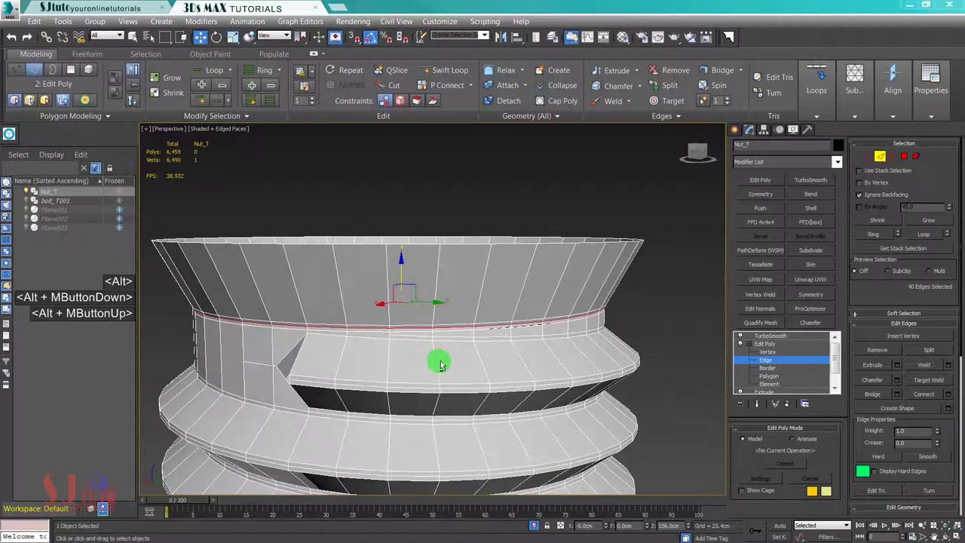
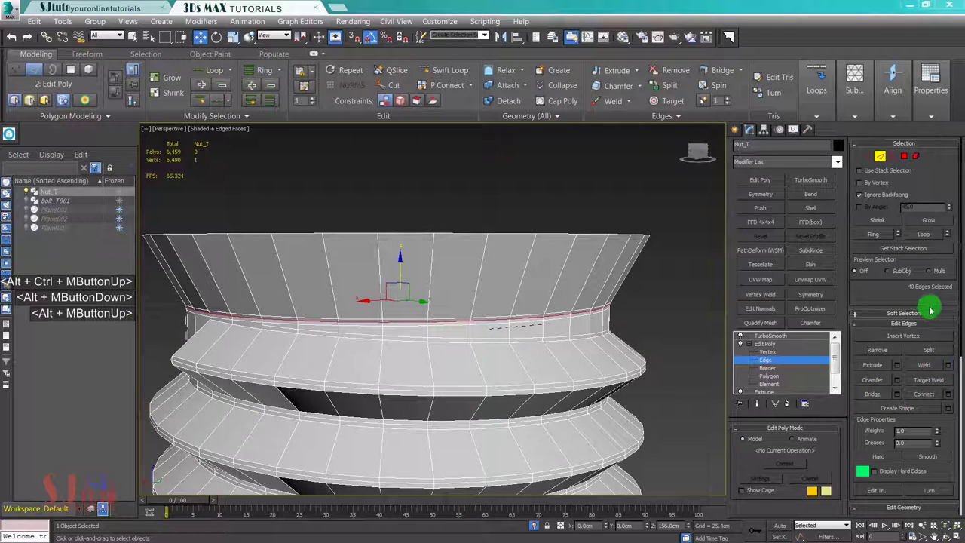
{"action": "left_click", "coordinate": [869, 157]}
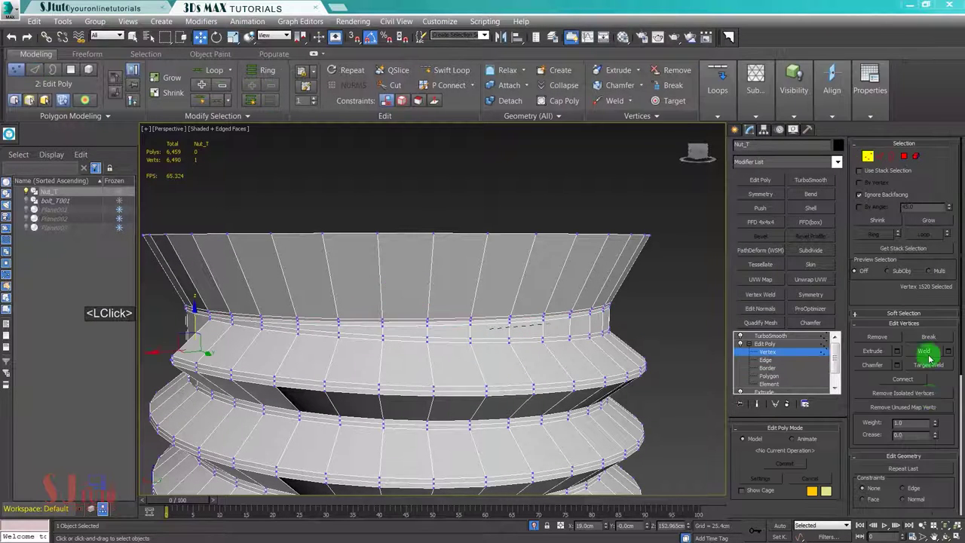
{"action": "left_click", "coordinate": [939, 316]}
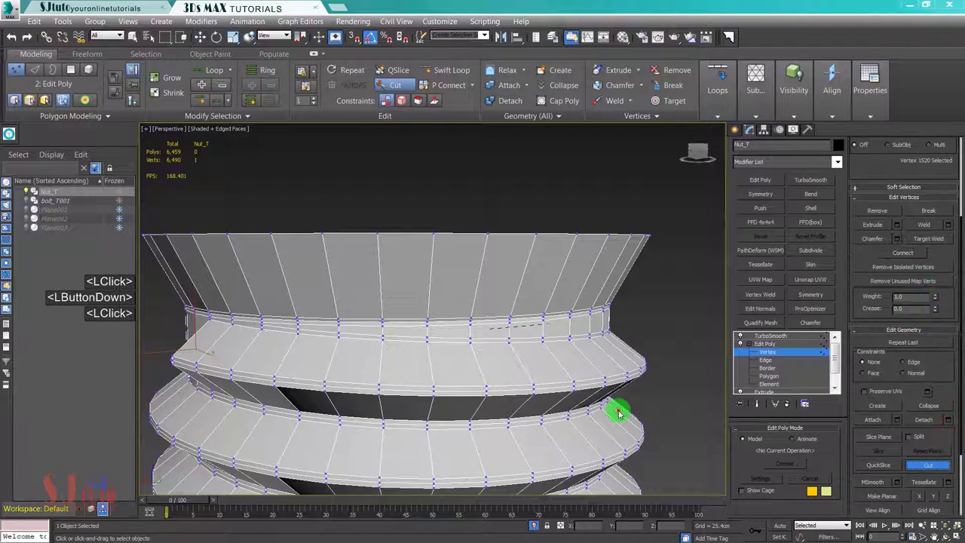
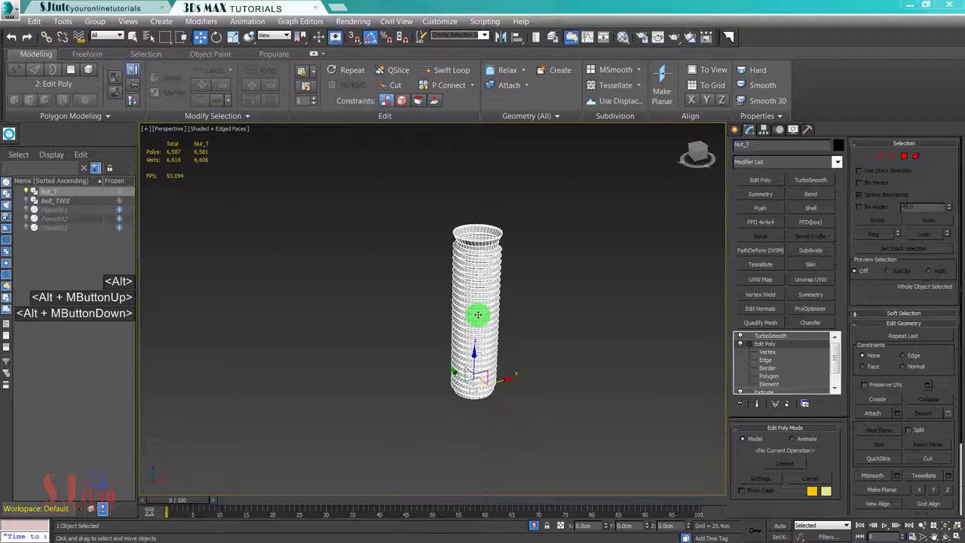
Step: Hide the threaded nut insert and switch to a top wireframe view
{"action": "right_click", "coordinate": [506, 367]}
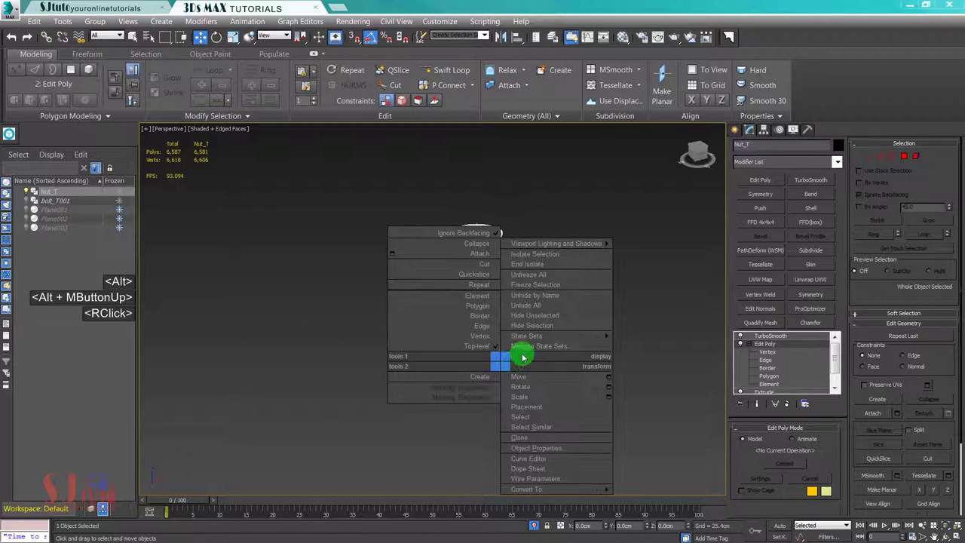
{"action": "left_click", "coordinate": [533, 328]}
{"action": "key", "text": "alt+w"}
{"action": "key", "text": "alt+w"}
Step: Zoom and pan the top view to frame the nut reference outline
{"action": "middle_click", "coordinate": [358, 266]}
{"action": "scroll", "scroll_direction": "down", "scroll_amount": 3}
{"action": "left_click", "coordinate": [394, 422]}
{"action": "scroll", "scroll_direction": "down", "scroll_amount": 3}
{"action": "middle_click", "coordinate": [429, 294]}
{"action": "scroll", "scroll_direction": "down", "scroll_amount": 3}
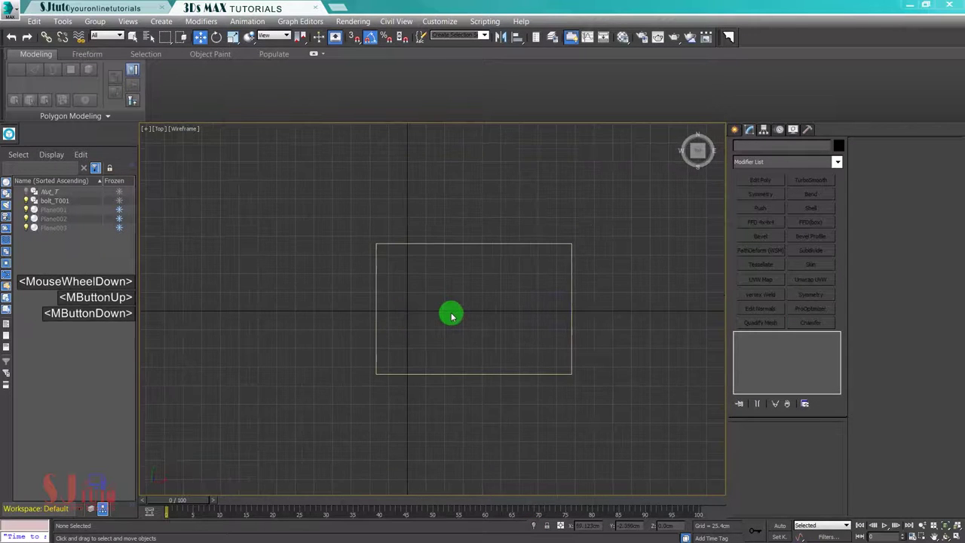
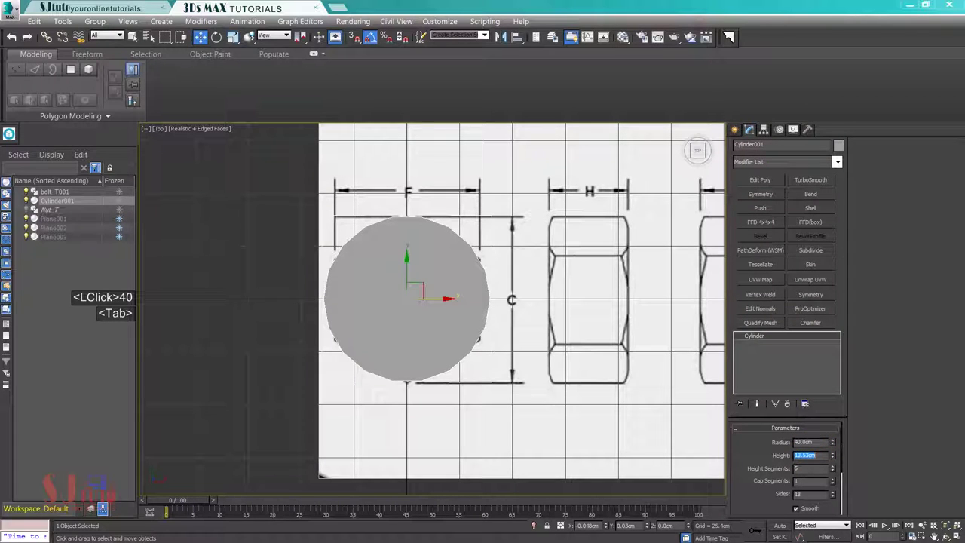
Step: Set the cylinder to 40 cm radius, six sides and its height to match the nut drawing
{"action": "key", "text": "Return"}
{"action": "key", "text": "Tab"}
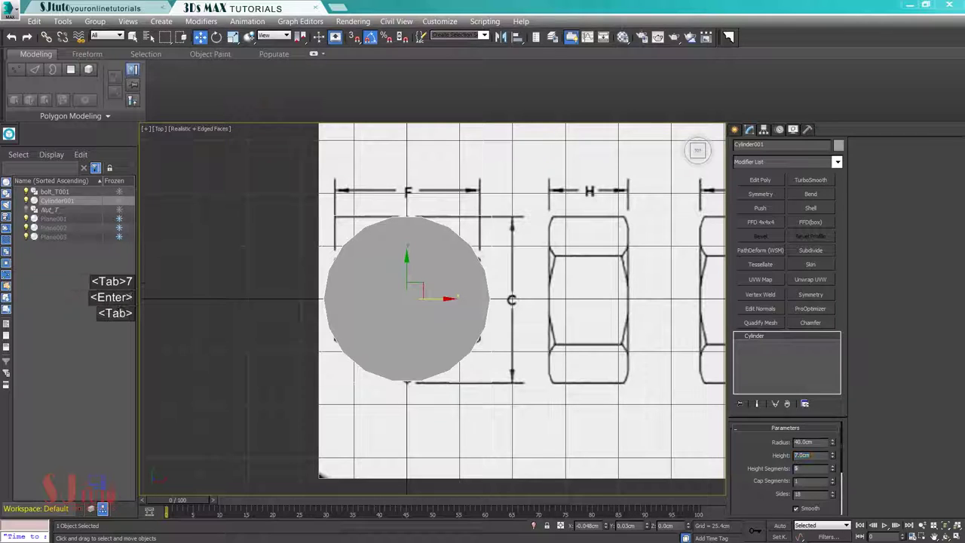
{"action": "key", "text": "Tab"}
{"action": "key", "text": "Tab"}
{"action": "key", "text": "Return"}
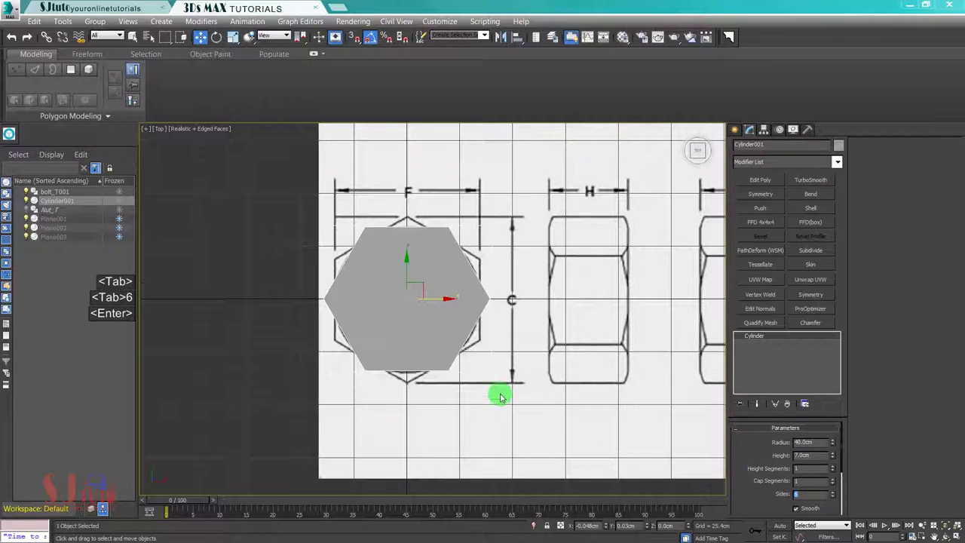
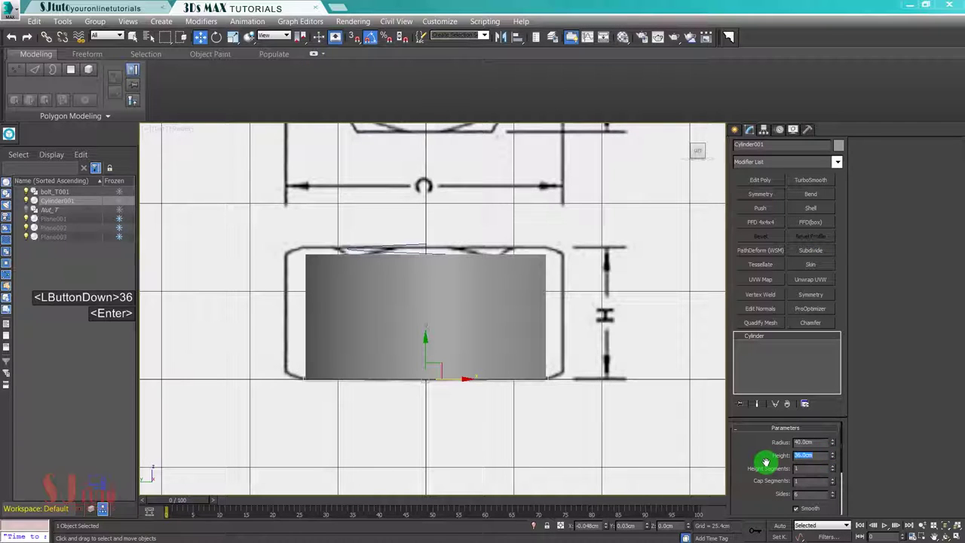
{"action": "type", "text": "7"}
{"action": "key", "text": "Return"}
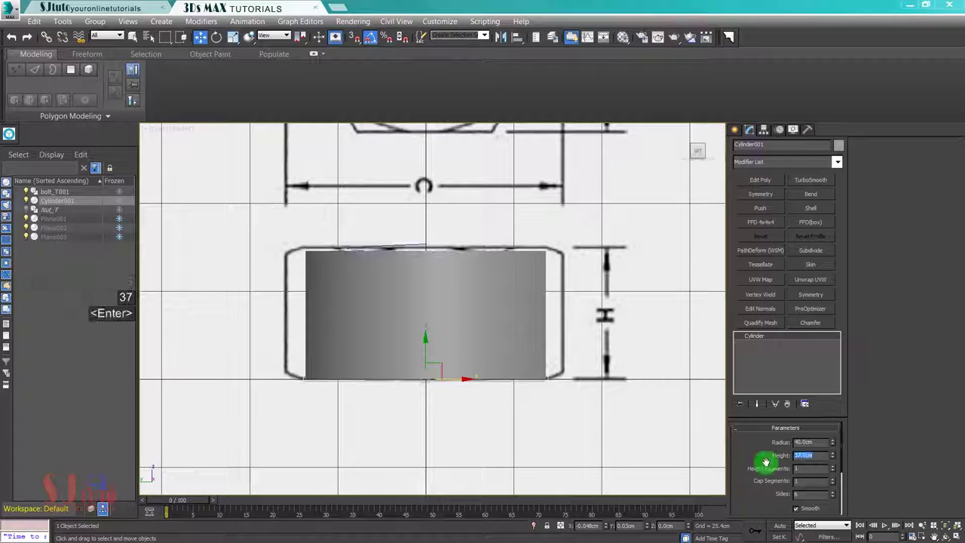
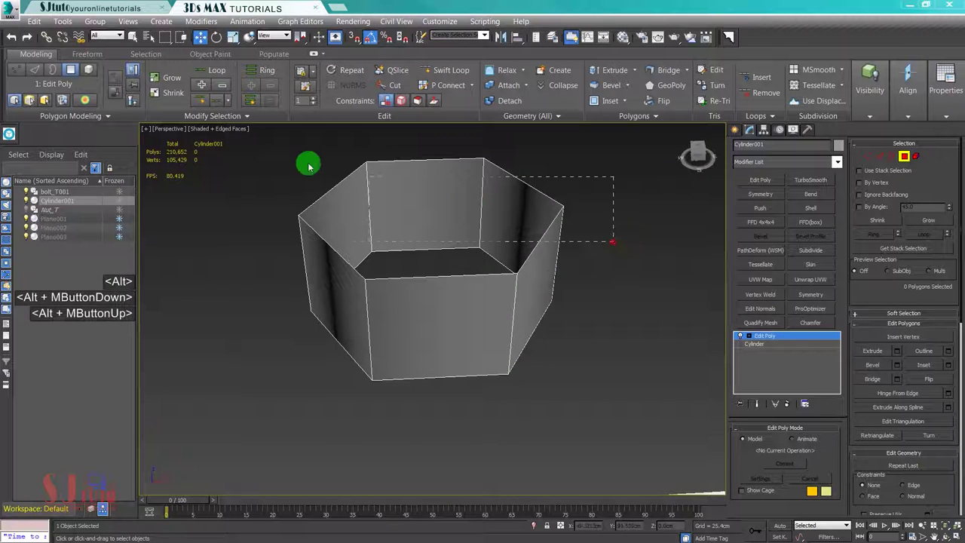
Step: Delete the prism's faces down to one side panel and select it as a whole
{"action": "left_click", "coordinate": [235, 147]}
{"action": "key", "text": "Delete"}
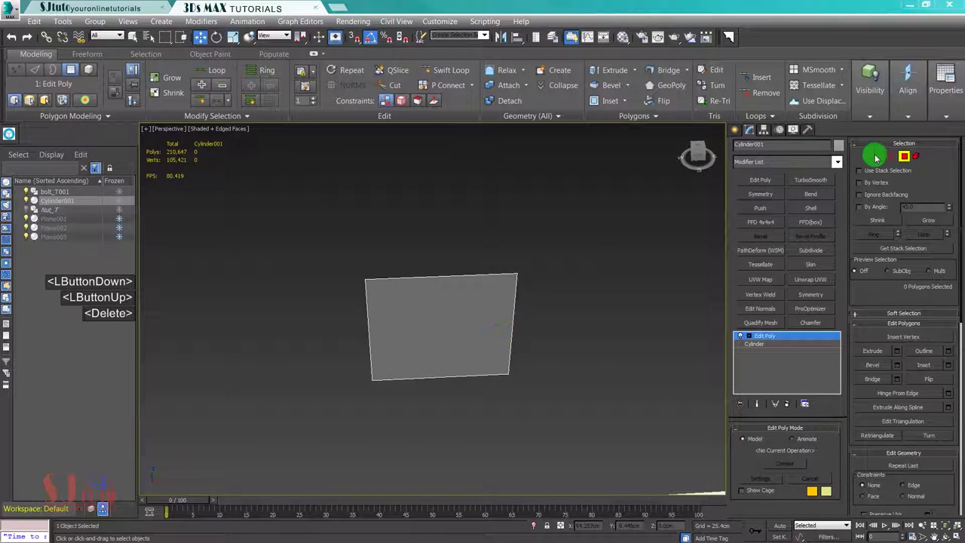
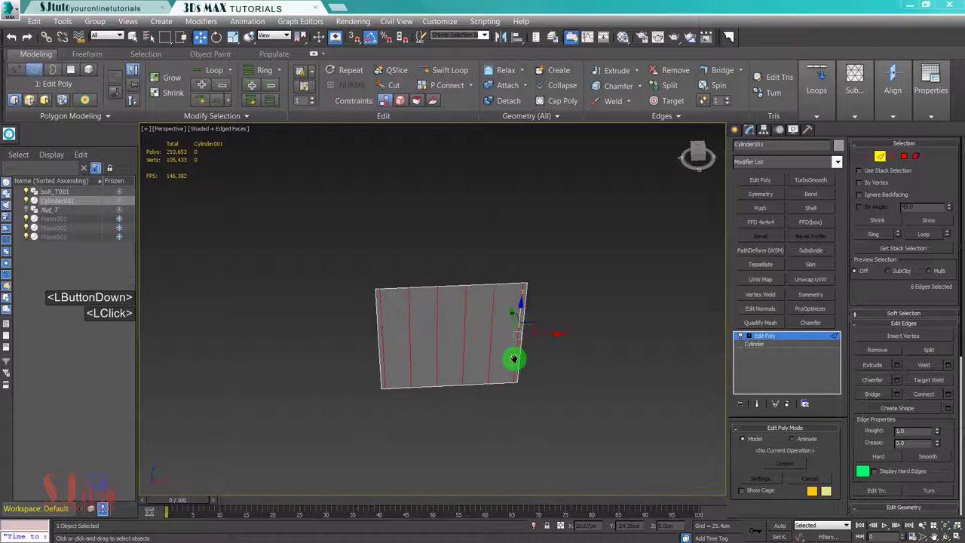
{"action": "middle_click", "coordinate": [663, 255]}
{"action": "left_click", "coordinate": [864, 168]}
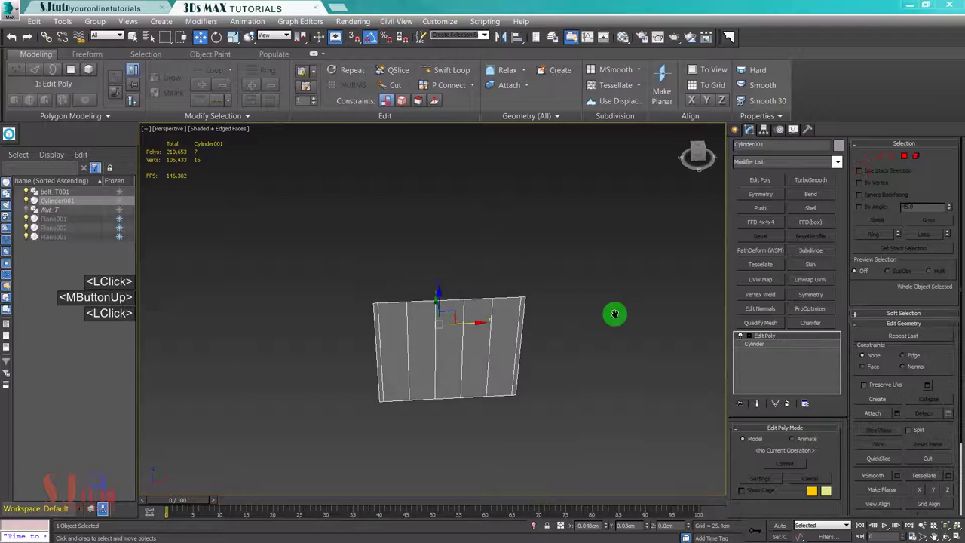
{"action": "middle_click", "coordinate": [617, 315]}
{"action": "left_click", "coordinate": [882, 178]}
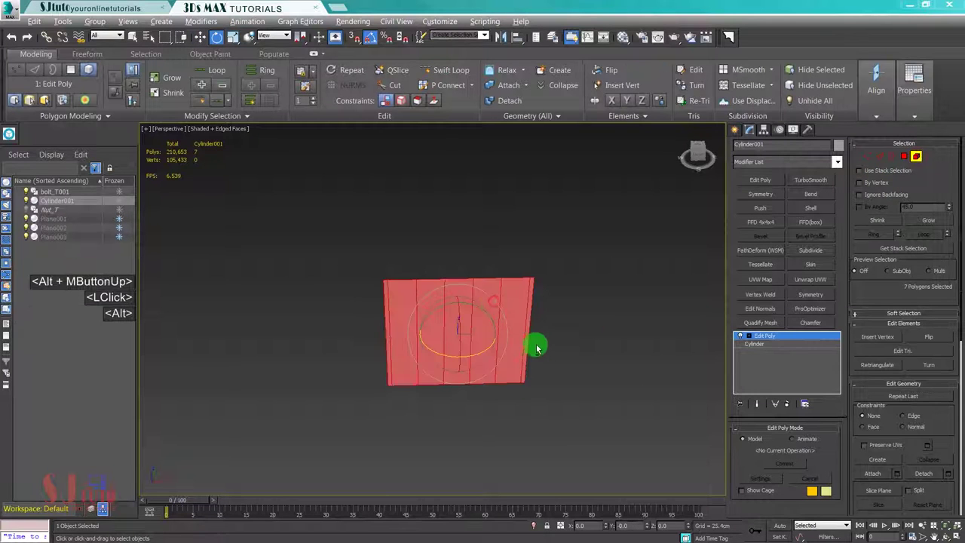
Step: Add an FFD 4x4x4 lattice deformer above the panel's Edit Poly
{"action": "middle_click", "coordinate": [739, 261]}
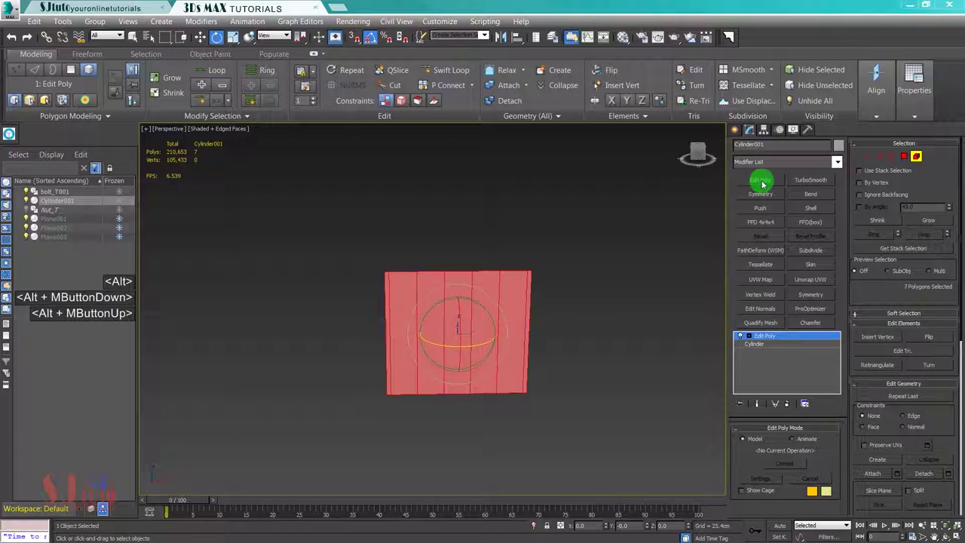
{"action": "left_click", "coordinate": [540, 290]}
{"action": "middle_click", "coordinate": [765, 388]}
{"action": "left_click", "coordinate": [753, 334]}
{"action": "double_click", "coordinate": [665, 325]}
Step: Activate the FFD control points and face the reference drawing to curve the panel
{"action": "double_click", "coordinate": [416, 279]}
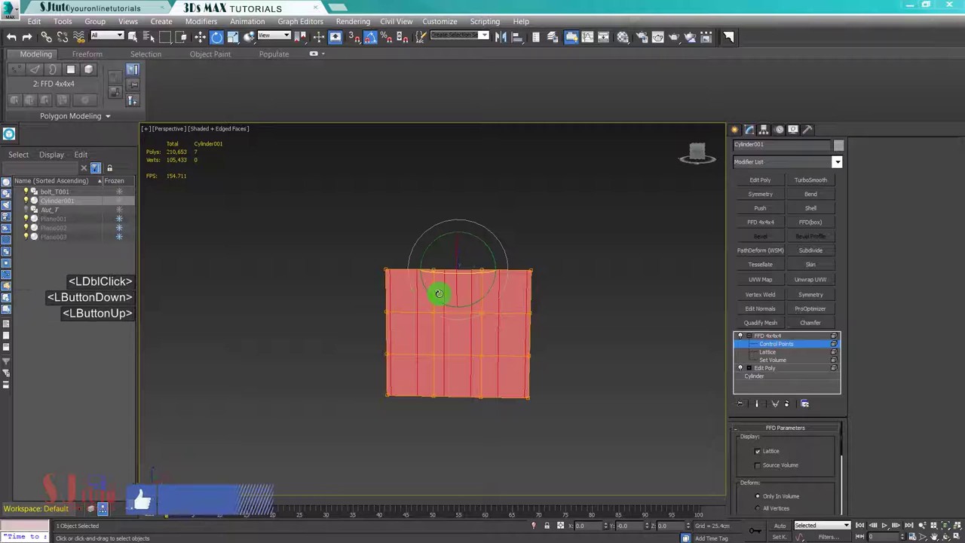
{"action": "key", "text": "alt+w"}
{"action": "key", "text": "alt+w"}
{"action": "key", "text": "alt+w"}
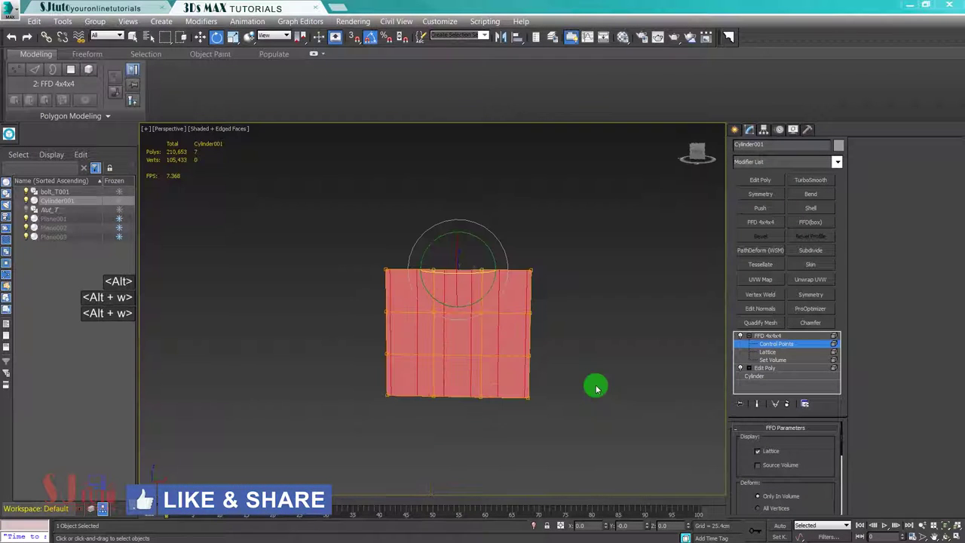
{"action": "left_click", "coordinate": [374, 296]}
{"action": "key", "text": "alt+w"}
{"action": "key", "text": "alt+w"}
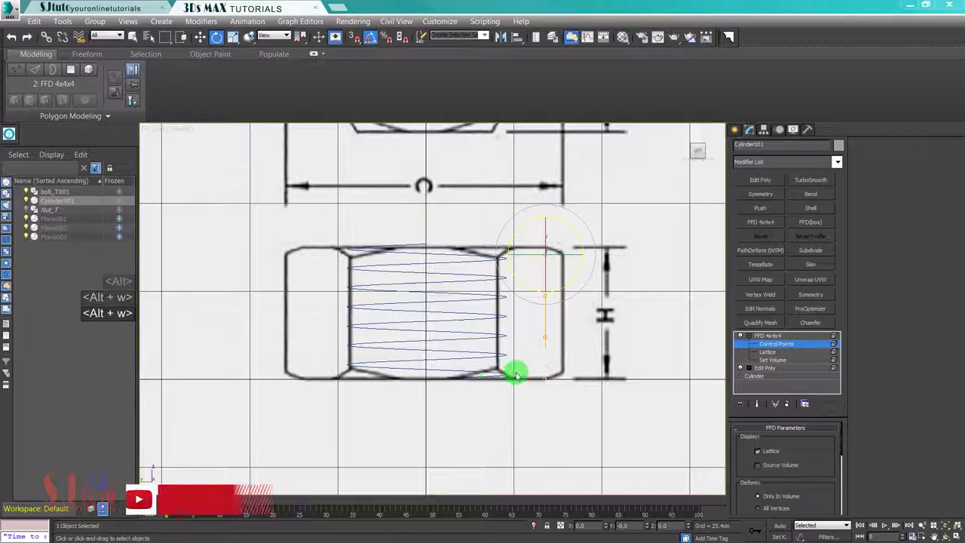
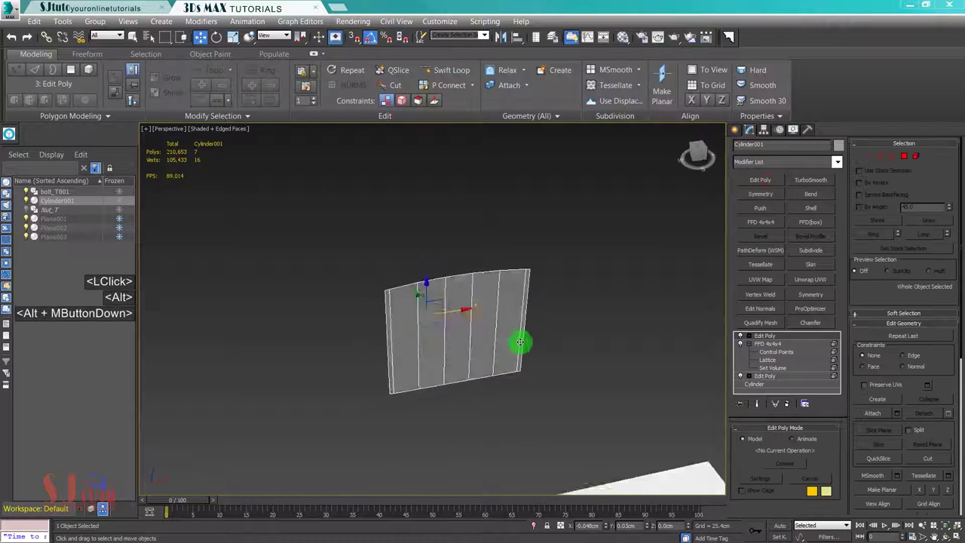
Step: Set the angle snap to 60 degrees in Grid and Snap Settings for rotating copies
{"action": "type", "text": "e"}
{"action": "right_click", "coordinate": [386, 54]}
{"action": "left_click", "coordinate": [441, 286]}
{"action": "type", "text": "60"}
{"action": "key", "text": "Return"}
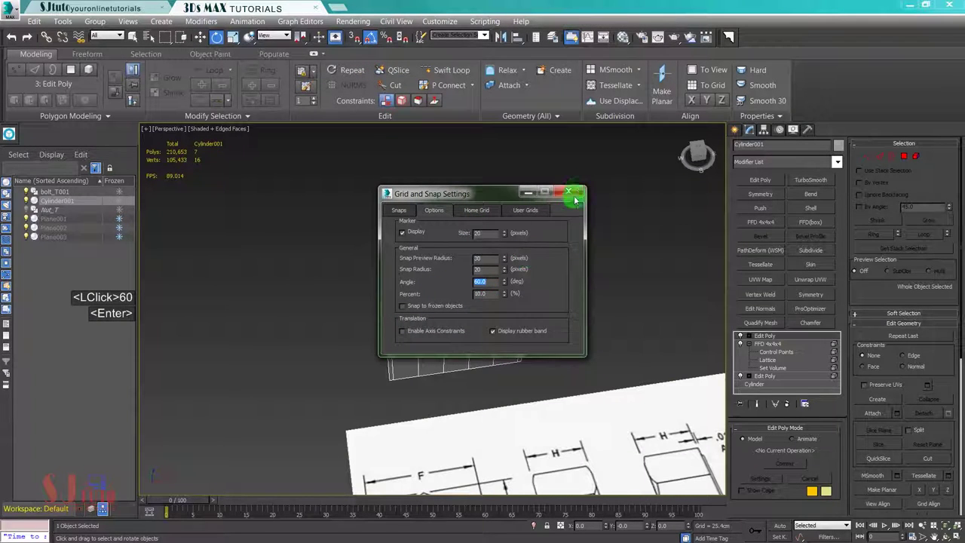
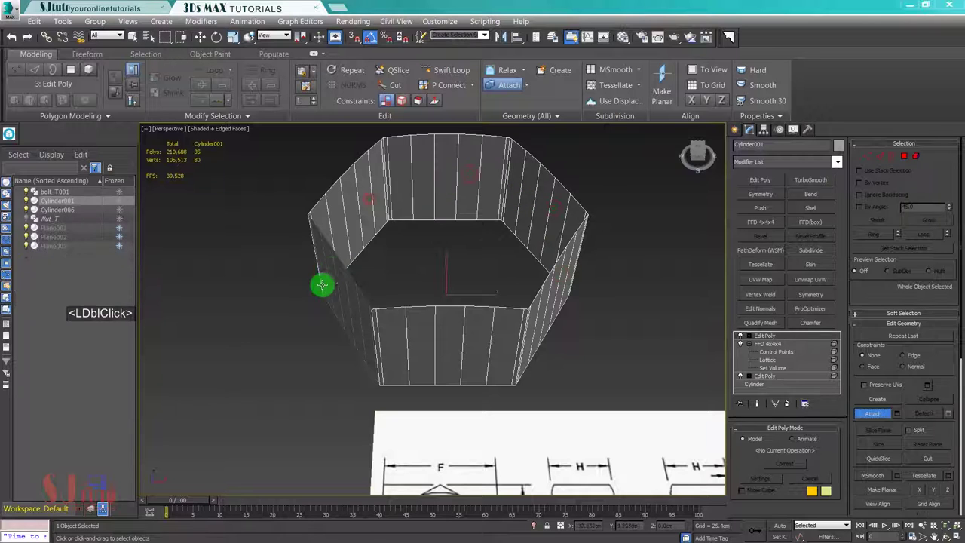
Step: Add an Edit Poly to the ring and weld all its vertices from 96 to 84
{"action": "key", "text": "w"}
{"action": "left_click", "coordinate": [649, 274]}
{"action": "middle_click", "coordinate": [595, 283]}
{"action": "left_click", "coordinate": [240, 117]}
{"action": "left_click", "coordinate": [950, 350]}
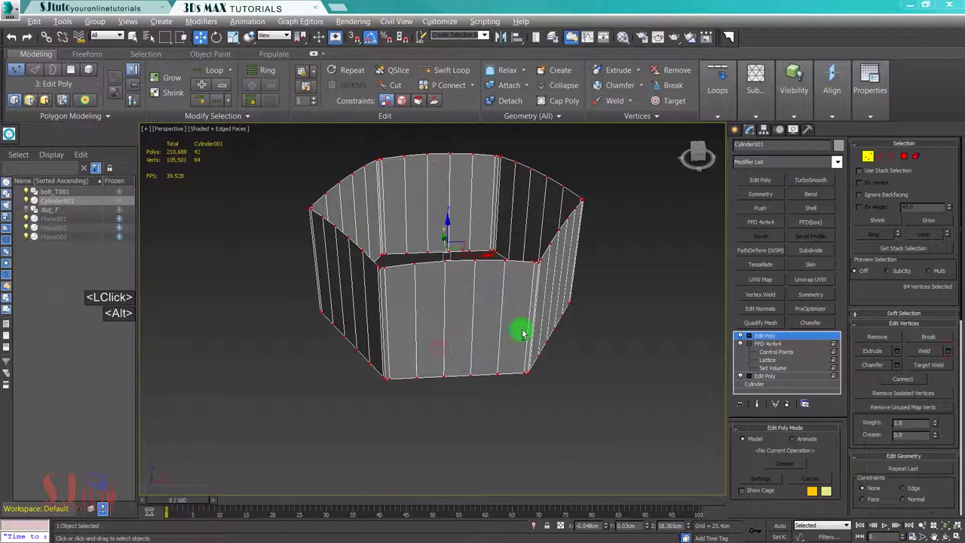
Step: Select the ring's open borders and ready them for scaling to the drawing
{"action": "middle_click", "coordinate": [583, 286]}
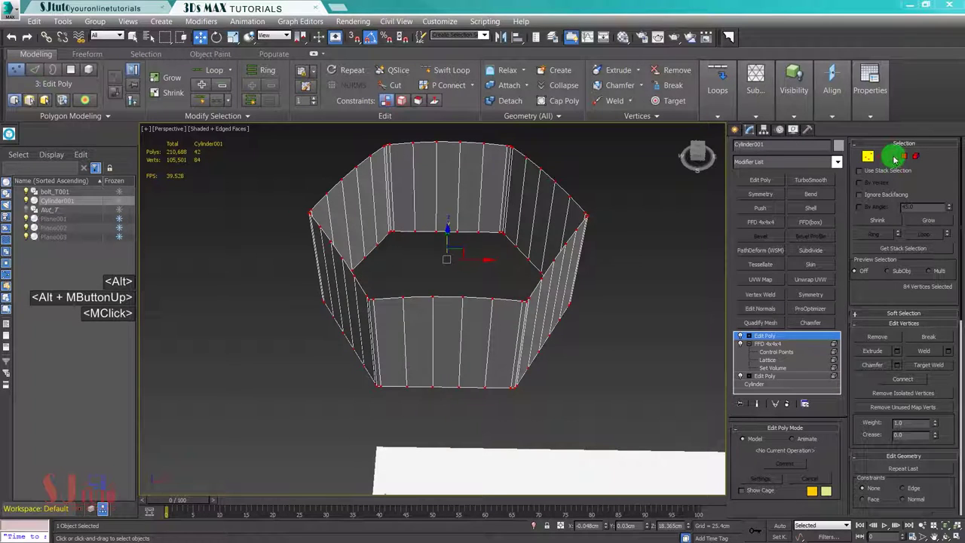
{"action": "left_click", "coordinate": [871, 174]}
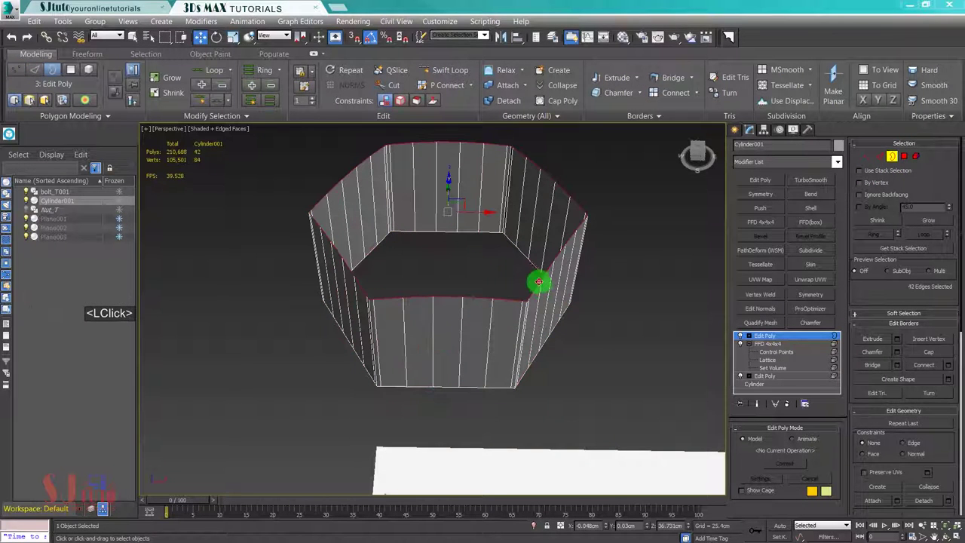
{"action": "key", "text": "r"}
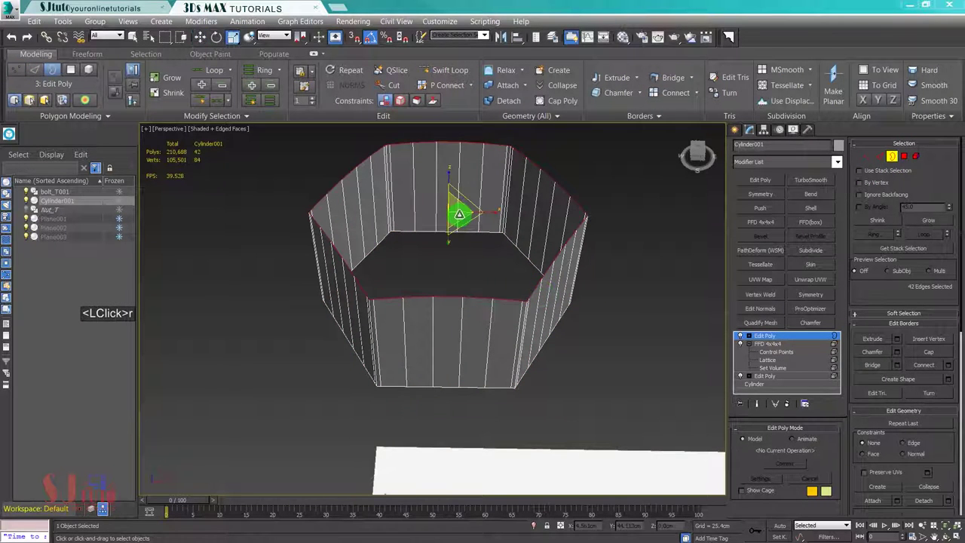
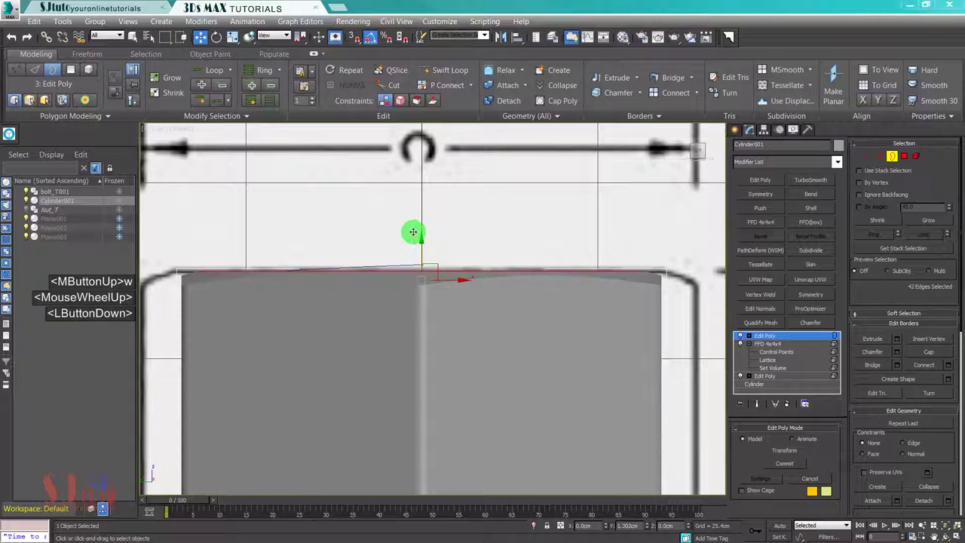
Step: Return to the perspective view and start extruding the nut's 84-edge rim loop
{"action": "key", "text": "alt+w"}
{"action": "key", "text": "alt+w"}
{"action": "middle_click", "coordinate": [534, 330]}
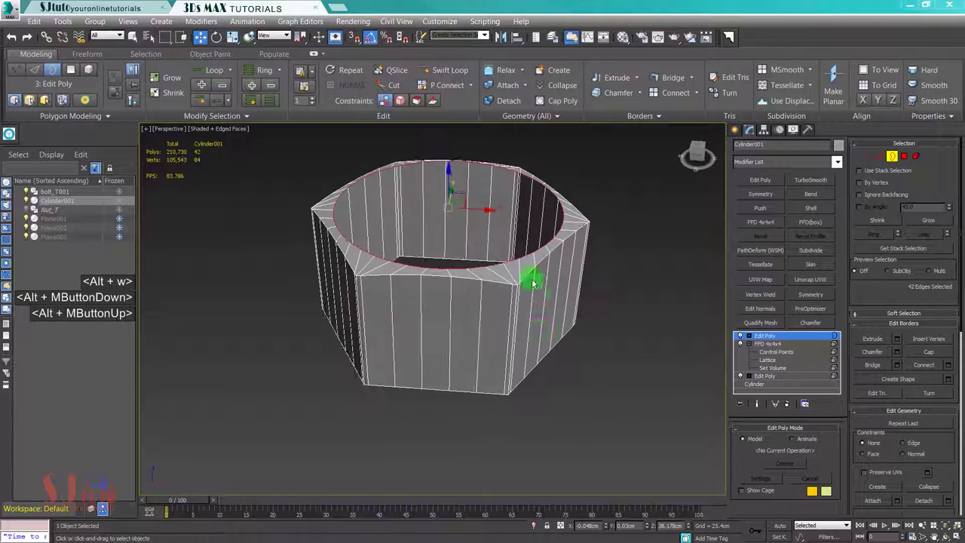
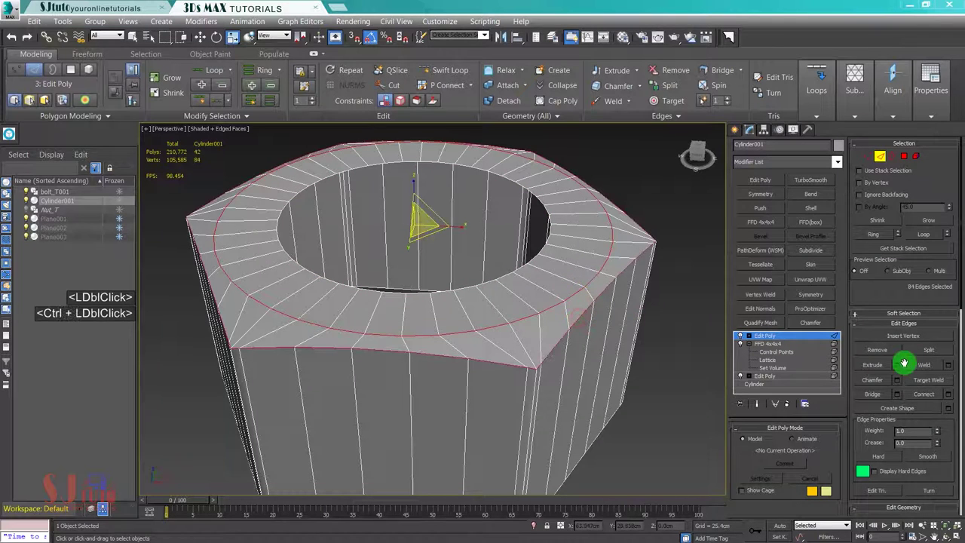
{"action": "double_click", "coordinate": [901, 365]}
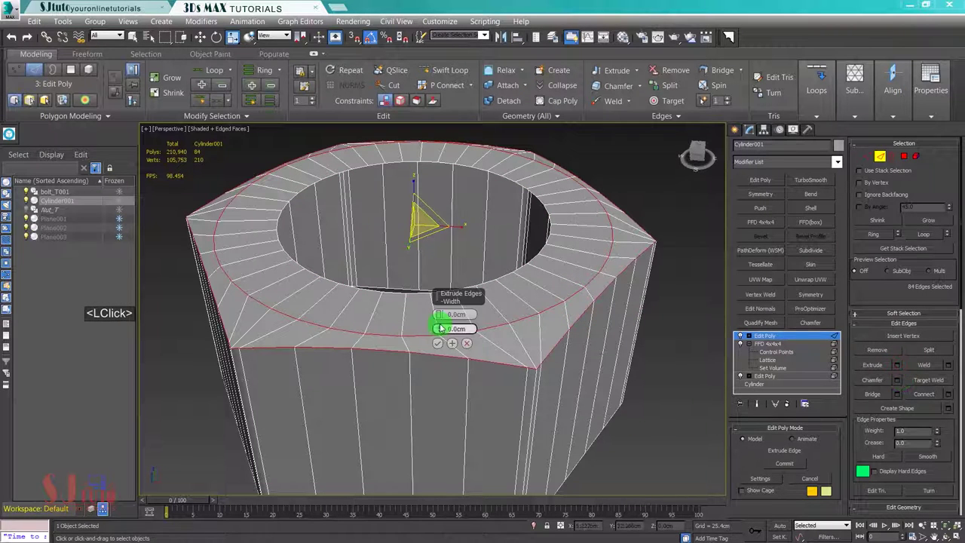
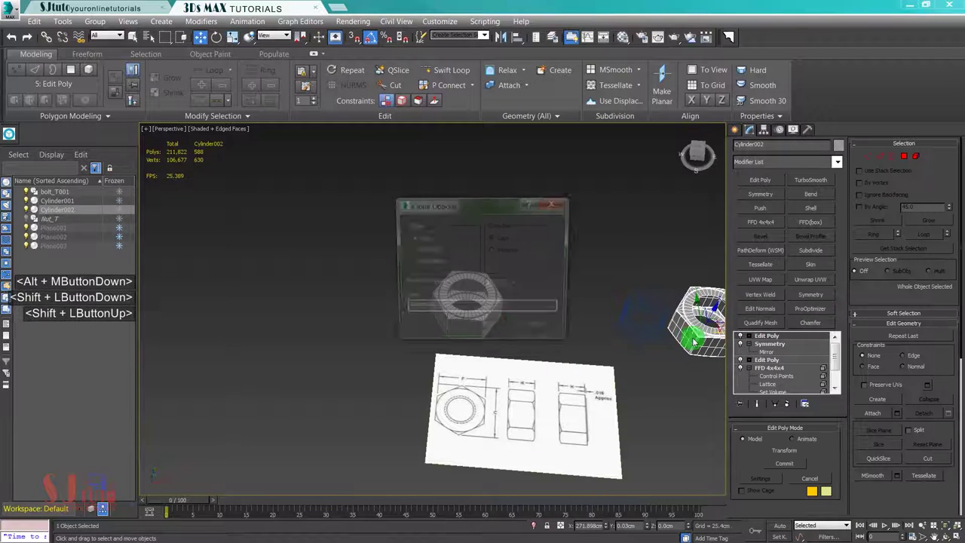
Step: Select the nut, frame it and switch viewport layout to continue the hole wall
{"action": "left_click", "coordinate": [498, 329]}
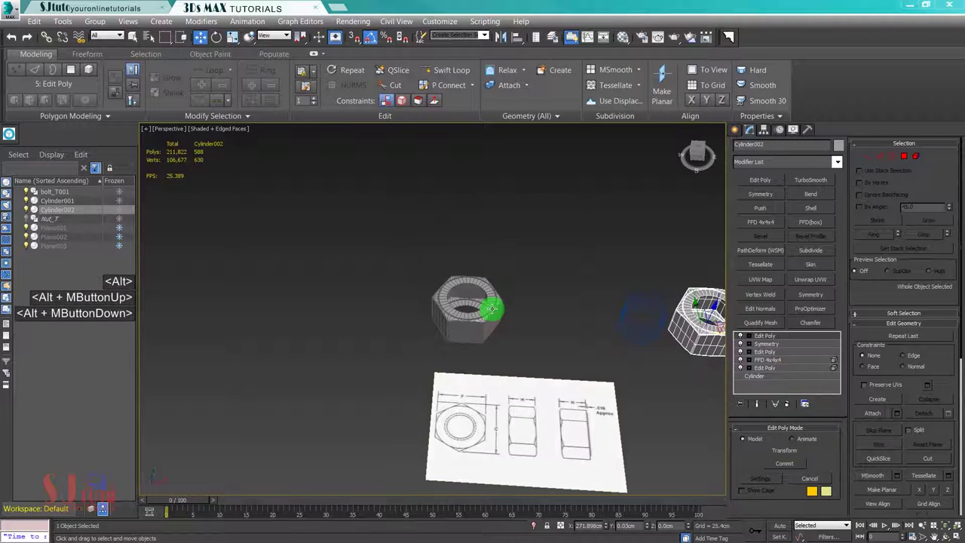
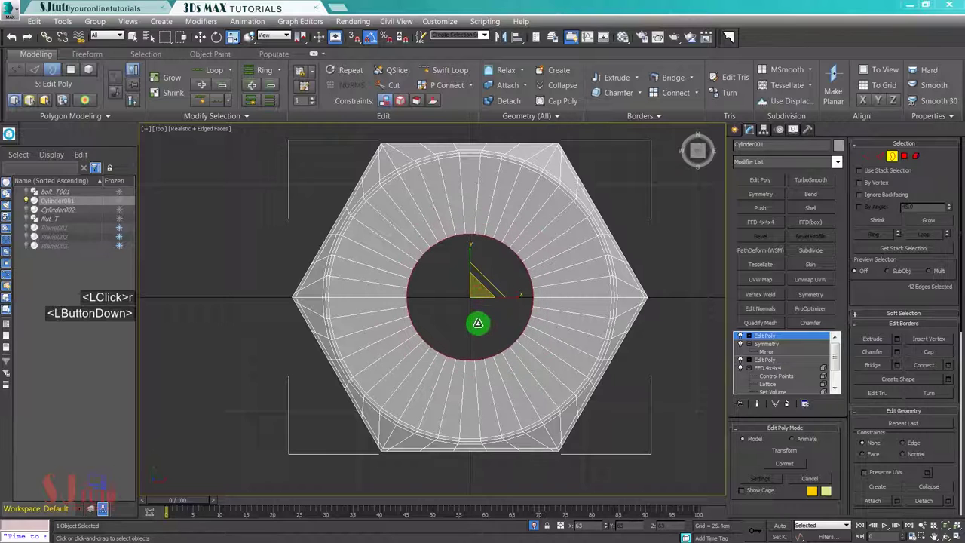
{"action": "key", "text": "z"}
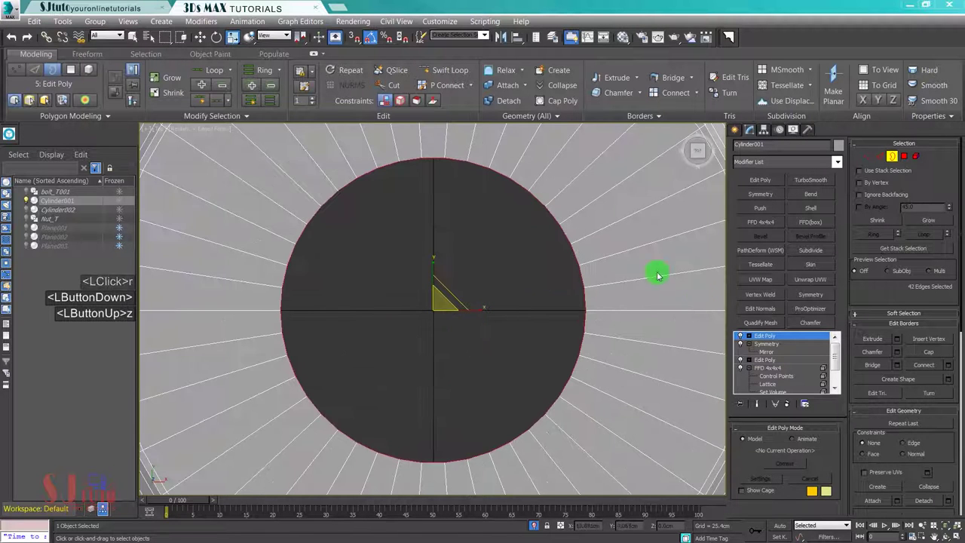
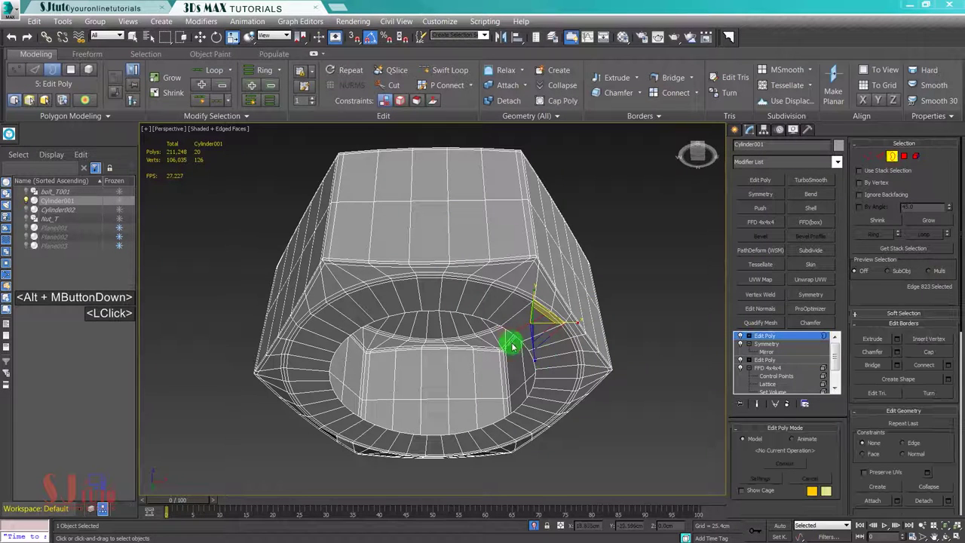
{"action": "key", "text": "alt+w"}
Step: Bring up the Material Editor on the 02 - Default Blinn material for the nut
{"action": "key", "text": "m"}
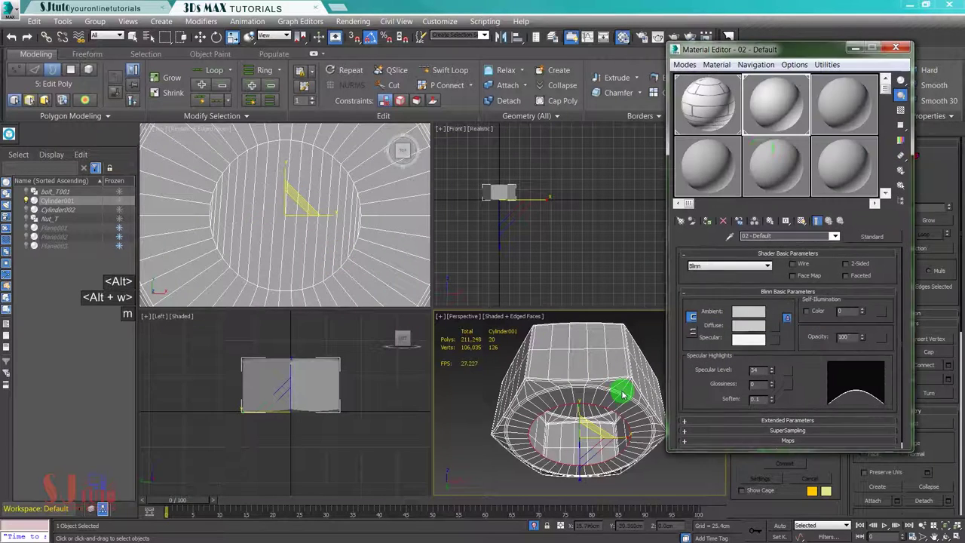
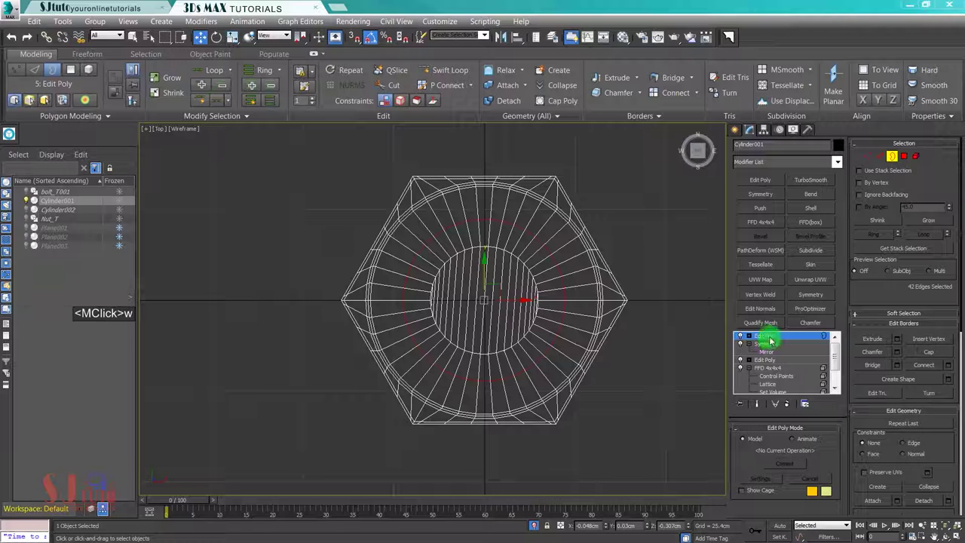
Step: Leave sub-object mode, zero the nut's Z coordinate and frame it above the bolt thread
{"action": "left_click", "coordinate": [768, 338]}
{"action": "right_click", "coordinate": [608, 528]}
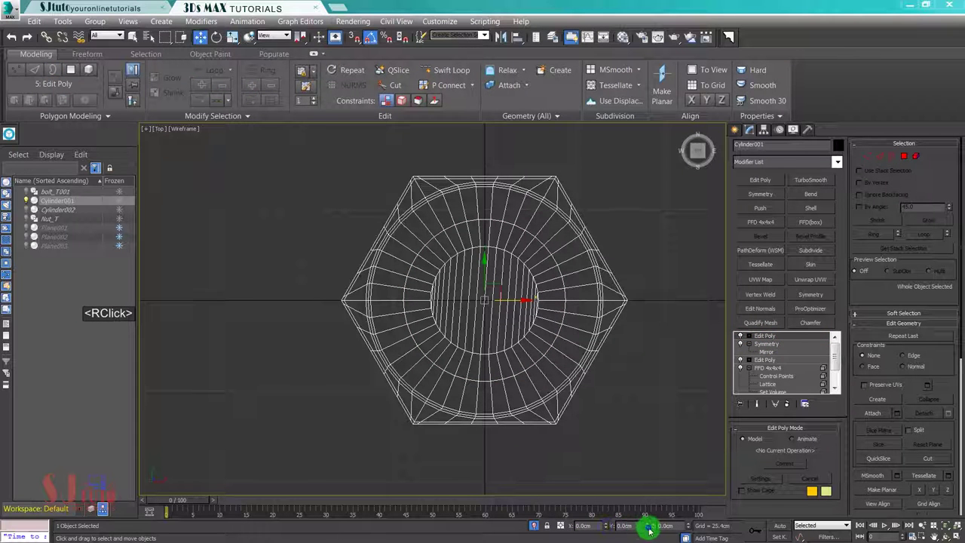
{"action": "middle_click", "coordinate": [617, 398]}
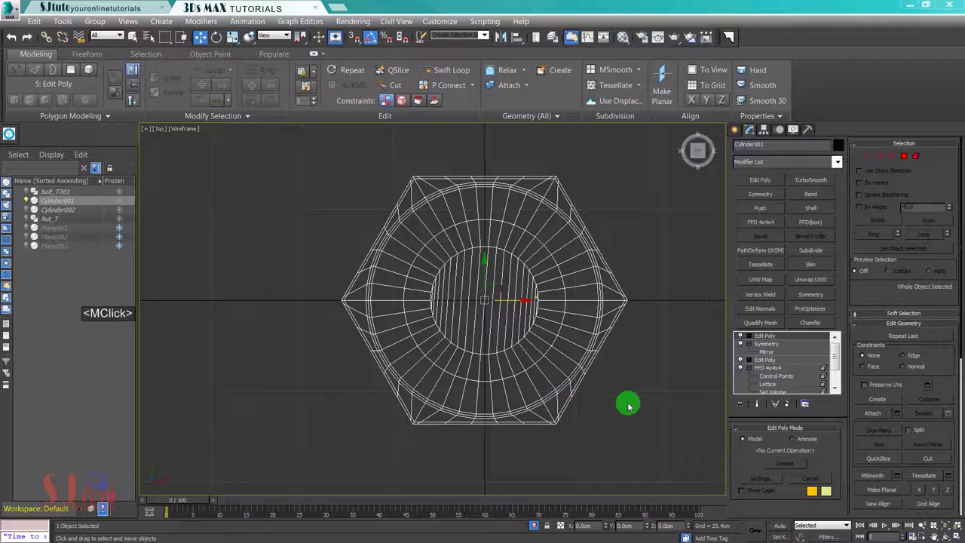
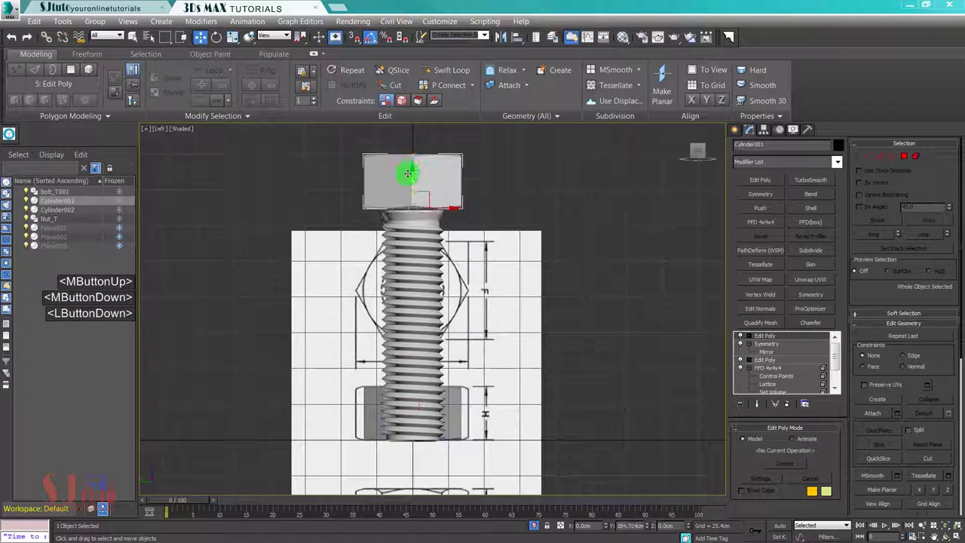
{"action": "key", "text": "z"}
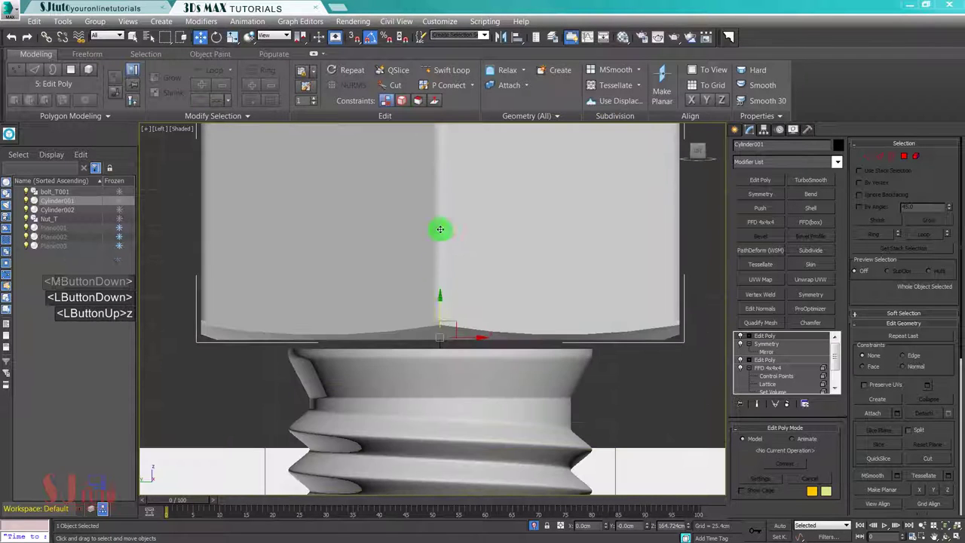
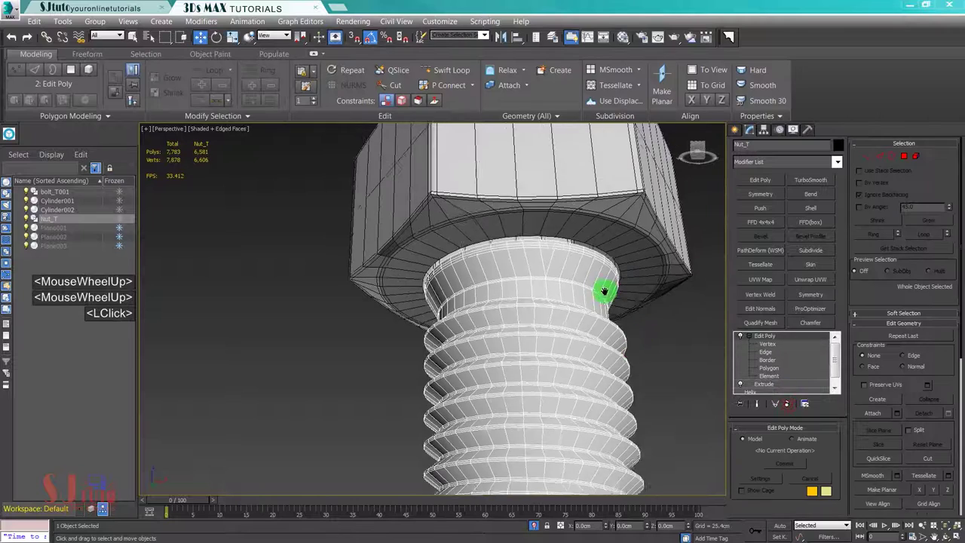
Step: Zoom in beneath the hex nut onto the bolt's unsmoothed cage
{"action": "scroll", "scroll_direction": "up", "scroll_amount": 3}
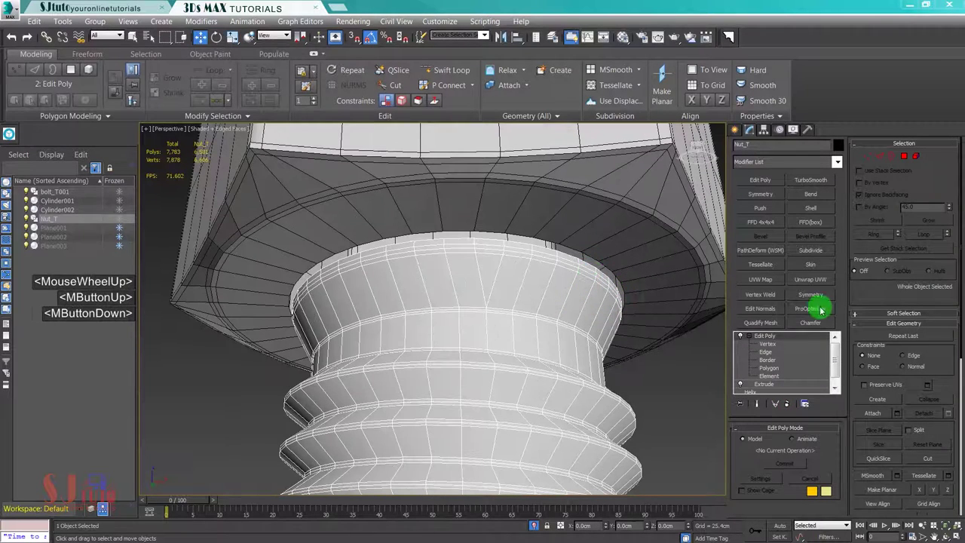
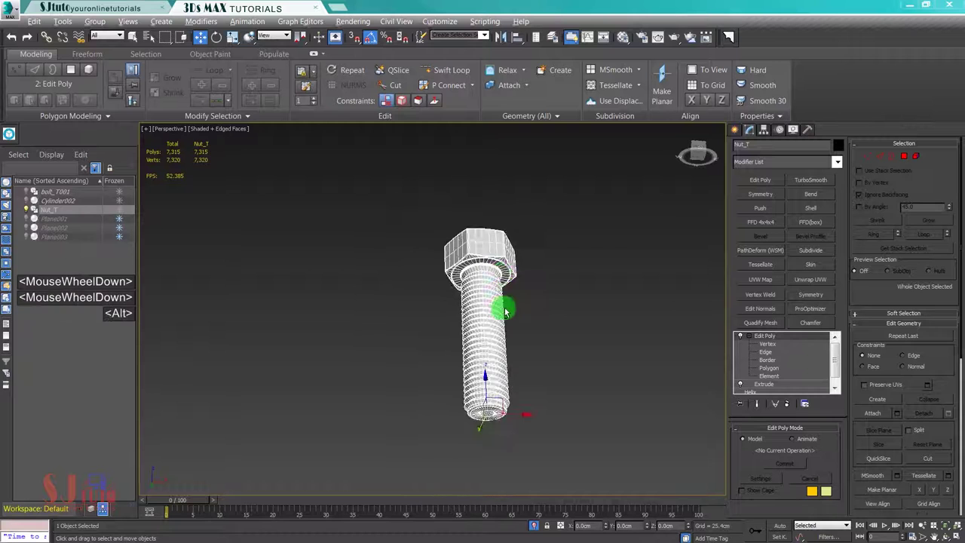
Step: Add TurboSmooth to the joined bolt and show edged faces on it
{"action": "middle_click", "coordinate": [510, 327]}
{"action": "scroll", "scroll_direction": "up", "scroll_amount": 3}
{"action": "left_click", "coordinate": [799, 181]}
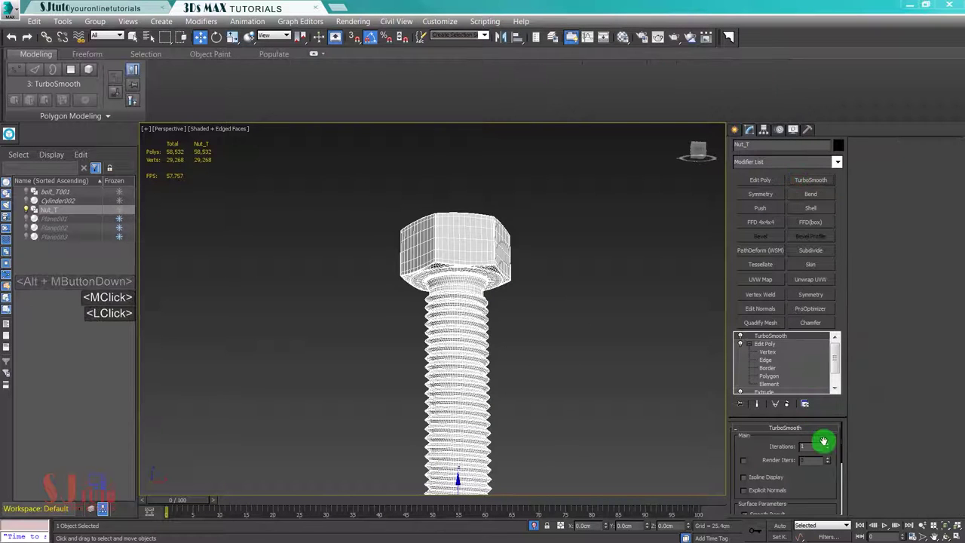
{"action": "double_click", "coordinate": [549, 326]}
{"action": "key", "text": "F4"}
Step: Pan and zoom out to see the whole scene with bolt, nut and reference drawings
{"action": "middle_click", "coordinate": [482, 255]}
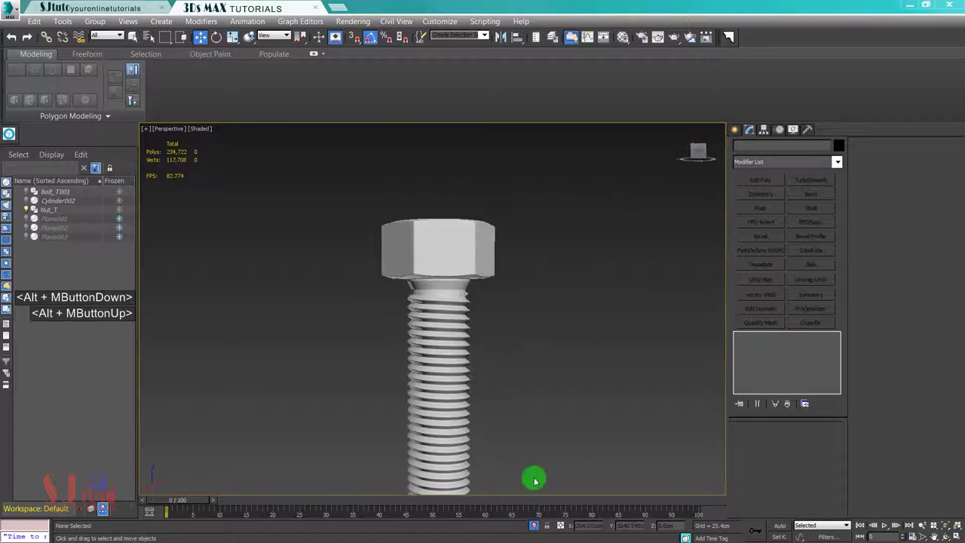
{"action": "left_click", "coordinate": [526, 428]}
{"action": "middle_click", "coordinate": [521, 357]}
{"action": "scroll", "scroll_direction": "down", "scroll_amount": 3}
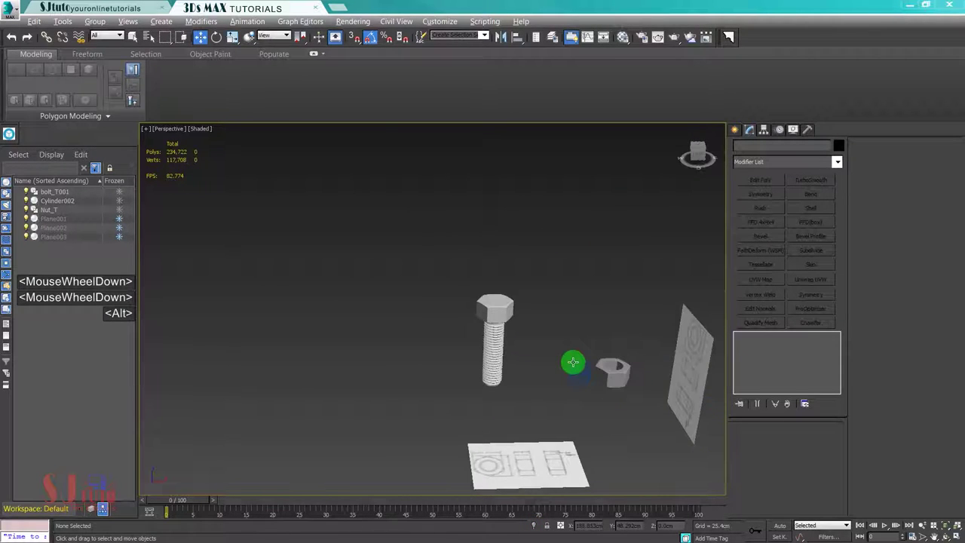
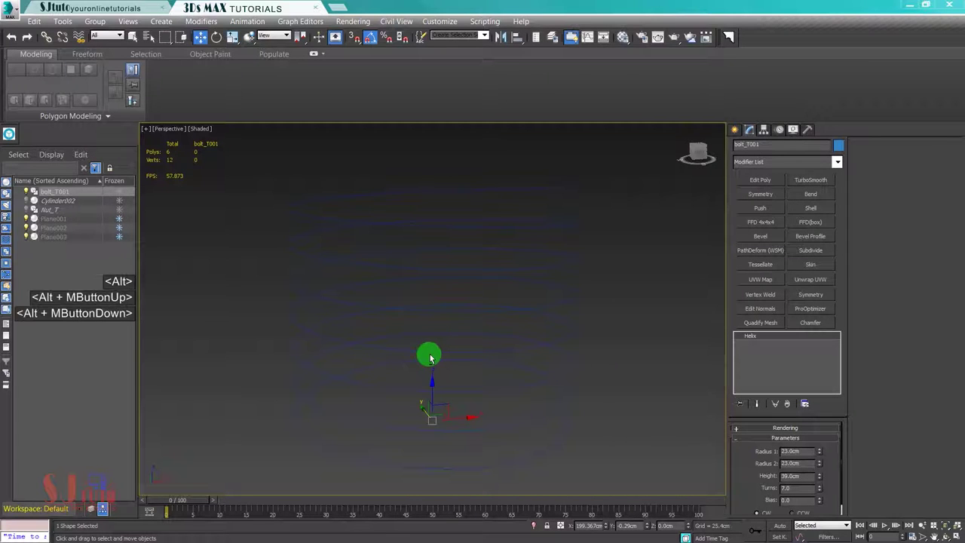
Step: Frame the helix and add an Extrude modifier turning it into a spiral ribbon
{"action": "key", "text": "F3"}
{"action": "middle_click", "coordinate": [433, 357]}
{"action": "key", "text": "F3"}
{"action": "key", "text": "F3"}
{"action": "key", "text": "F4"}
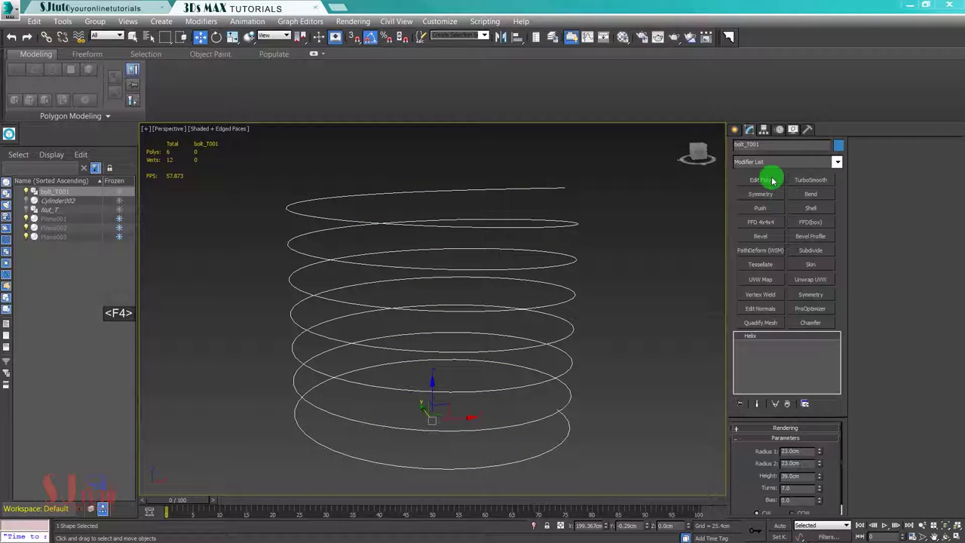
{"action": "left_click", "coordinate": [771, 164]}
{"action": "type", "text": "ex"}
{"action": "left_click", "coordinate": [770, 178]}
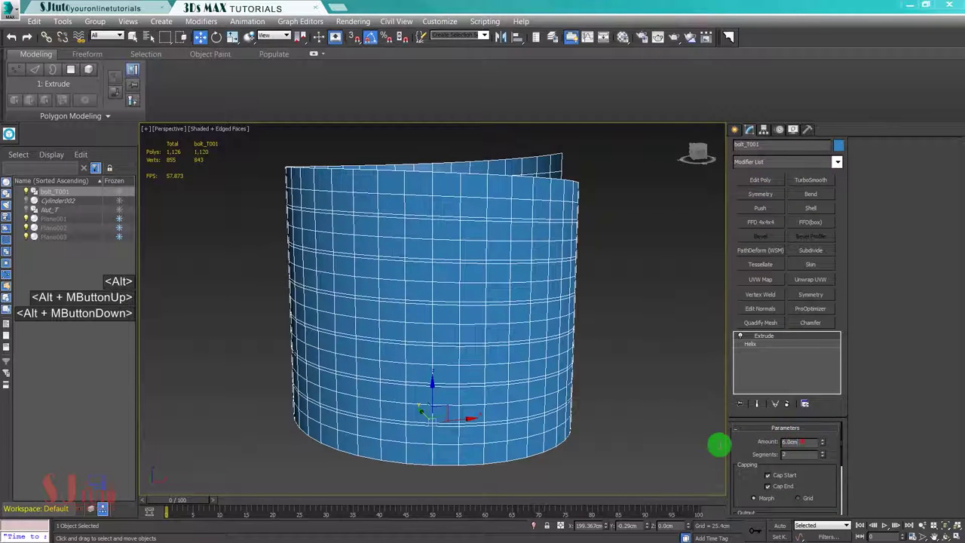
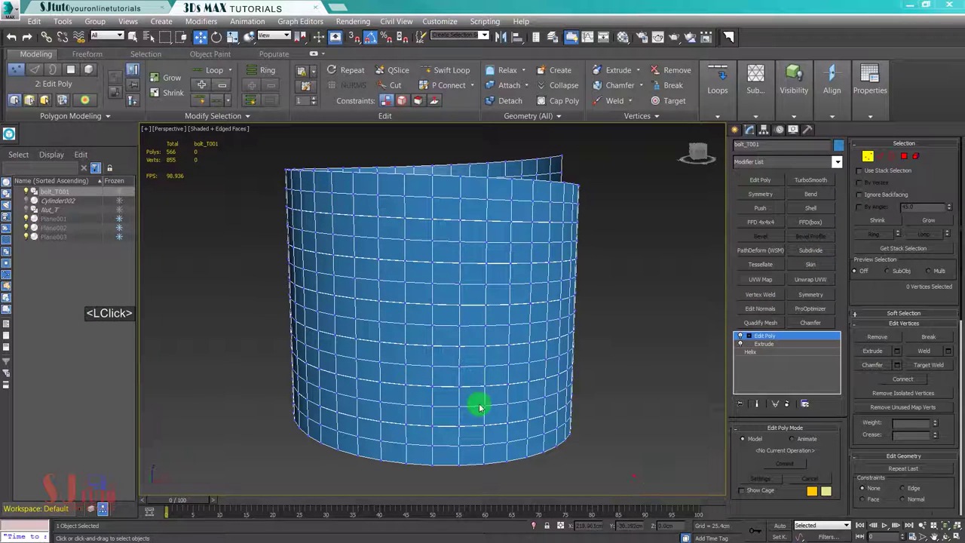
Step: Select all ribbon vertices and weld them, reducing 843 vertices to 602
{"action": "left_click", "coordinate": [290, 216]}
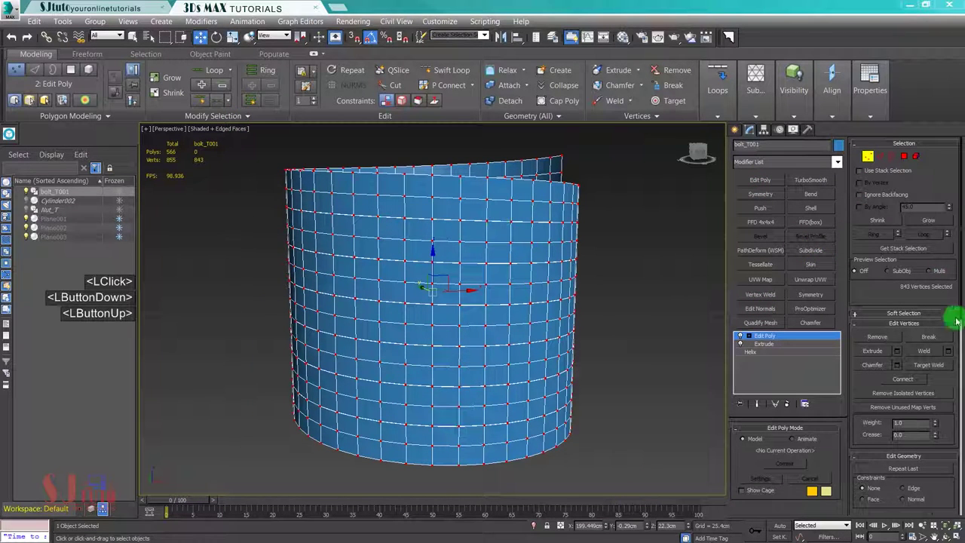
{"action": "left_click", "coordinate": [952, 356]}
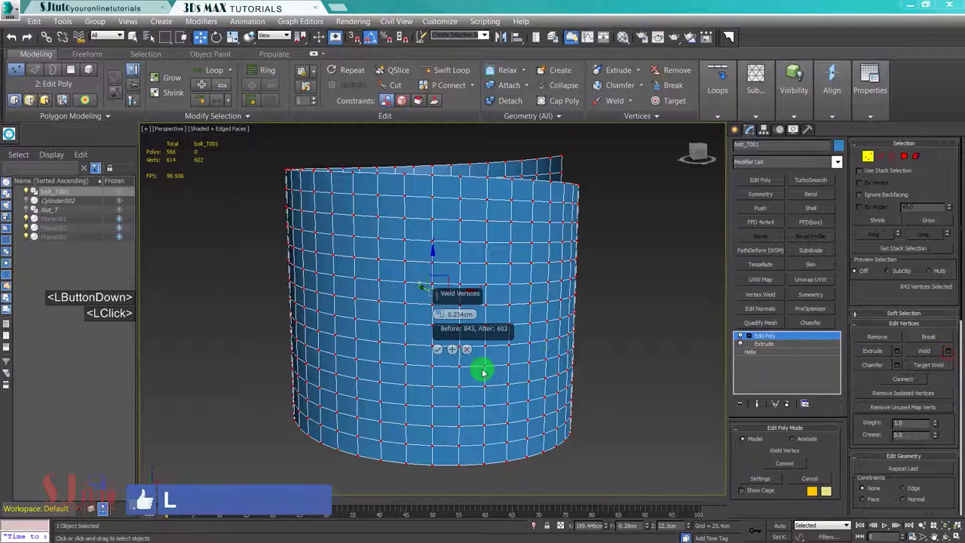
{"action": "middle_click", "coordinate": [460, 339]}
{"action": "left_click", "coordinate": [507, 216]}
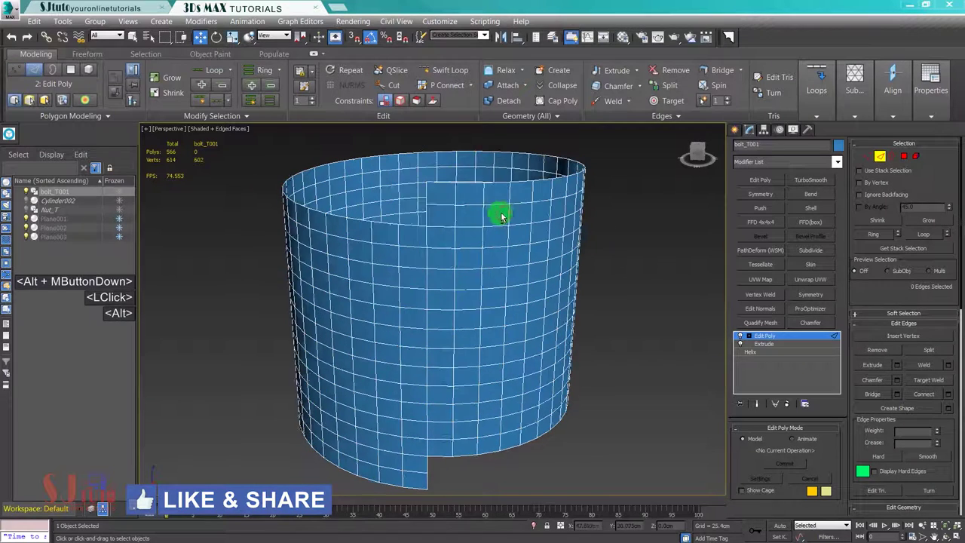
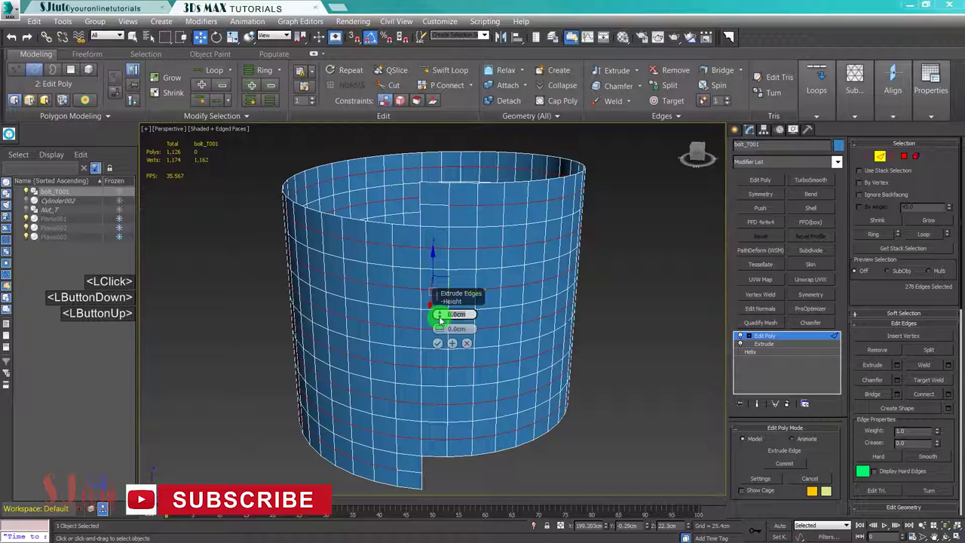
Step: Extrude the spiral edge loops with height 3.5, undoing width 2.7 and settling on 0.7
{"action": "type", "text": "3.5"}
{"action": "key", "text": "Return"}
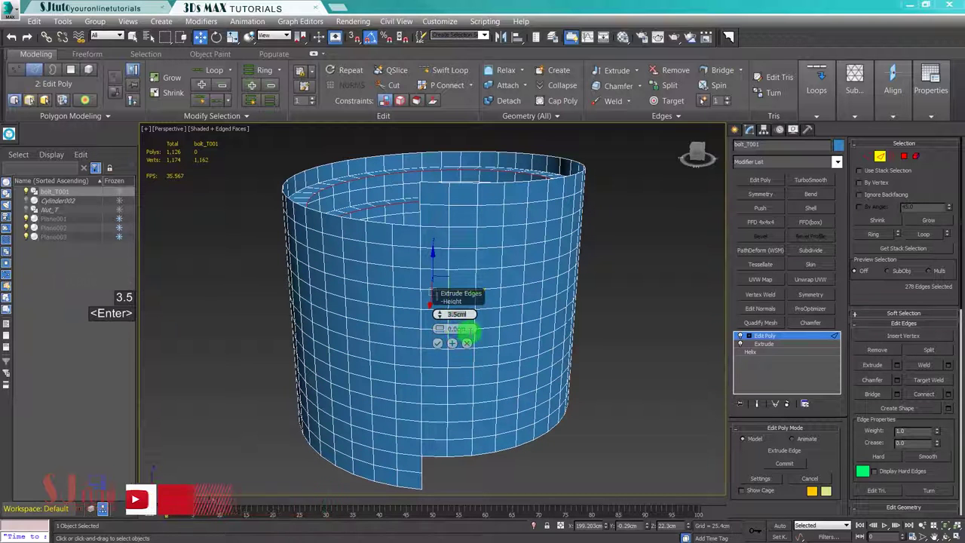
{"action": "left_click", "coordinate": [400, 333]}
{"action": "type", "text": "2.7"}
{"action": "key", "text": "Return"}
{"action": "key", "text": "ctrl+z"}
{"action": "key", "text": "ctrl+z"}
{"action": "key", "text": "ctrl+z"}
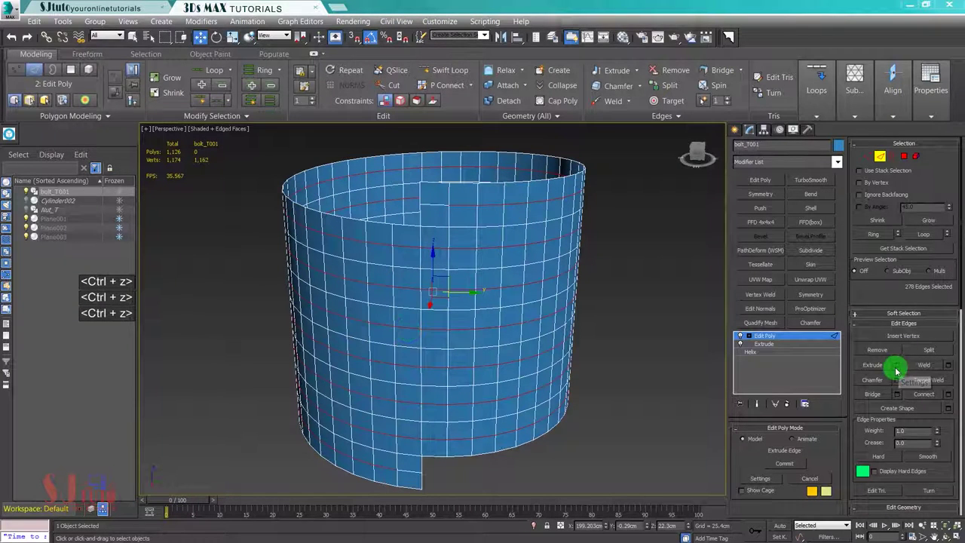
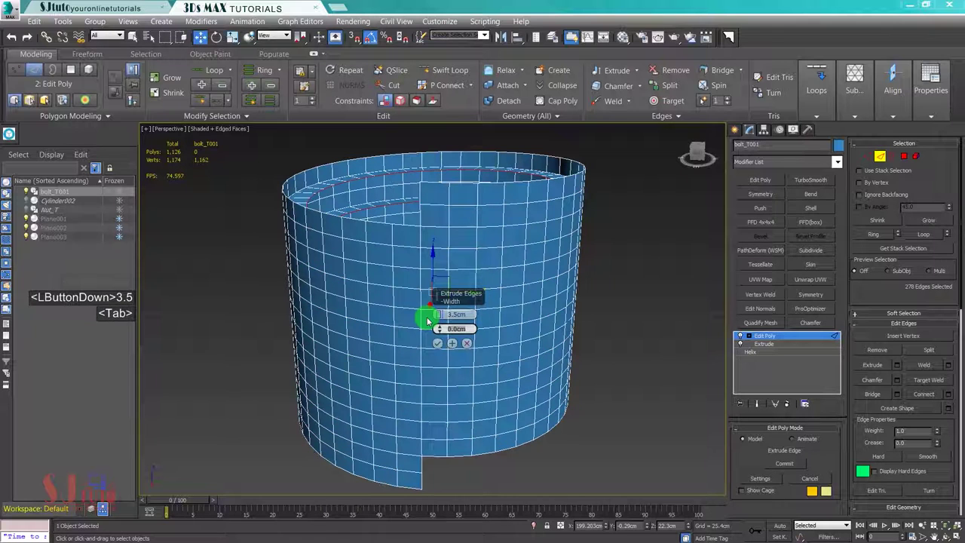
{"action": "type", "text": ".7"}
{"action": "key", "text": "Return"}
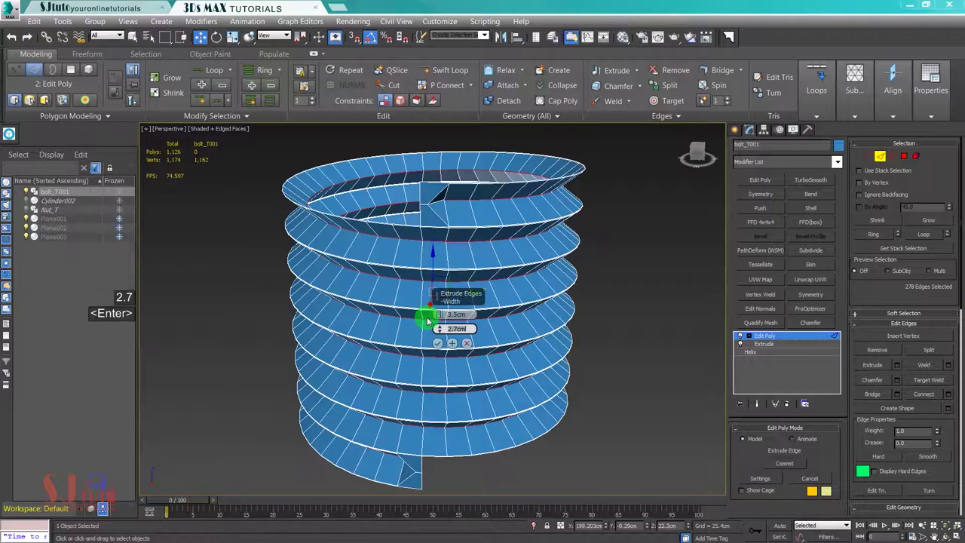
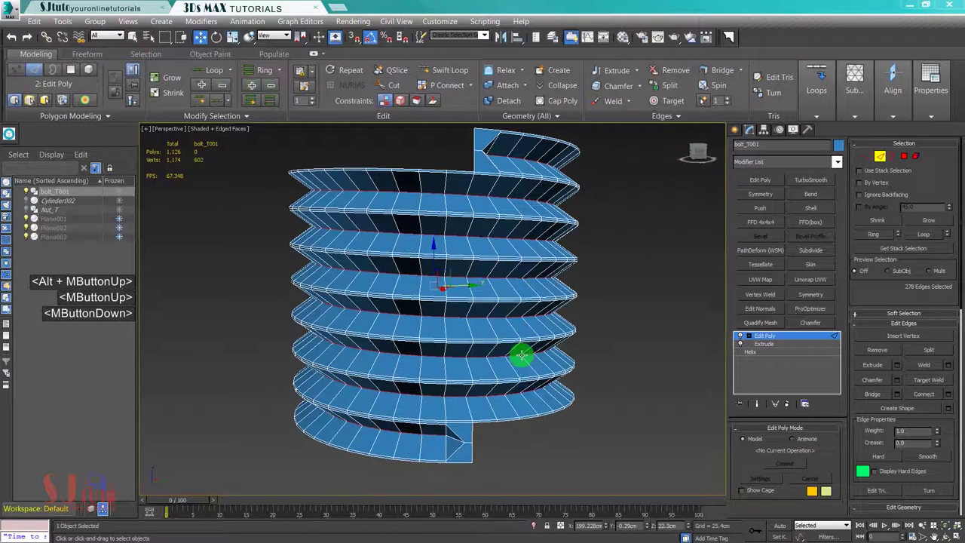
Step: Chamfer the thread ridge edges about 3.5 cm and confirm
{"action": "scroll", "scroll_direction": "up", "scroll_amount": 3}
{"action": "middle_click", "coordinate": [786, 314]}
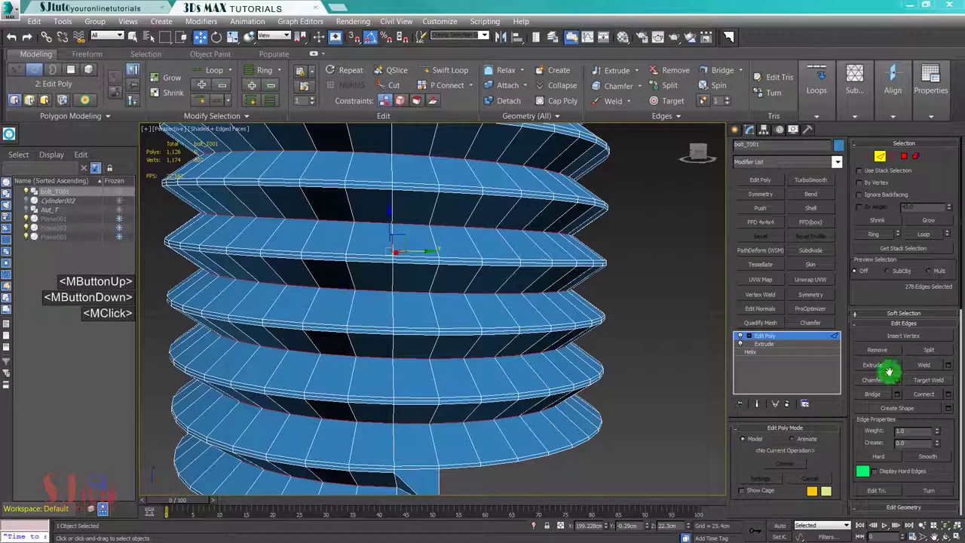
{"action": "left_click", "coordinate": [900, 379]}
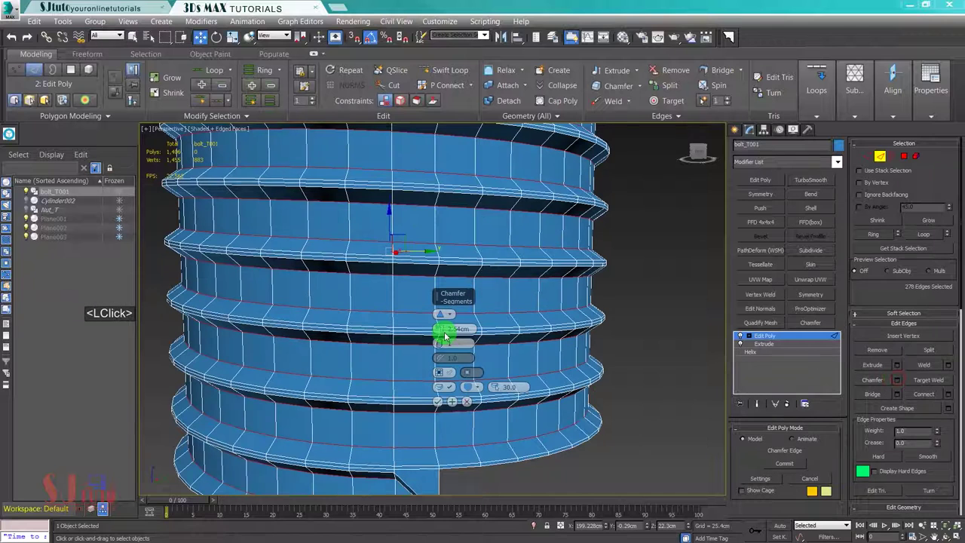
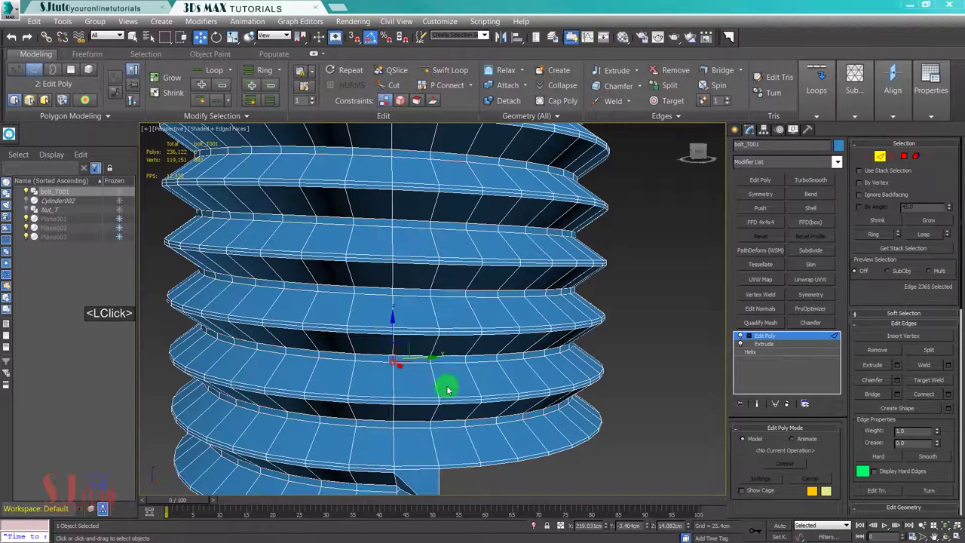
{"action": "key", "text": "alt+r"}
{"action": "left_click", "coordinate": [722, 403]}
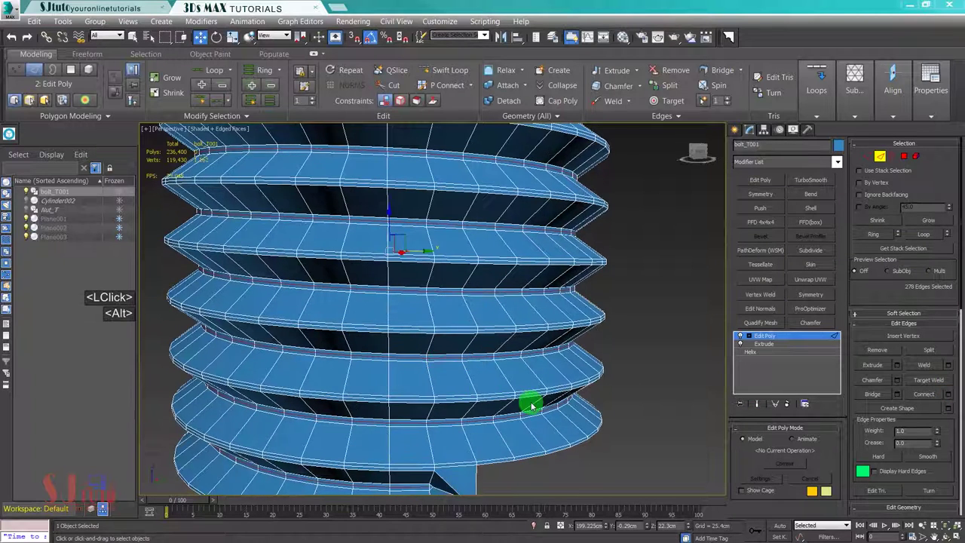
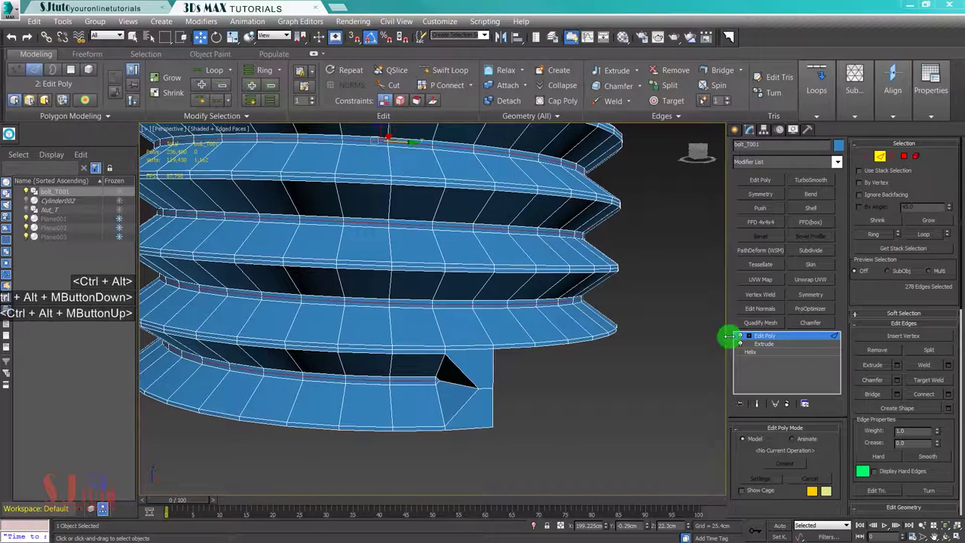
Step: Extend the thread's bottom border down and flatten it level
{"action": "left_click", "coordinate": [881, 167]}
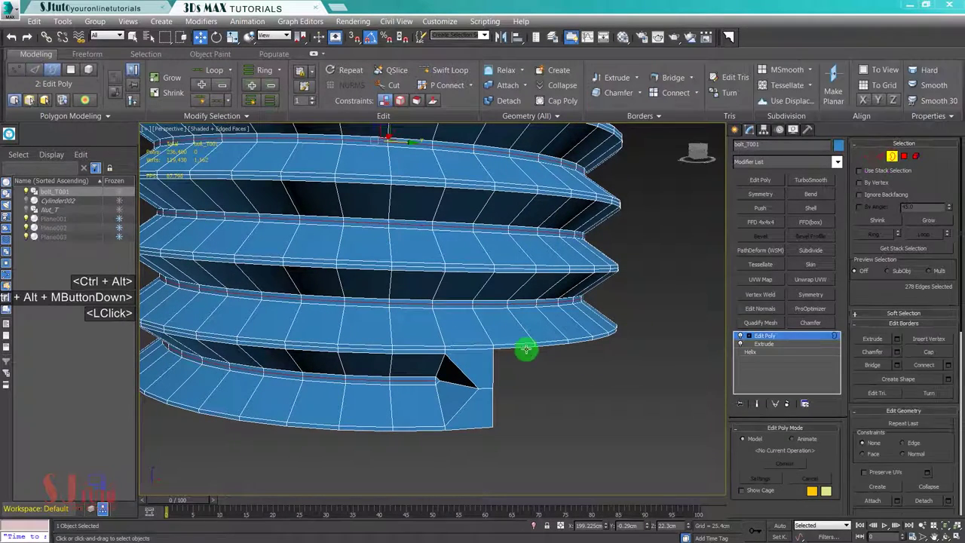
{"action": "middle_click", "coordinate": [541, 381]}
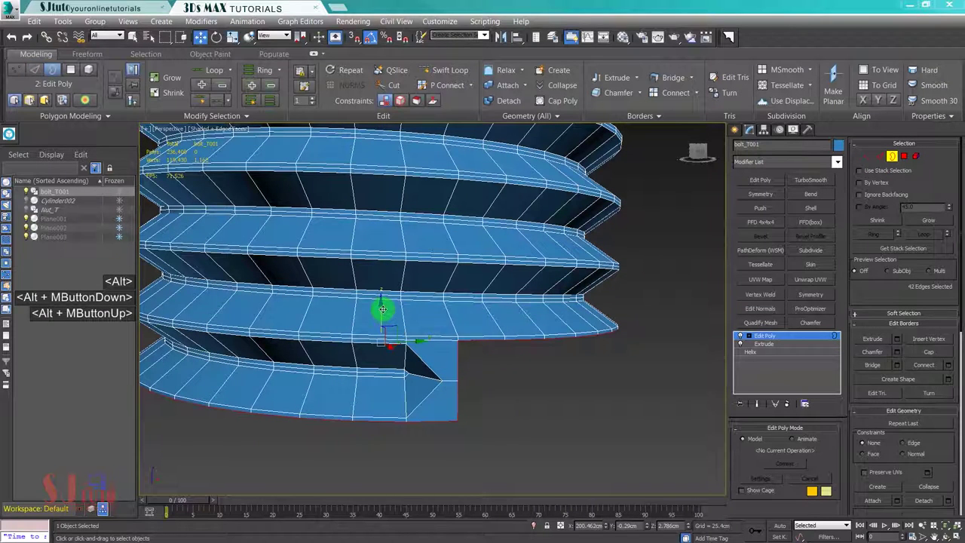
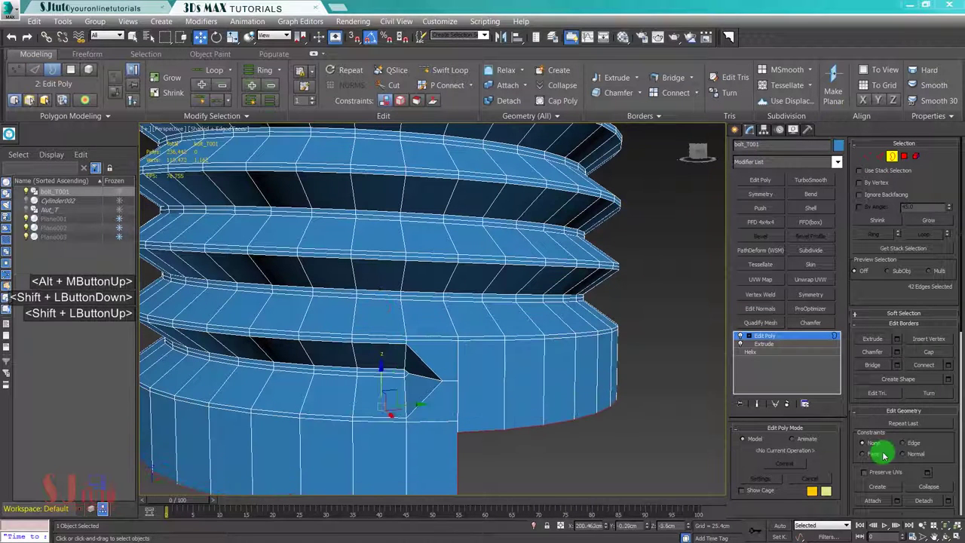
{"action": "left_click", "coordinate": [938, 259]}
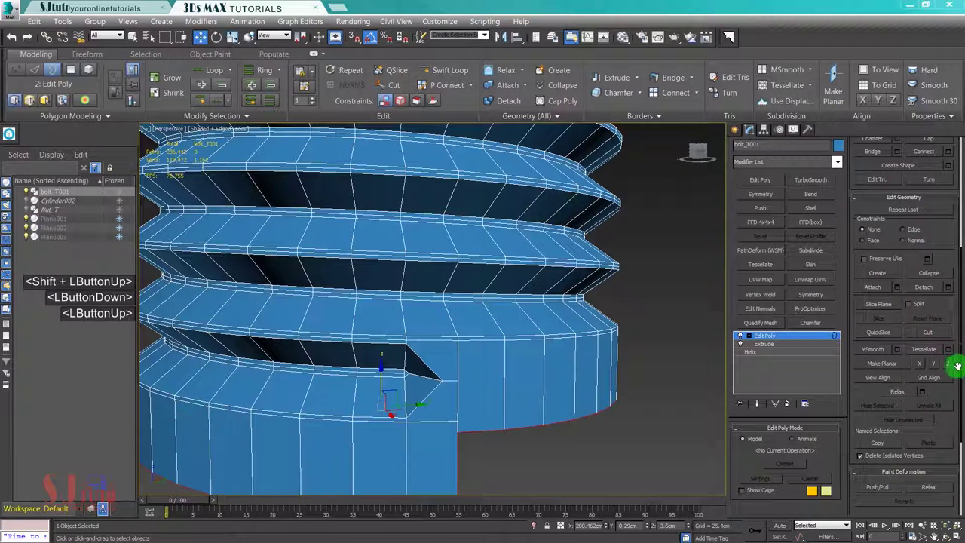
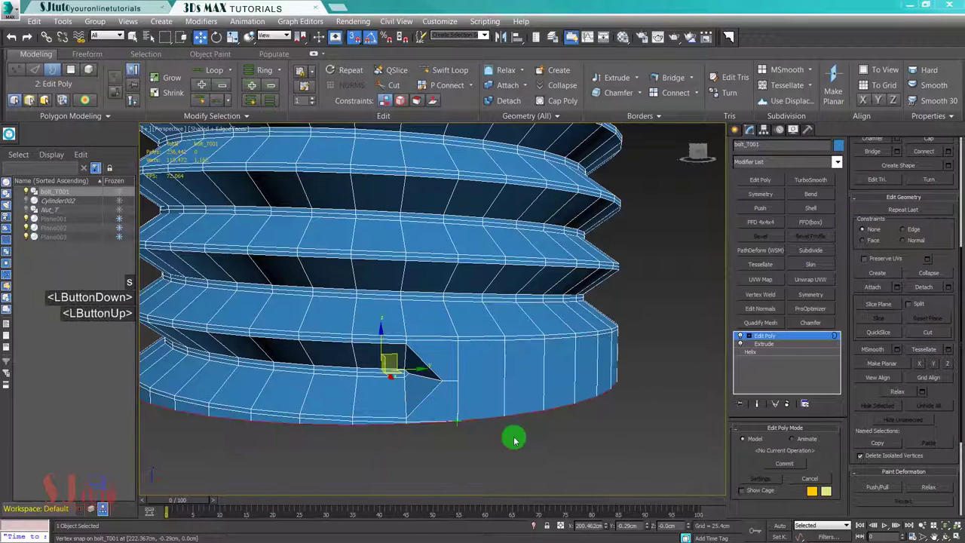
{"action": "middle_click", "coordinate": [513, 426]}
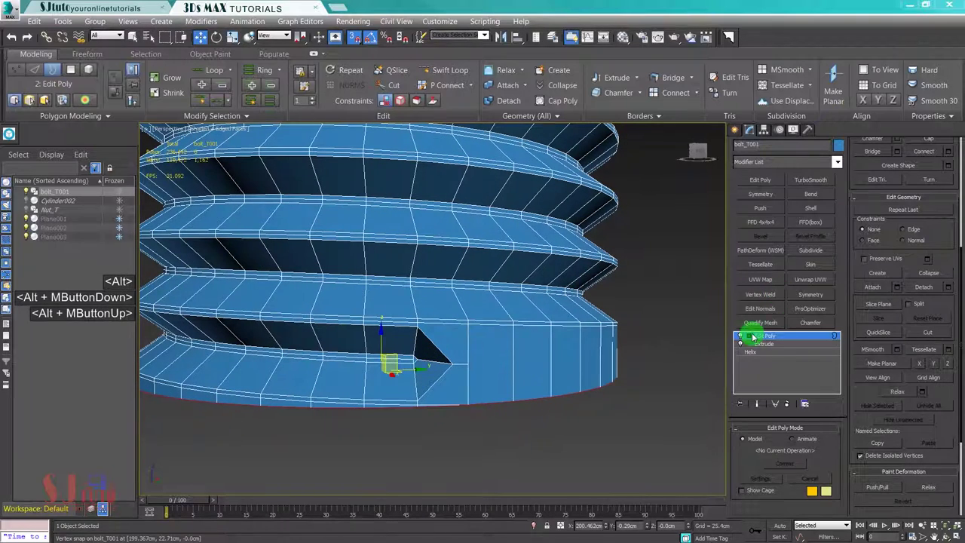
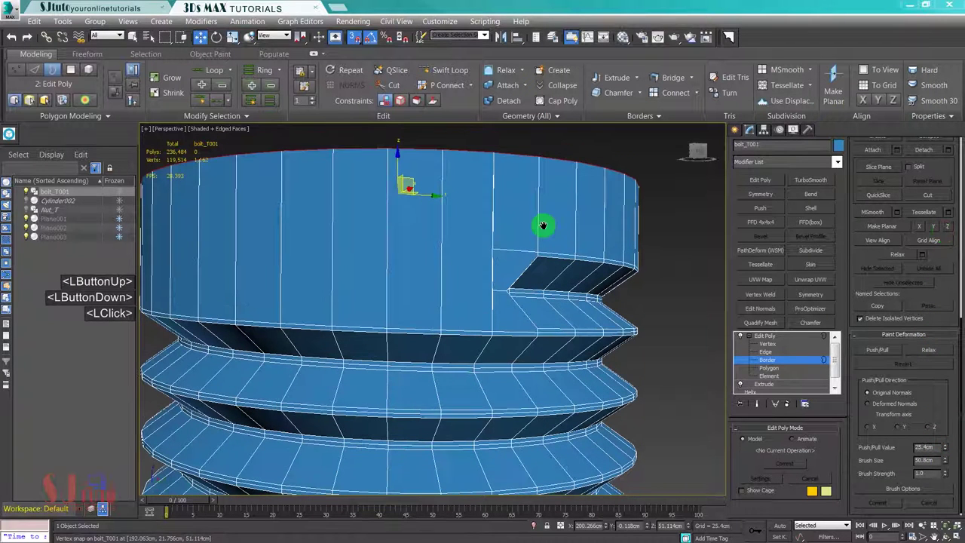
Step: Pan to the thread's top end and select all vertices to level it
{"action": "middle_click", "coordinate": [545, 227]}
{"action": "key", "text": "s"}
{"action": "key", "text": "s"}
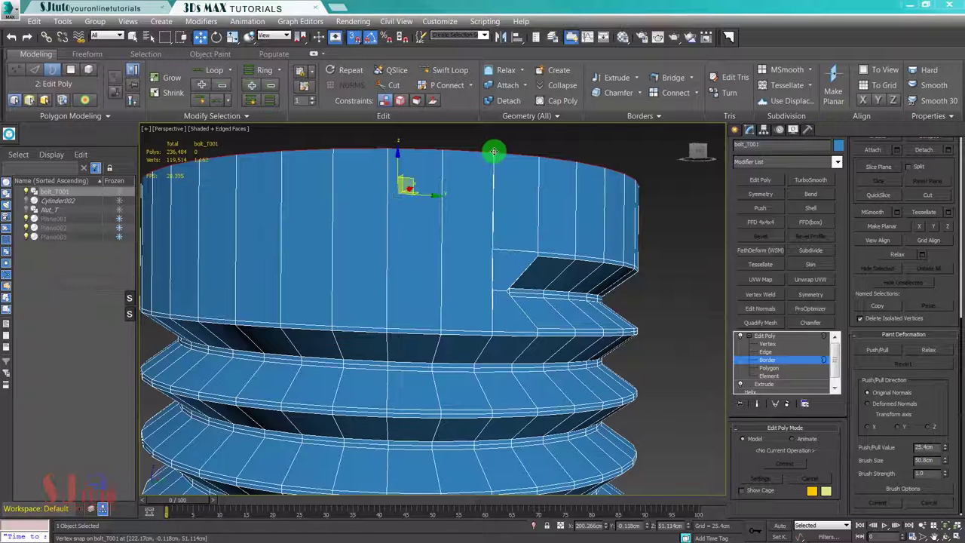
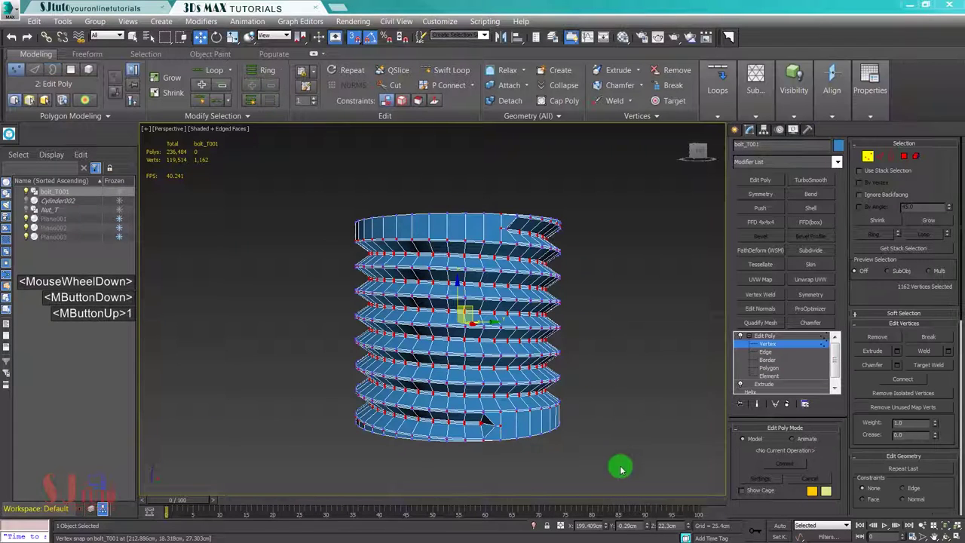
Step: Weld all 1,806 overlapping thread vertices, reducing bolt_T001 to 1,798 vertices
{"action": "left_click", "coordinate": [319, 235]}
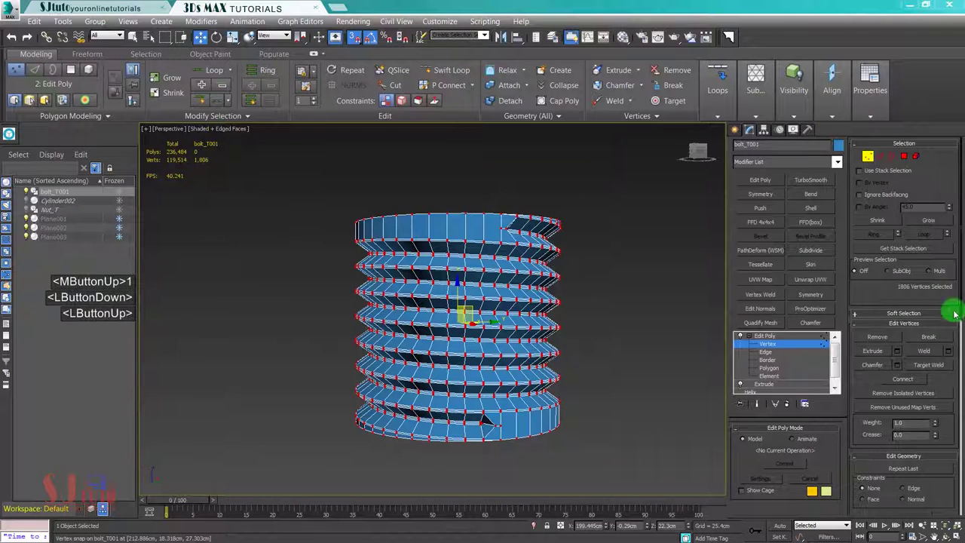
{"action": "left_click", "coordinate": [890, 357]}
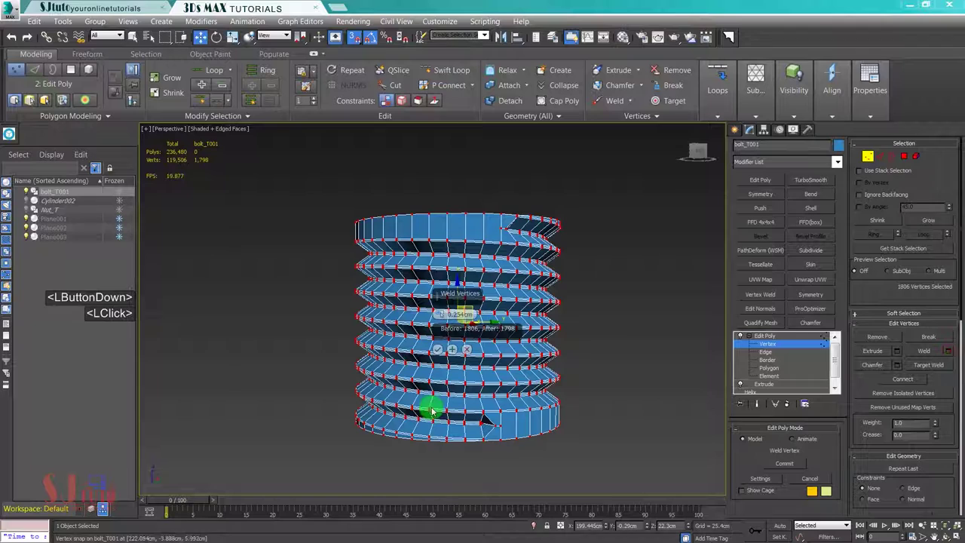
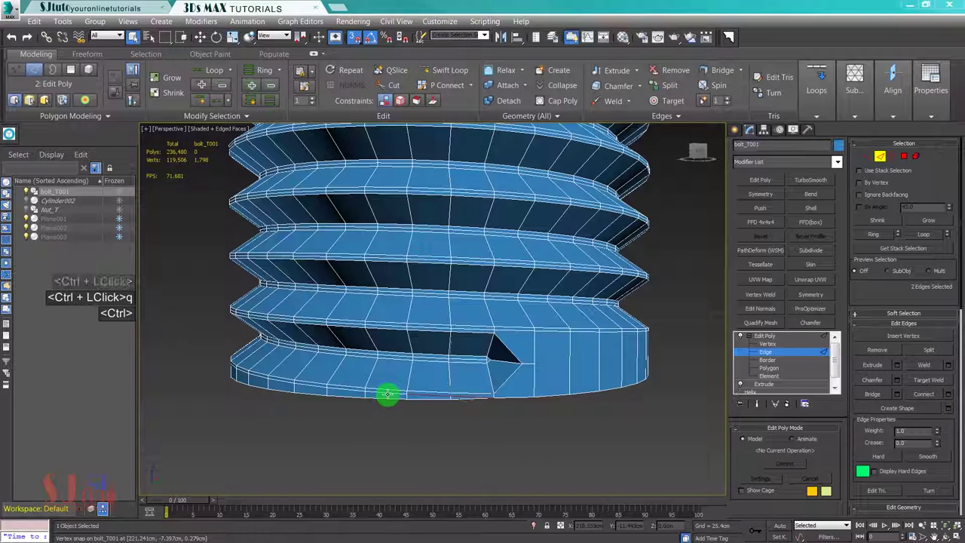
Step: Cut a new edge at the upper thread end and target-weld the stray tip vertex
{"action": "key", "text": "ctrl+BackSpace"}
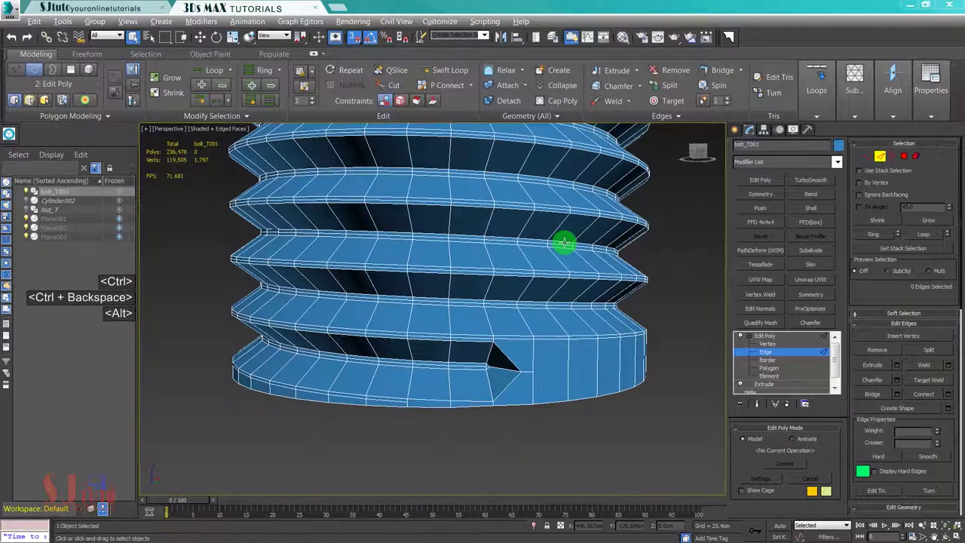
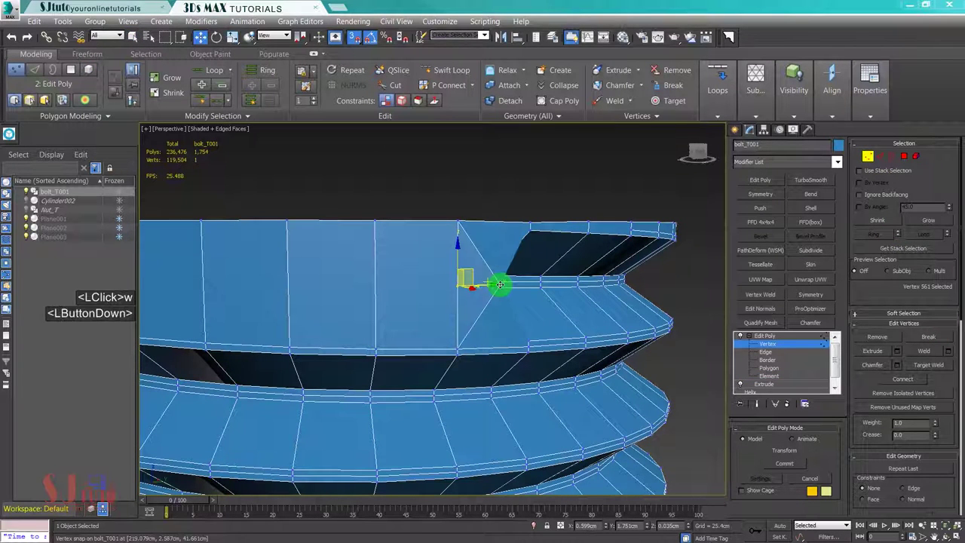
{"action": "key", "text": "ctrl+z"}
{"action": "key", "text": "s"}
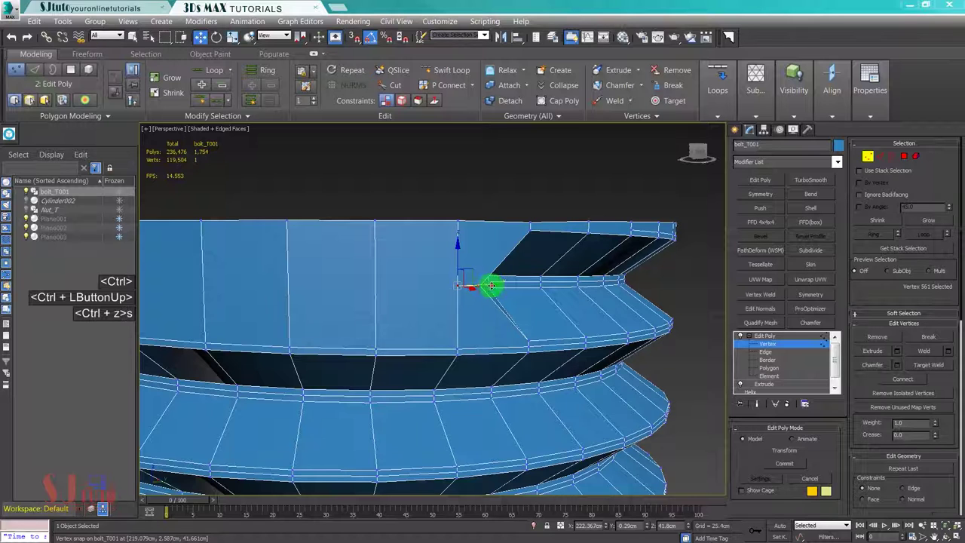
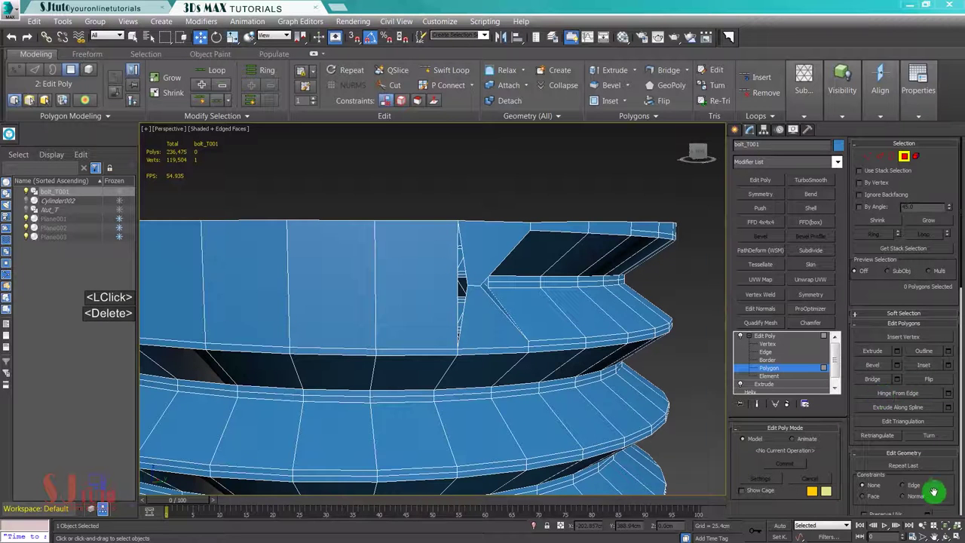
{"action": "left_click", "coordinate": [933, 328]}
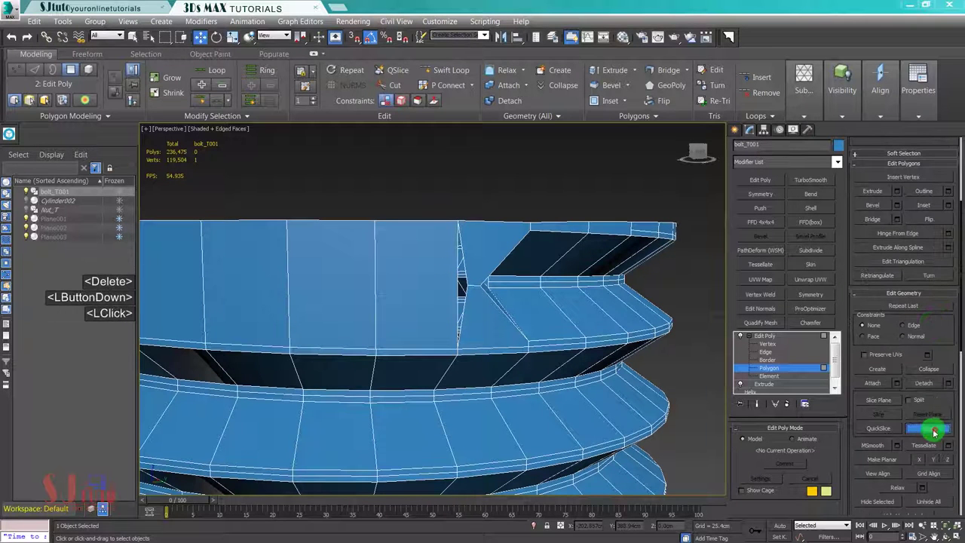
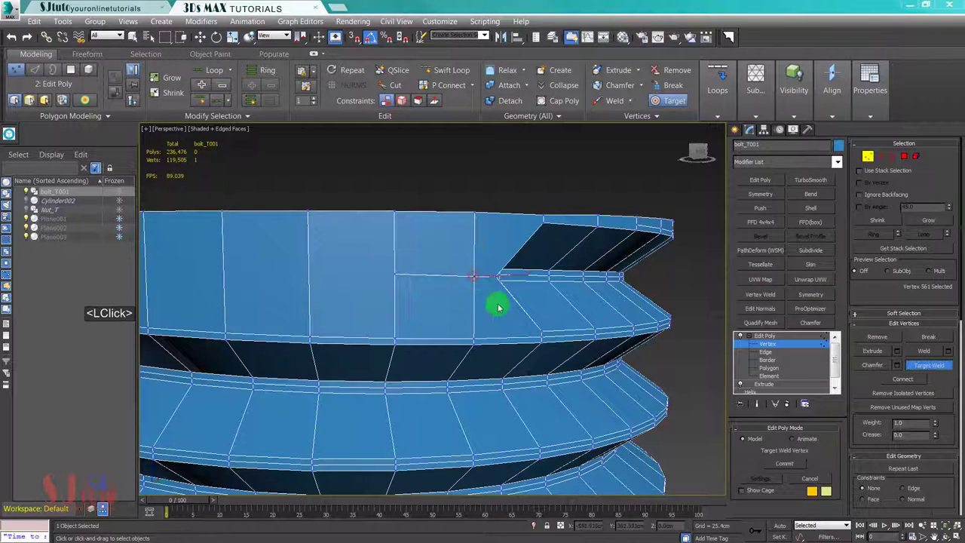
{"action": "key", "text": "w"}
Step: Enable Ignore Backfacing and frame the selected tip vertices in a Top wireframe view
{"action": "middle_click", "coordinate": [507, 318]}
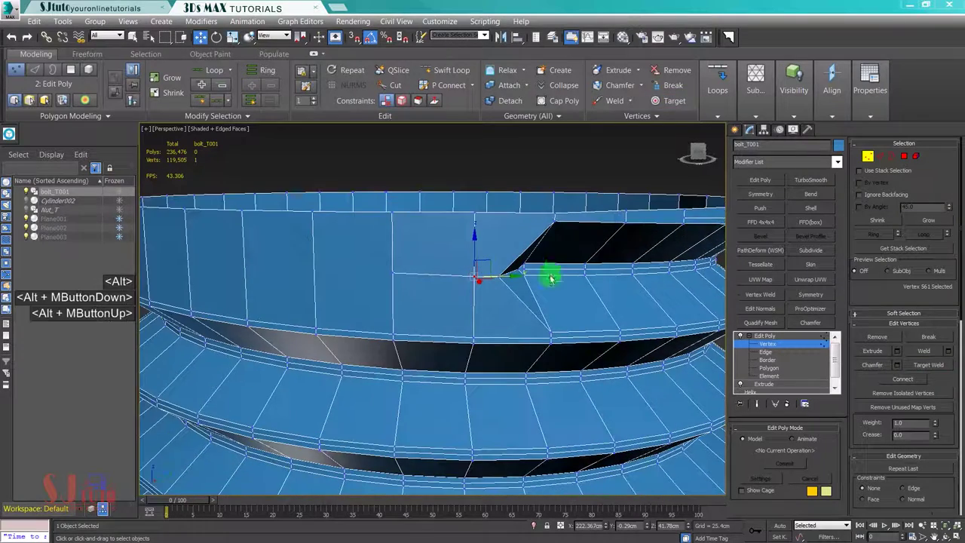
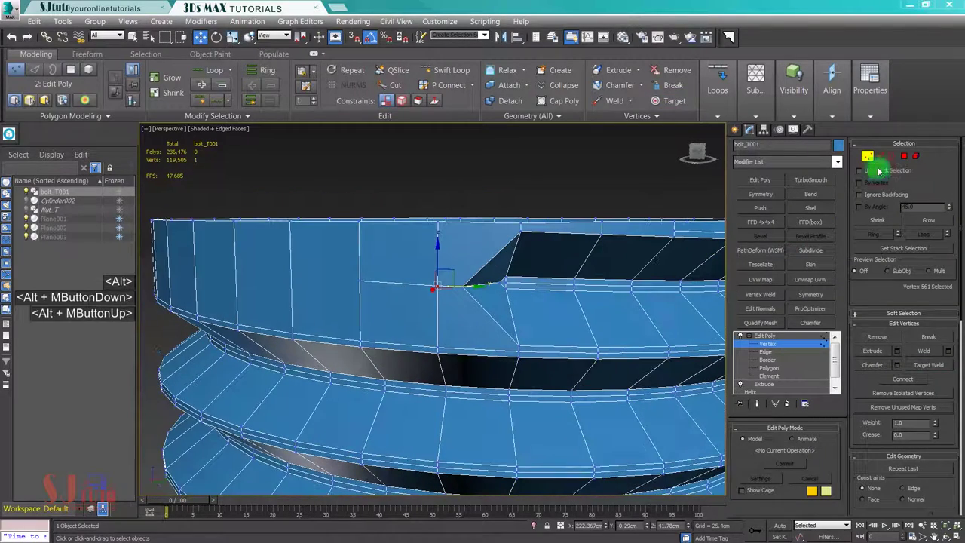
{"action": "middle_click", "coordinate": [563, 295]}
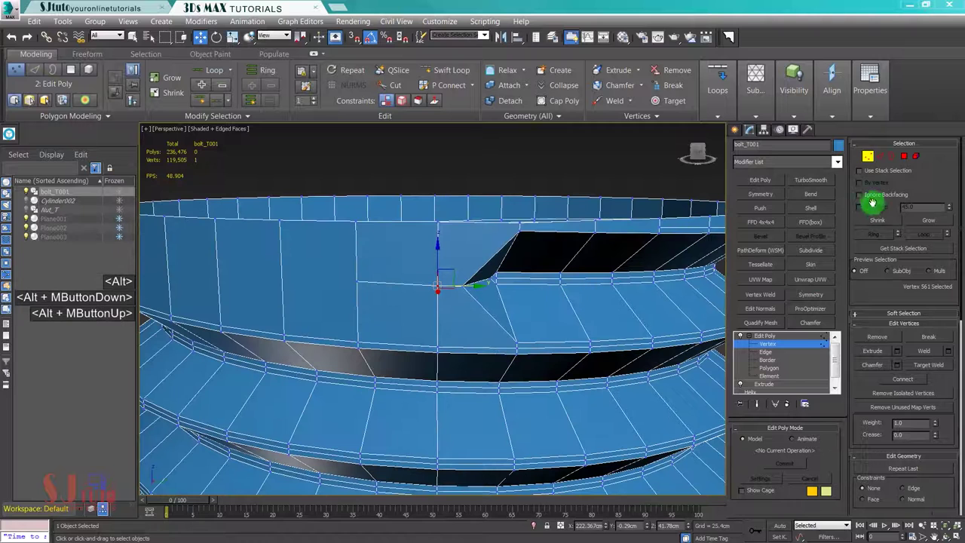
{"action": "left_click", "coordinate": [873, 197]}
{"action": "left_click", "coordinate": [484, 263]}
{"action": "key", "text": "alt+w"}
{"action": "key", "text": "alt+w"}
{"action": "key", "text": "z"}
{"action": "middle_click", "coordinate": [437, 286]}
{"action": "scroll", "scroll_direction": "down", "scroll_amount": 3}
{"action": "middle_click", "coordinate": [465, 320]}
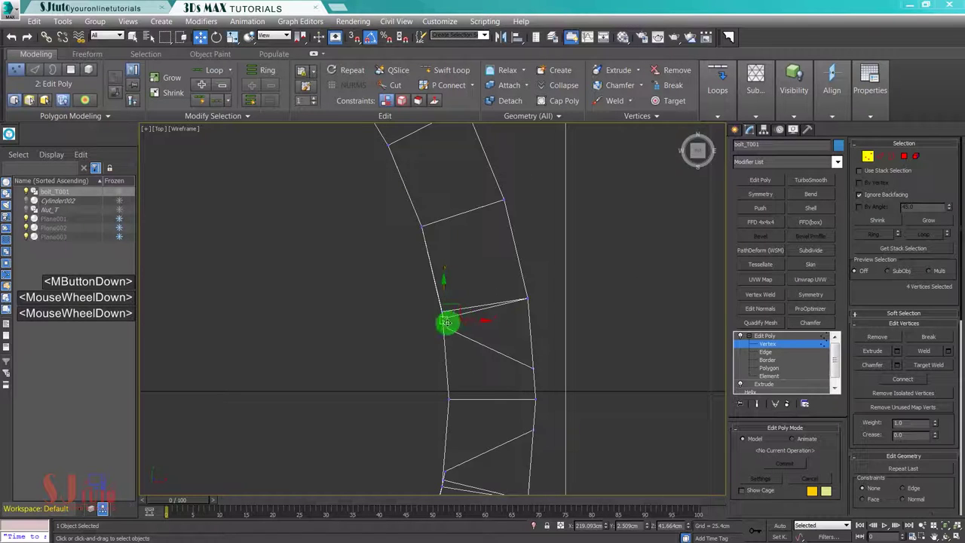
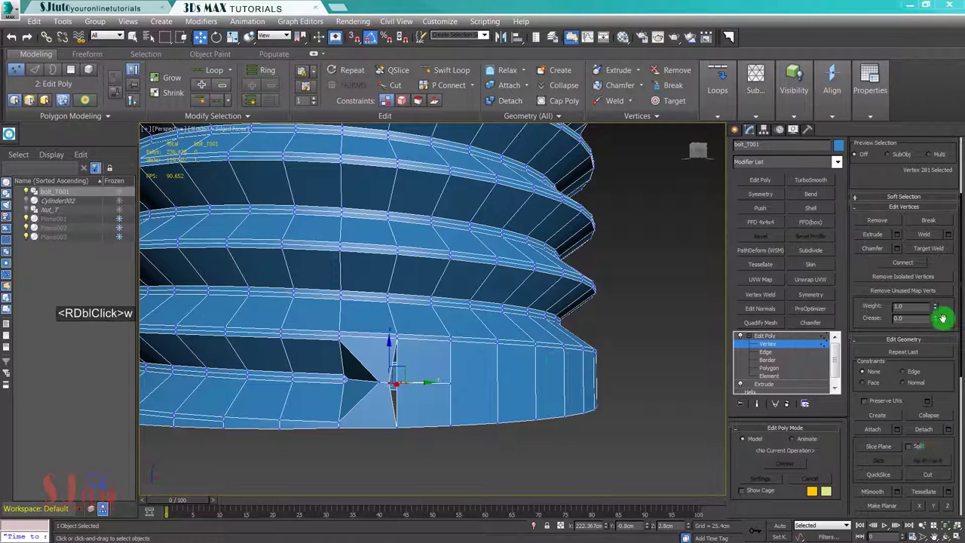
Step: Target-weld the loose lower thread-end vertices into a tapered tip
{"action": "left_click", "coordinate": [924, 256]}
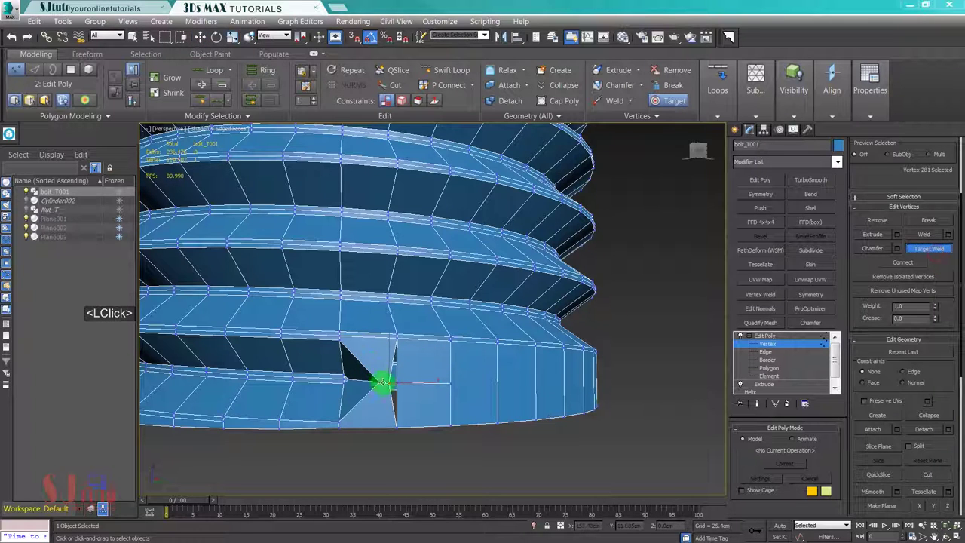
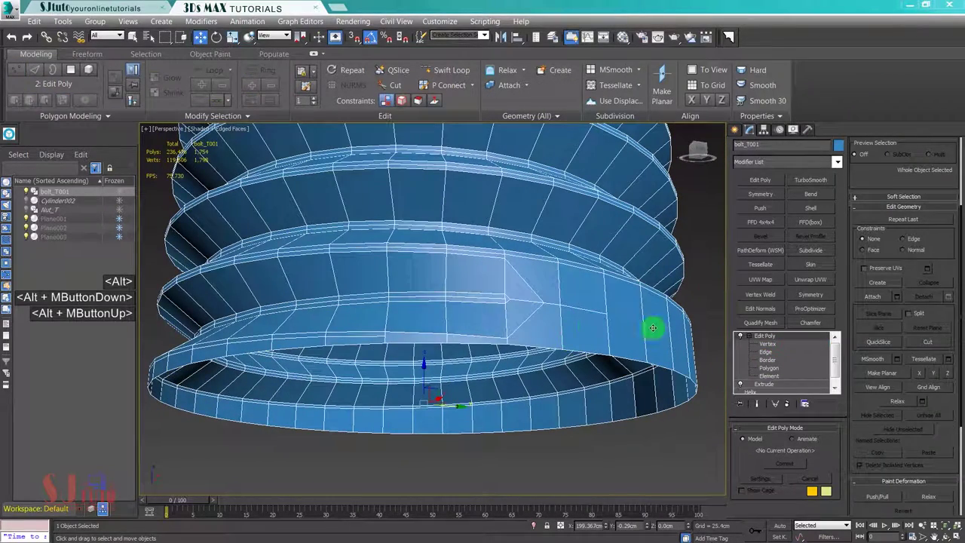
{"action": "left_click", "coordinate": [806, 178]}
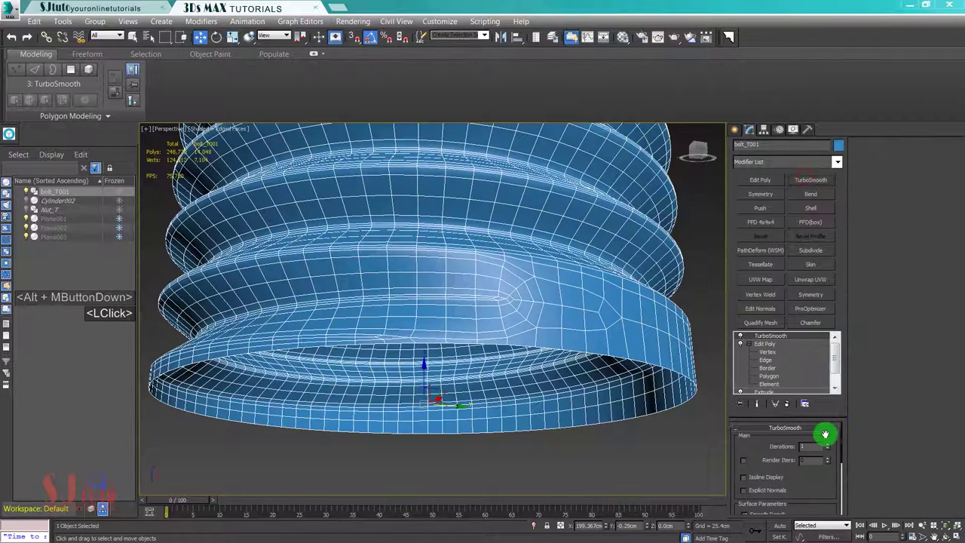
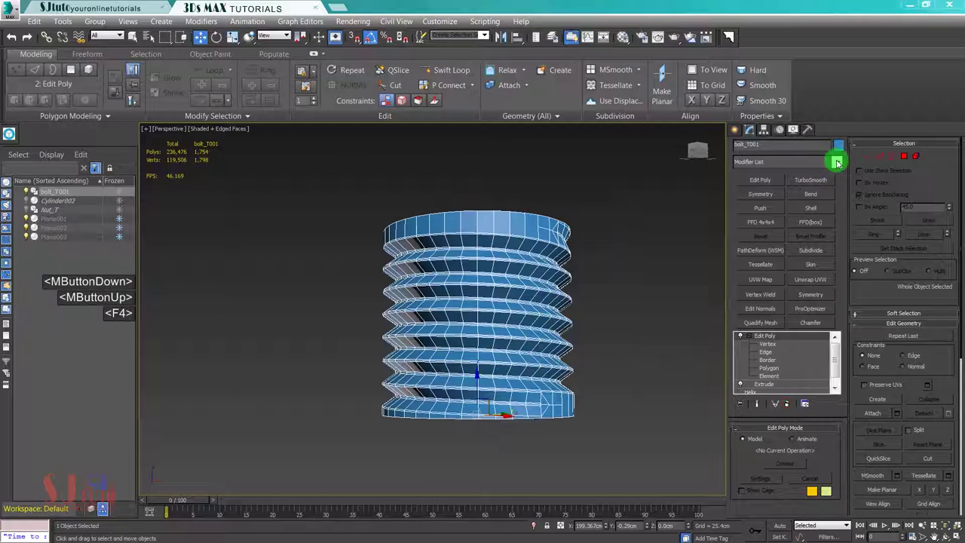
Step: Bring up the Material Editor on the 02 - Default material for the bolt
{"action": "key", "text": "m"}
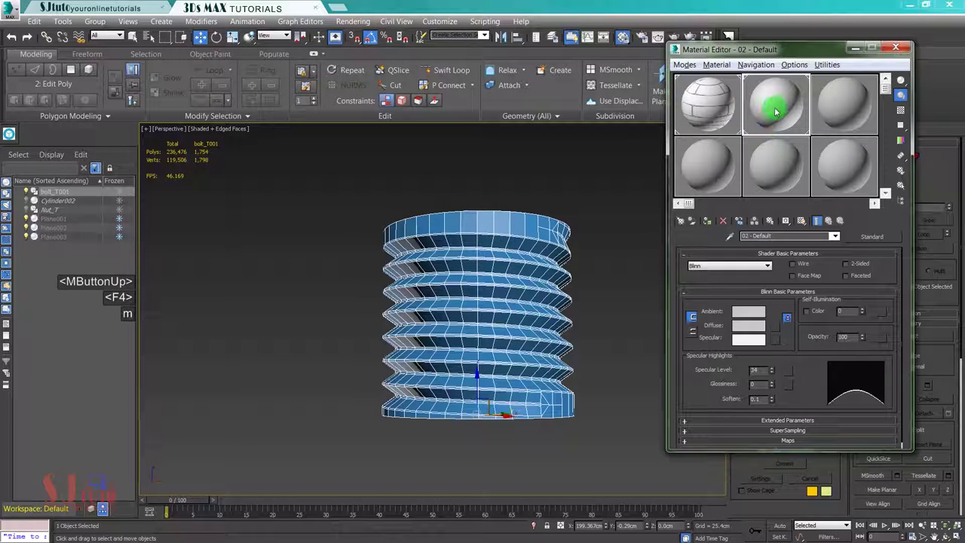
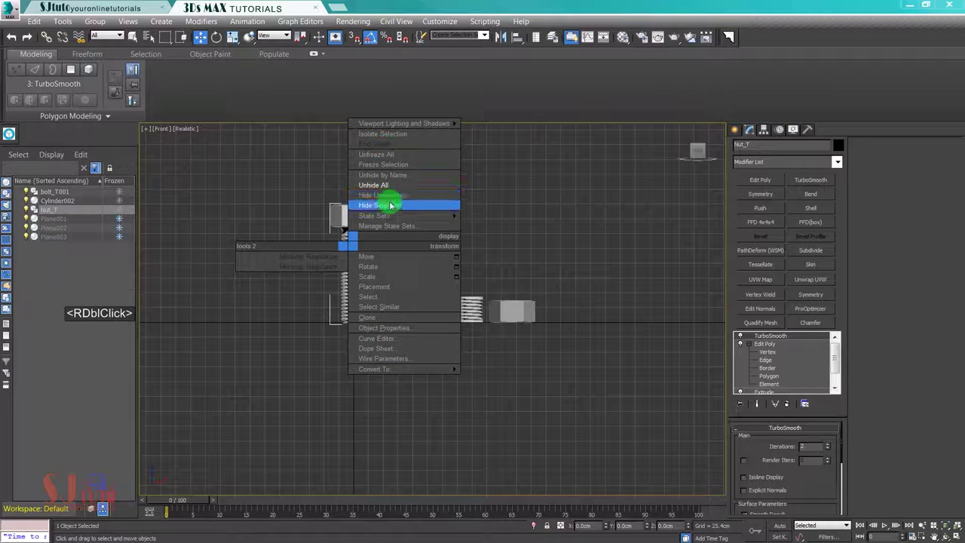
Step: Hide Nut_T, zero the bolt's X position, and select Cylinder002 for alignment
{"action": "left_click", "coordinate": [424, 230]}
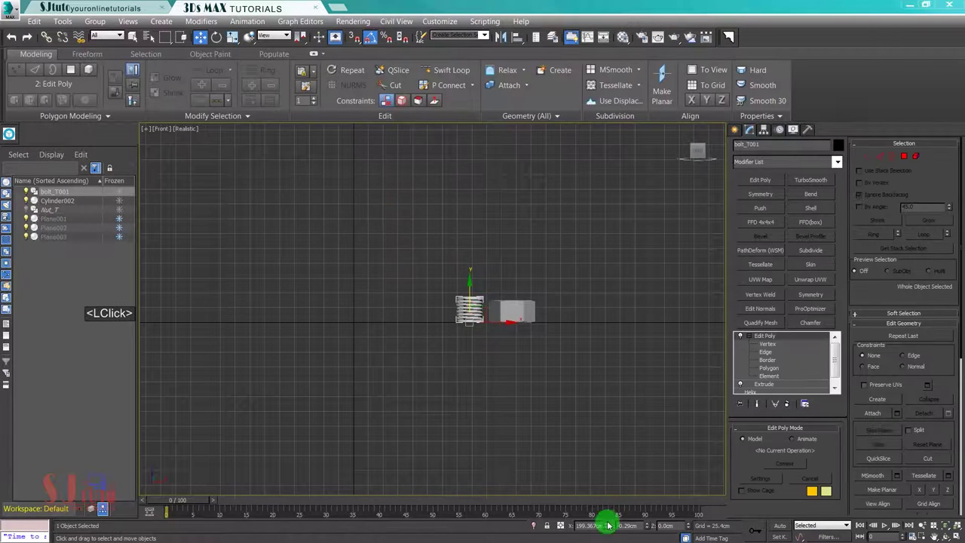
{"action": "right_click", "coordinate": [611, 529]}
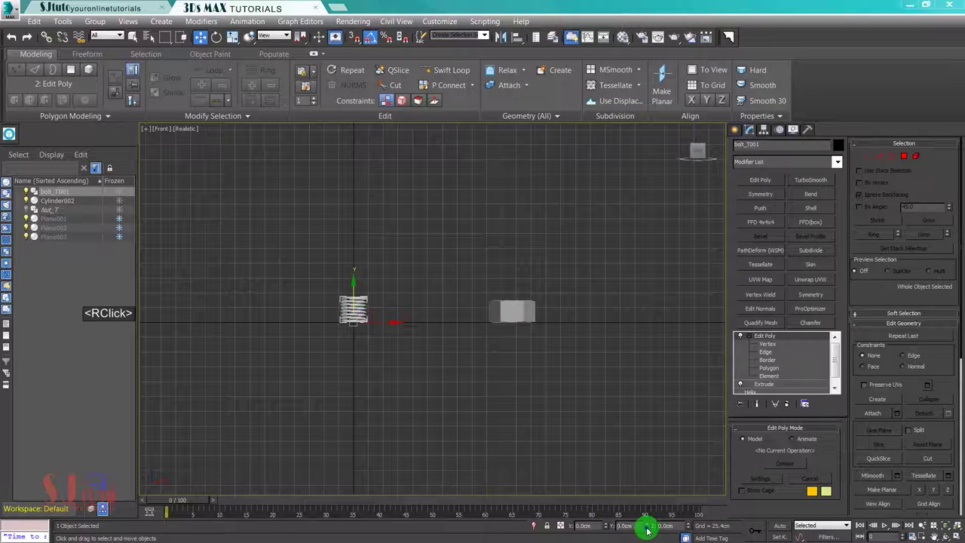
{"action": "left_click", "coordinate": [602, 511]}
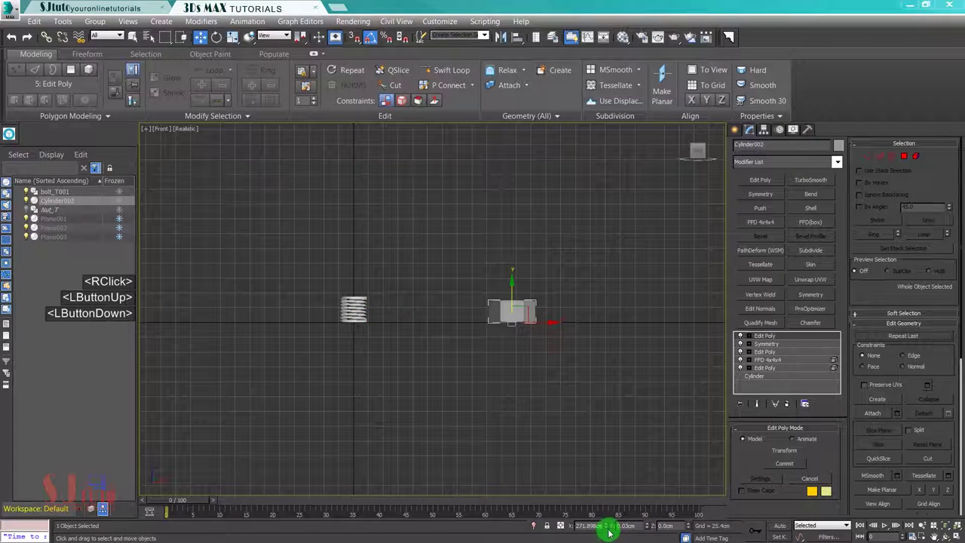
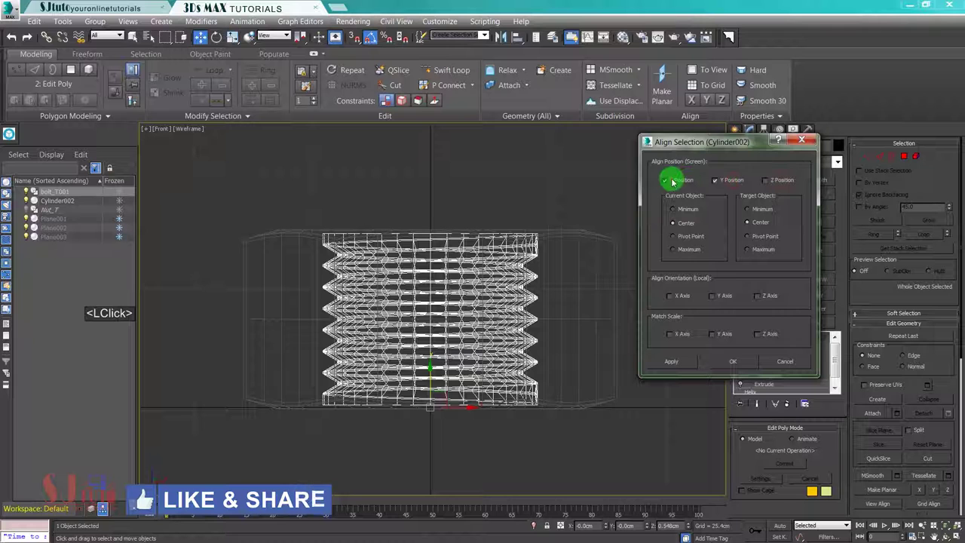
Step: Confirm centring Cylinder002 on the bolt in X and Y and frame it in the full perspective view
{"action": "key", "text": "alt+w"}
{"action": "type", "text": "<Alt + w>z"}
{"action": "key", "text": "alt+w"}
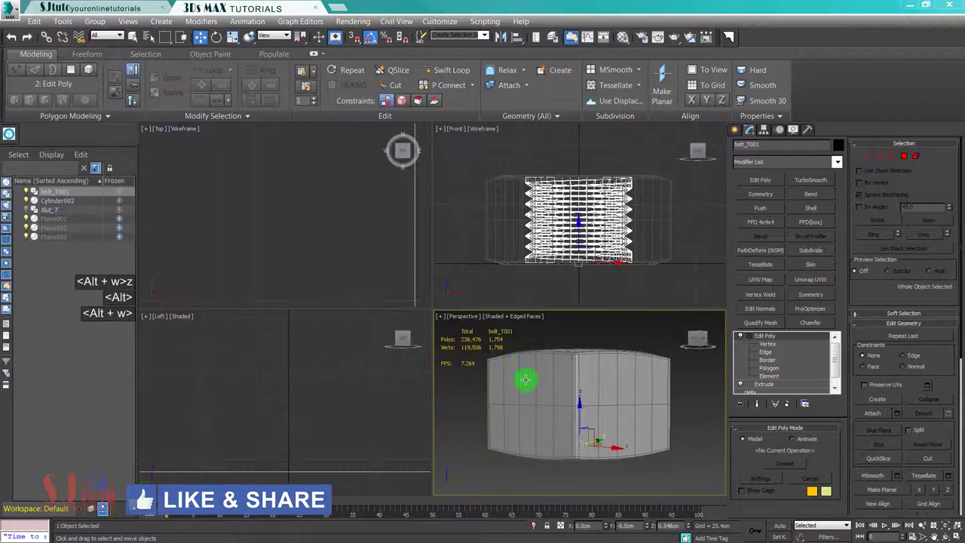
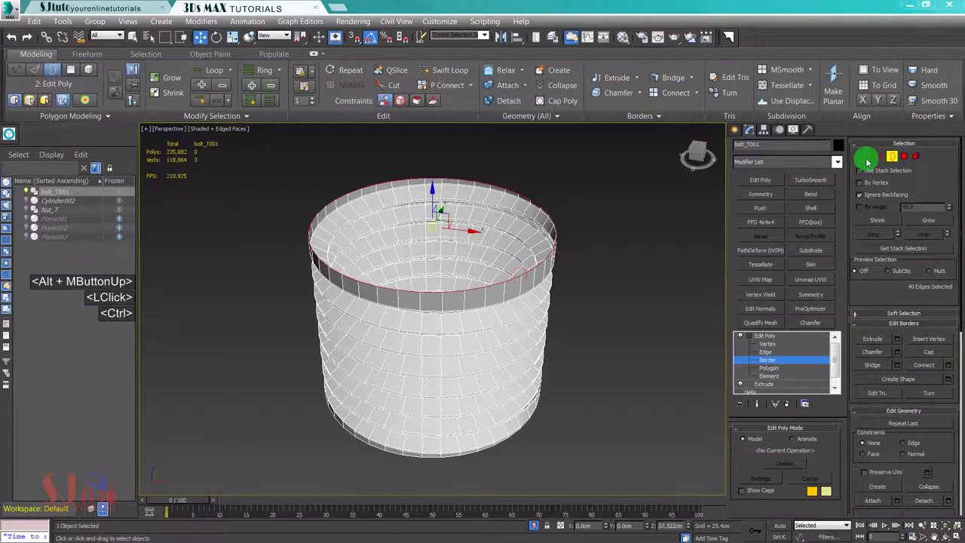
Step: Cut edges tying the thread vertices into the bolt's top end ring
{"action": "left_click", "coordinate": [822, 159]}
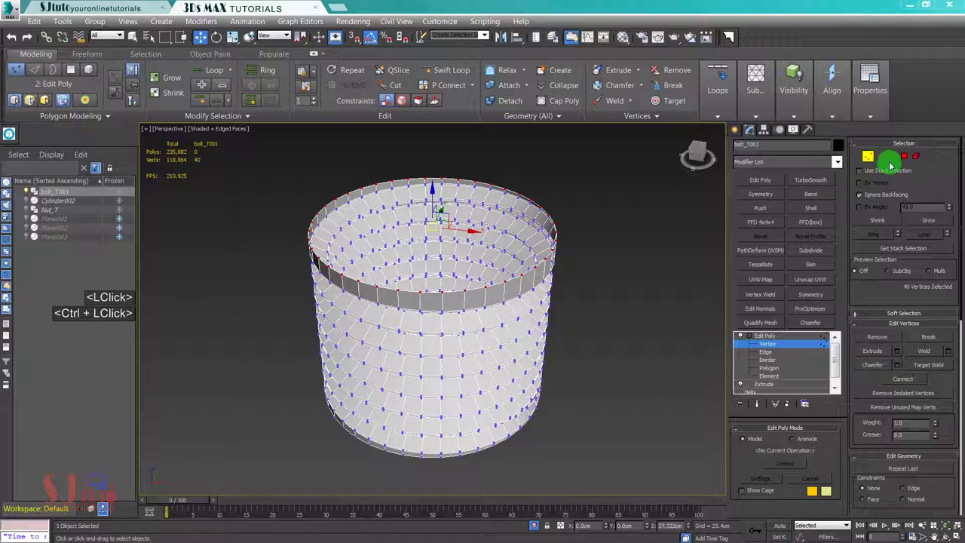
{"action": "middle_click", "coordinate": [551, 236]}
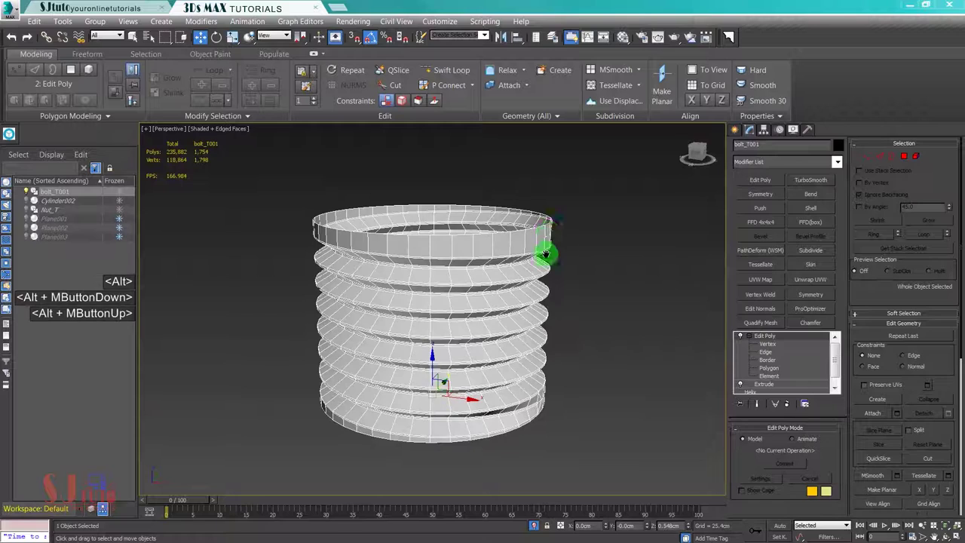
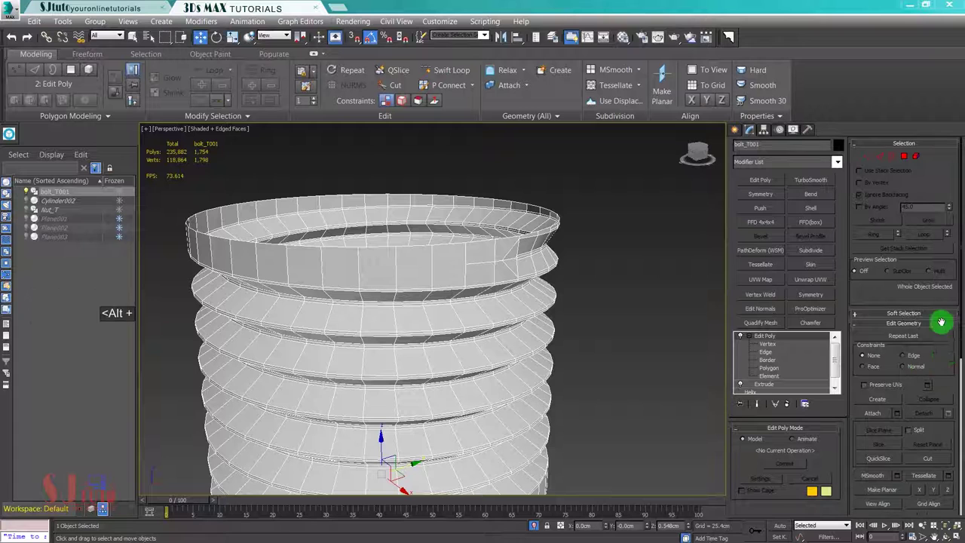
{"action": "left_click", "coordinate": [936, 267]}
{"action": "left_click", "coordinate": [922, 353]}
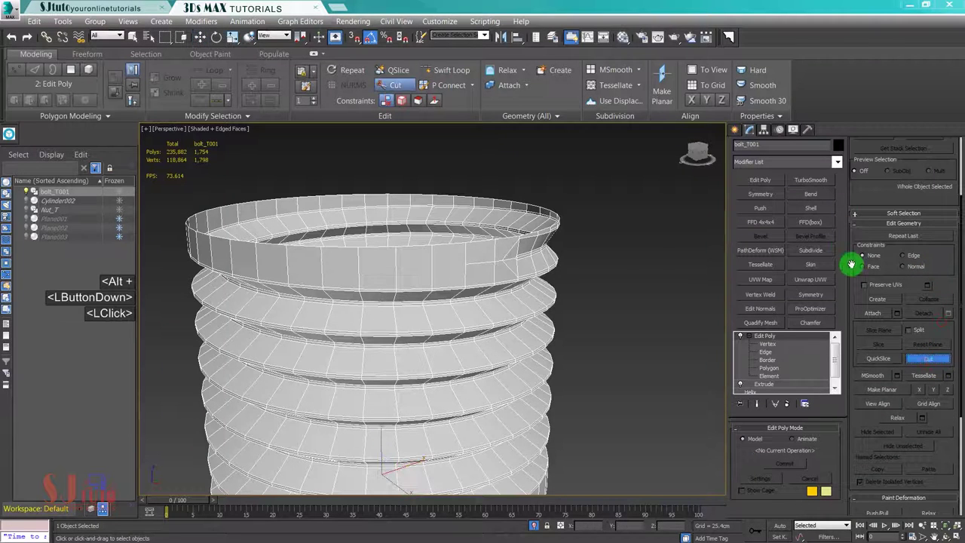
{"action": "key", "text": "alt+q"}
{"action": "key", "text": "1"}
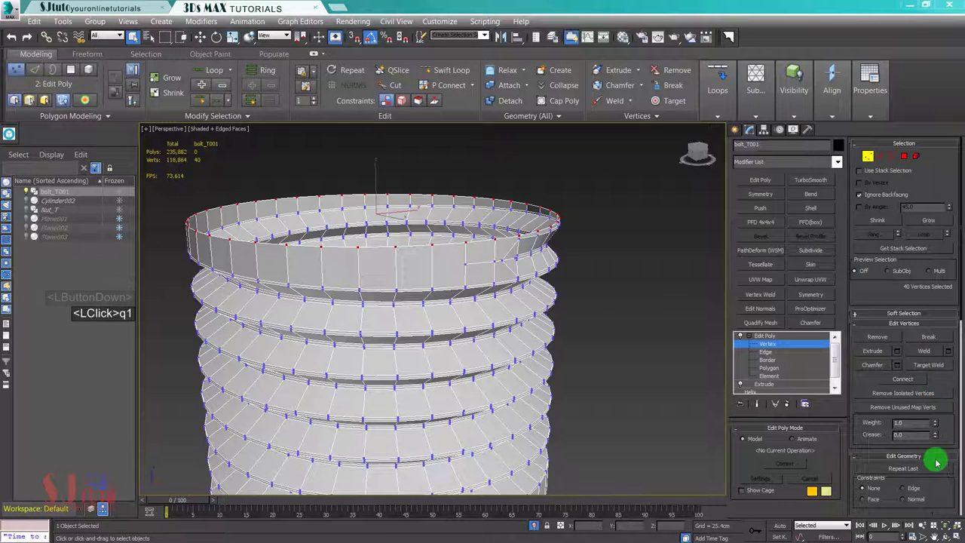
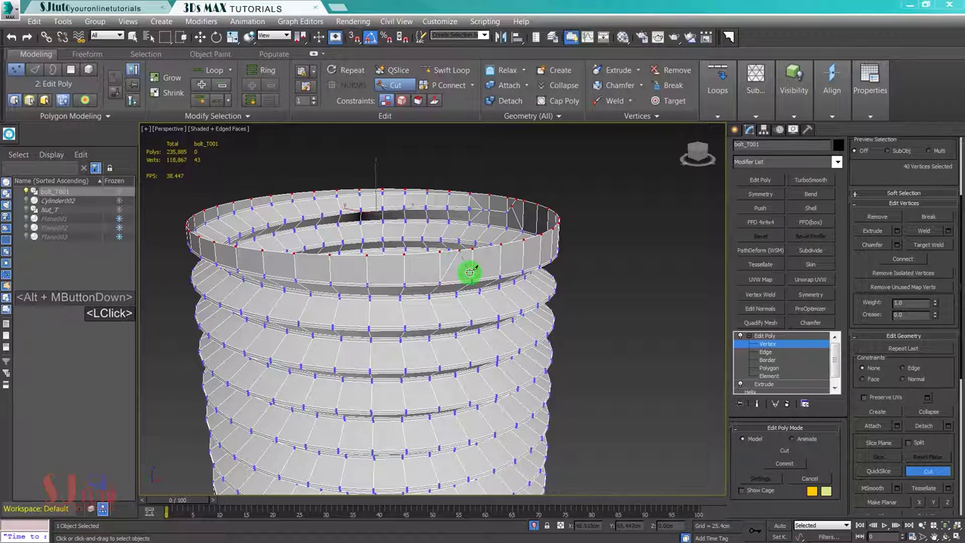
{"action": "key", "text": "w"}
Step: Cut edges tying the thread into the bottom end ring
{"action": "middle_click", "coordinate": [471, 278]}
{"action": "key", "text": "alt+w"}
{"action": "middle_click", "coordinate": [470, 277]}
{"action": "scroll", "scroll_direction": "down", "scroll_amount": 3}
{"action": "left_click", "coordinate": [773, 347]}
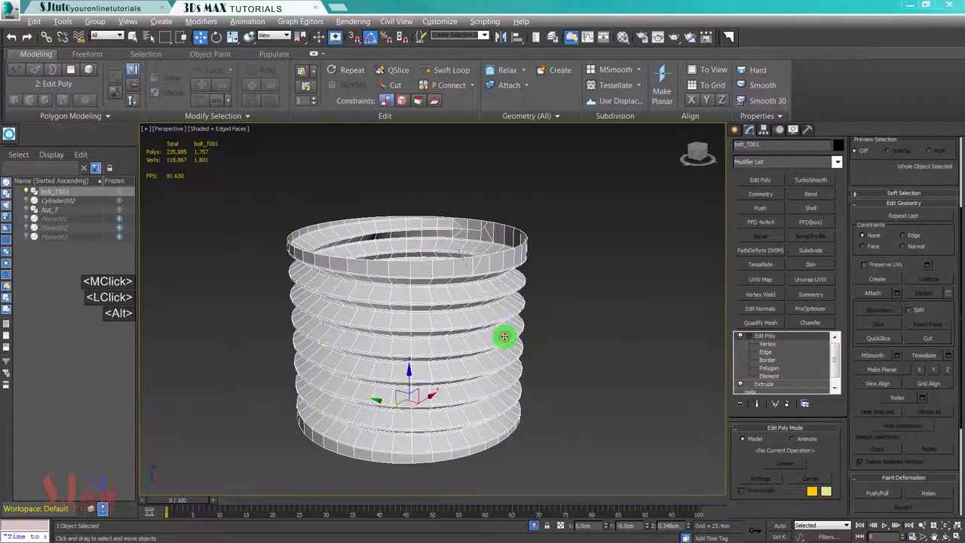
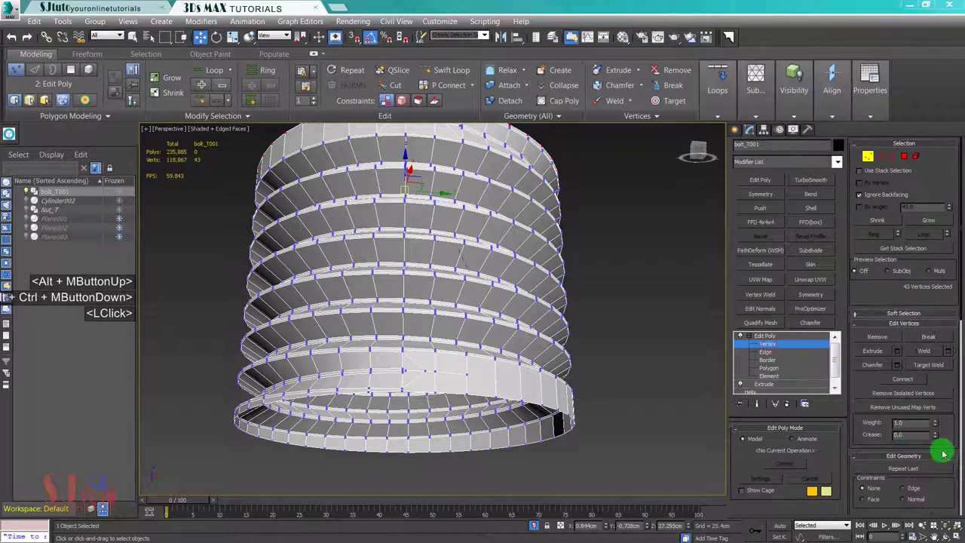
{"action": "left_click", "coordinate": [939, 377]}
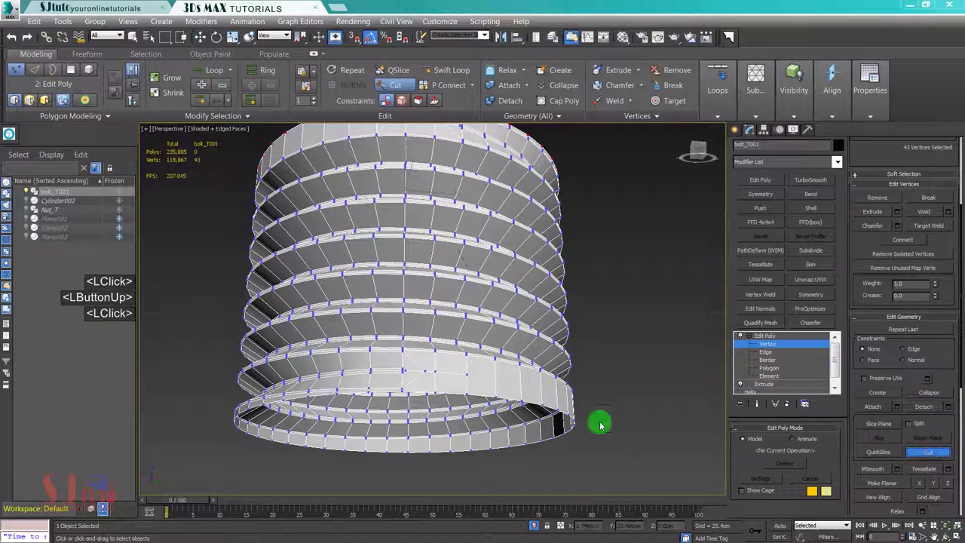
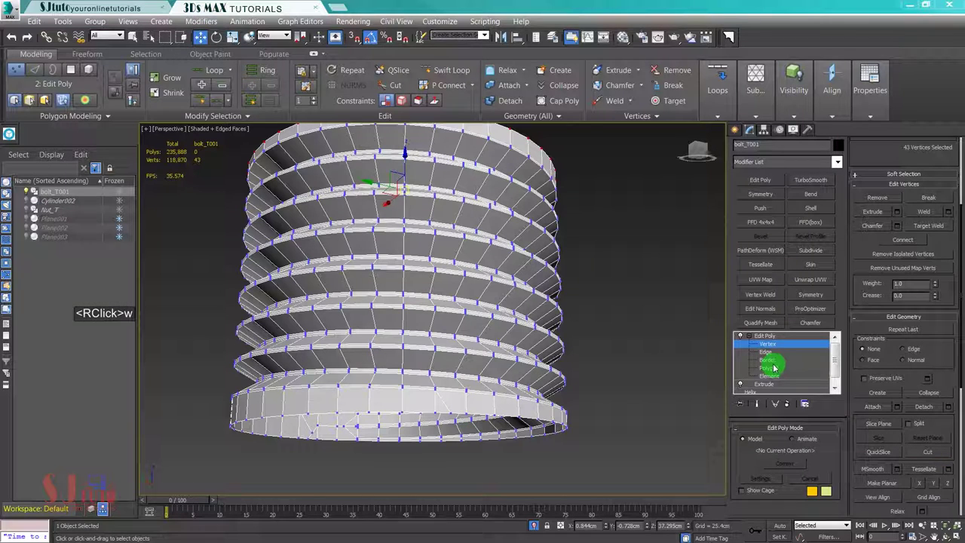
Step: Select the bolt's open 42-edge border and check the bottom ring from above in wireframe
{"action": "left_click", "coordinate": [745, 366]}
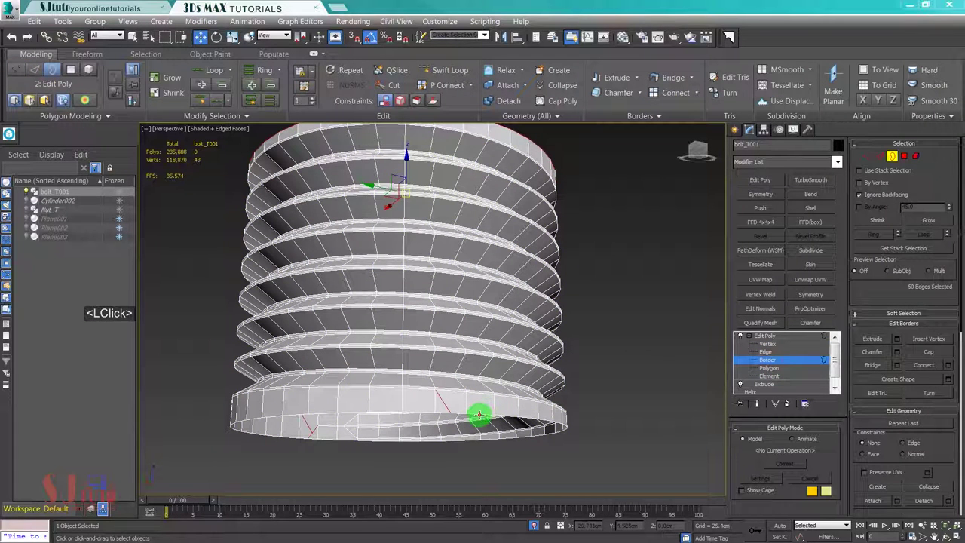
{"action": "key", "text": "alt+w"}
{"action": "key", "text": "alt+w"}
{"action": "key", "text": "z"}
{"action": "middle_click", "coordinate": [427, 270]}
{"action": "scroll", "scroll_direction": "down", "scroll_amount": 3}
{"action": "key", "text": "alt+w"}
{"action": "key", "text": "alt+w"}
{"action": "key", "text": "z"}
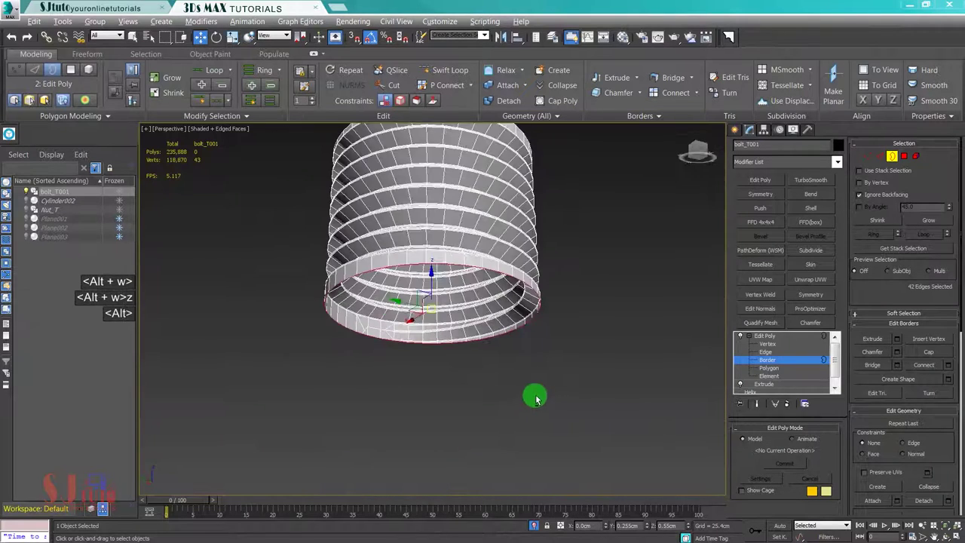
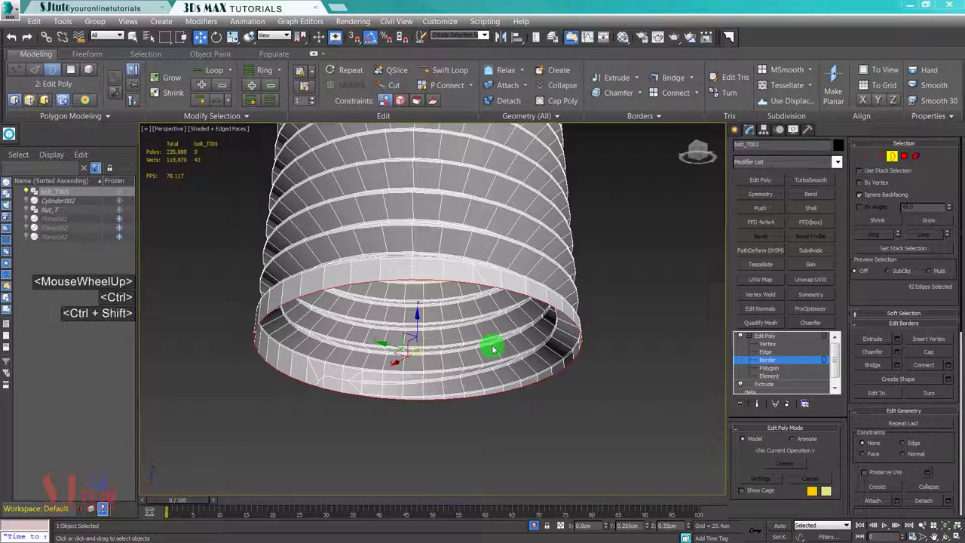
{"action": "key", "text": "ctrl+shift+r"}
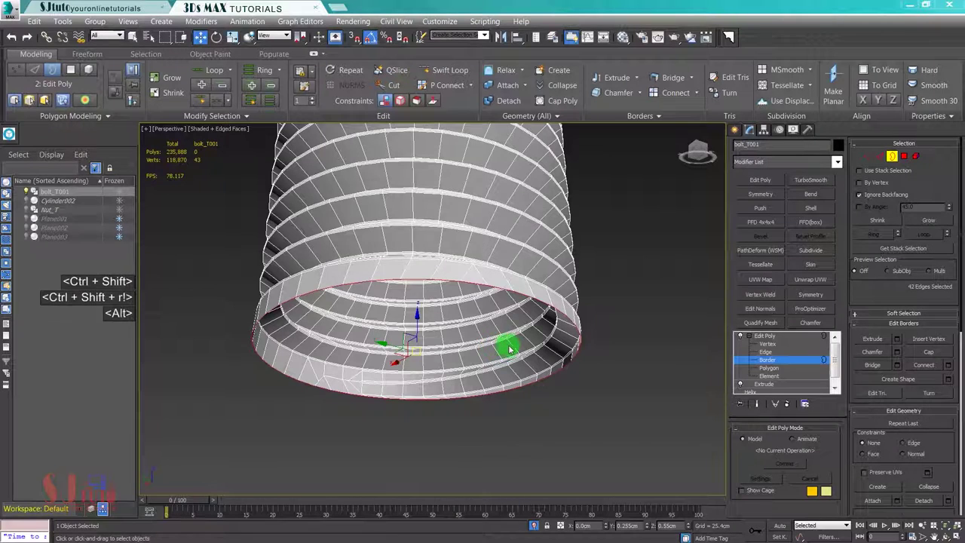
{"action": "key", "text": "alt+w"}
{"action": "key", "text": "alt+w"}
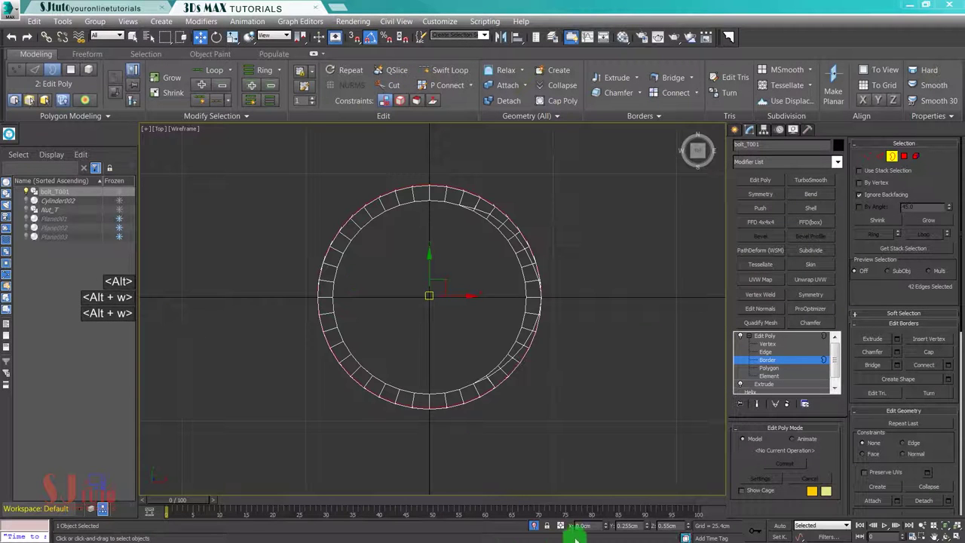
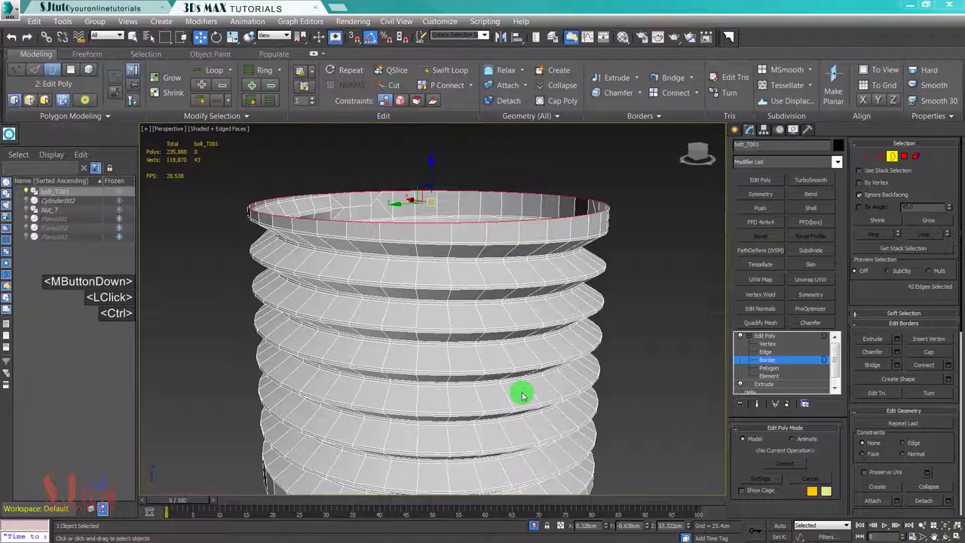
Step: Inspect the top ring from above and convert the border selection to its 42 rim vertices
{"action": "key", "text": "ctrl+shift+r"}
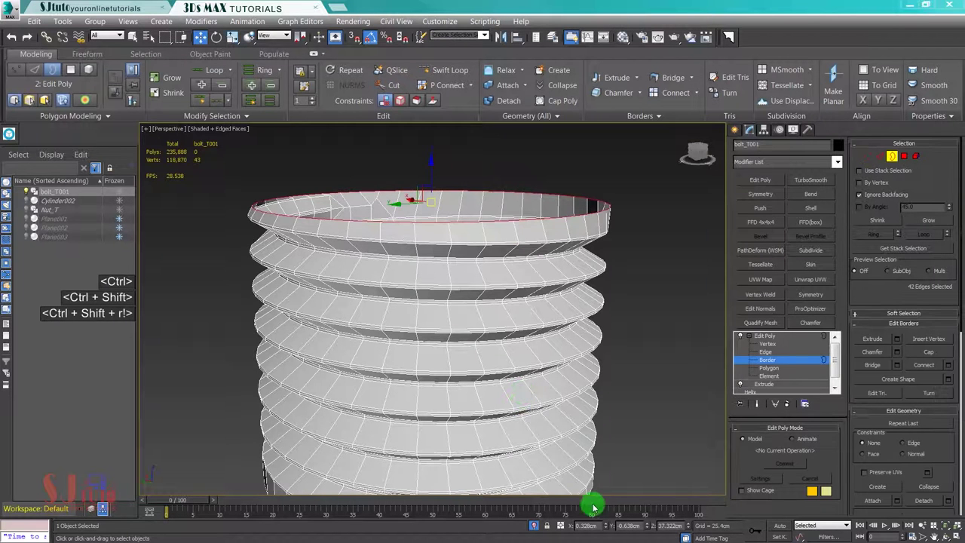
{"action": "right_click", "coordinate": [617, 528]}
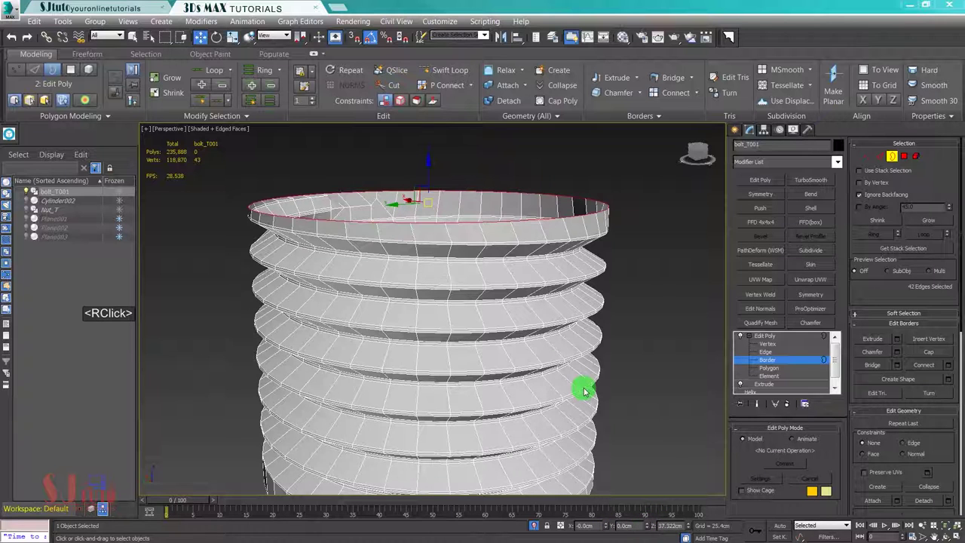
{"action": "key", "text": "alt+w"}
{"action": "middle_click", "coordinate": [325, 272]}
{"action": "key", "text": "alt+w"}
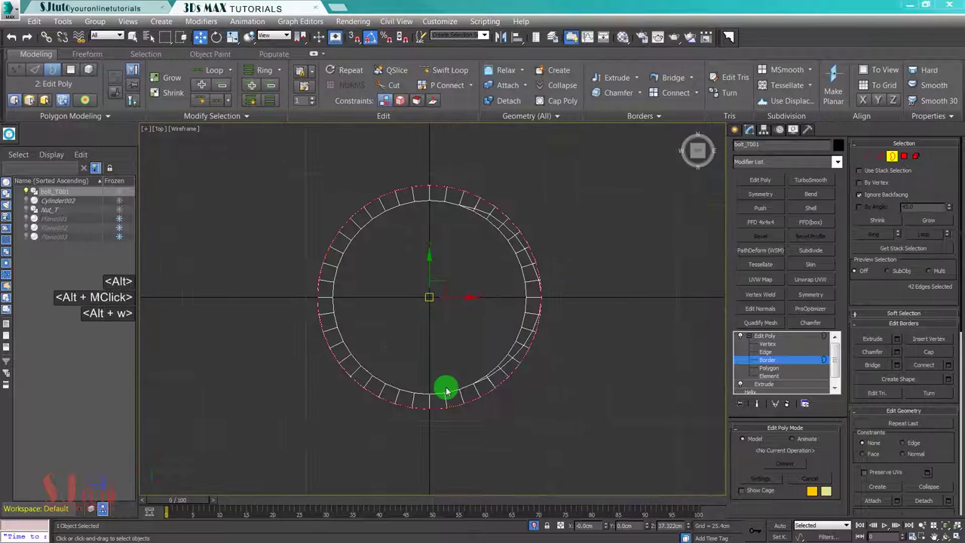
{"action": "key", "text": "alt+w"}
{"action": "middle_click", "coordinate": [523, 373]}
{"action": "left_click", "coordinate": [868, 155]}
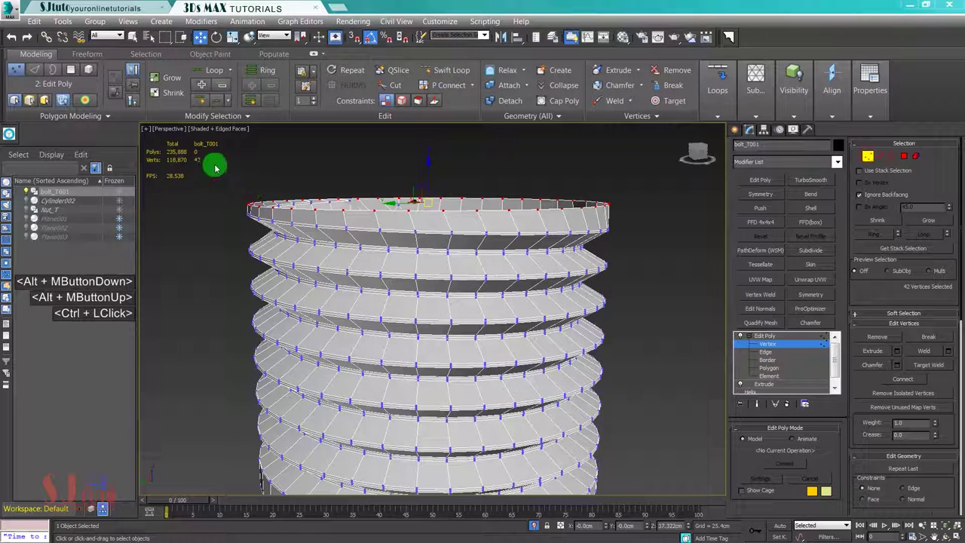
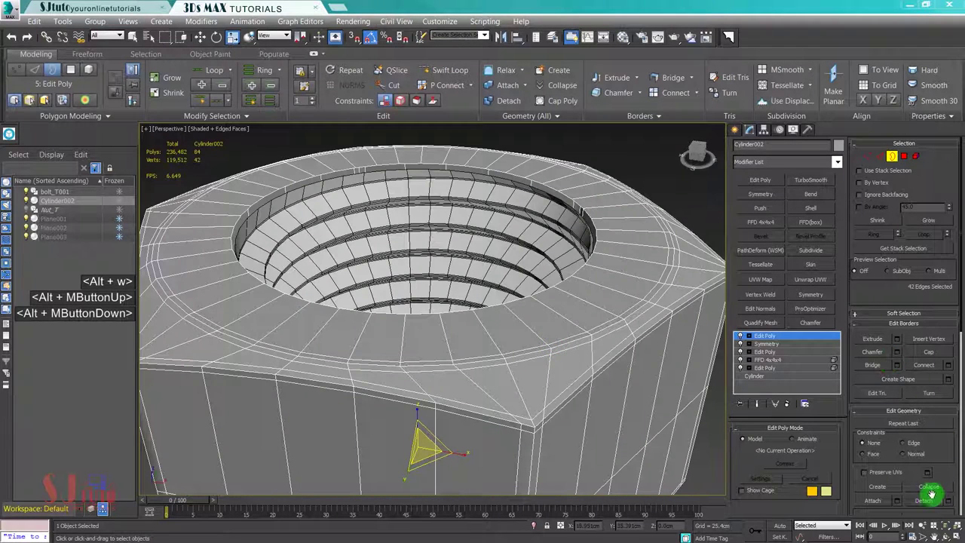
Step: Attach the internal thread to Cylinder002 and chamfer its 84-edge hole rim at 2.54 cm
{"action": "left_click", "coordinate": [834, 468]}
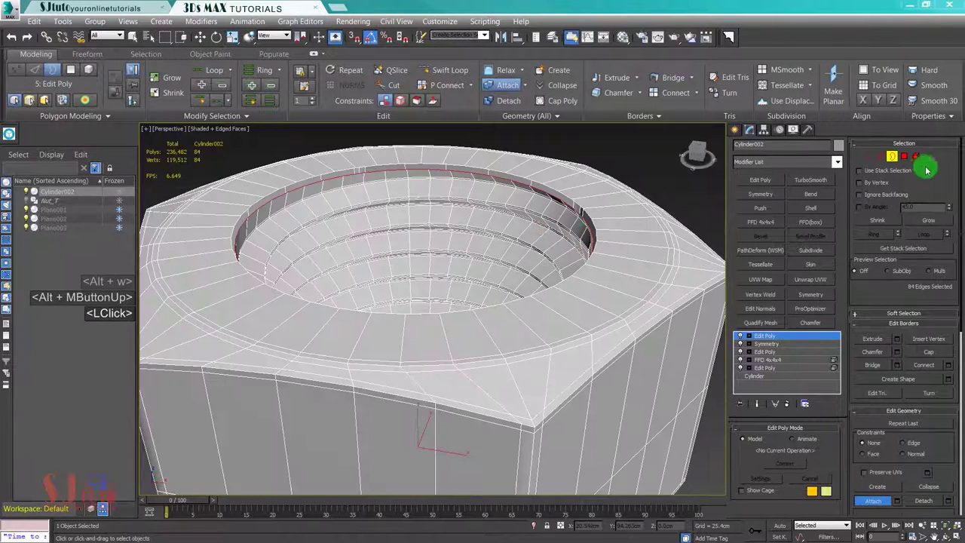
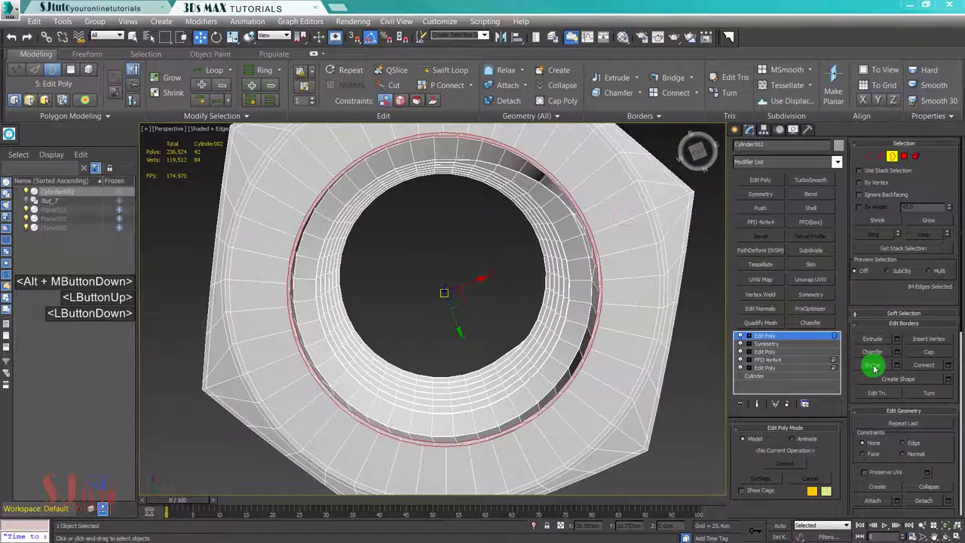
{"action": "middle_click", "coordinate": [597, 262]}
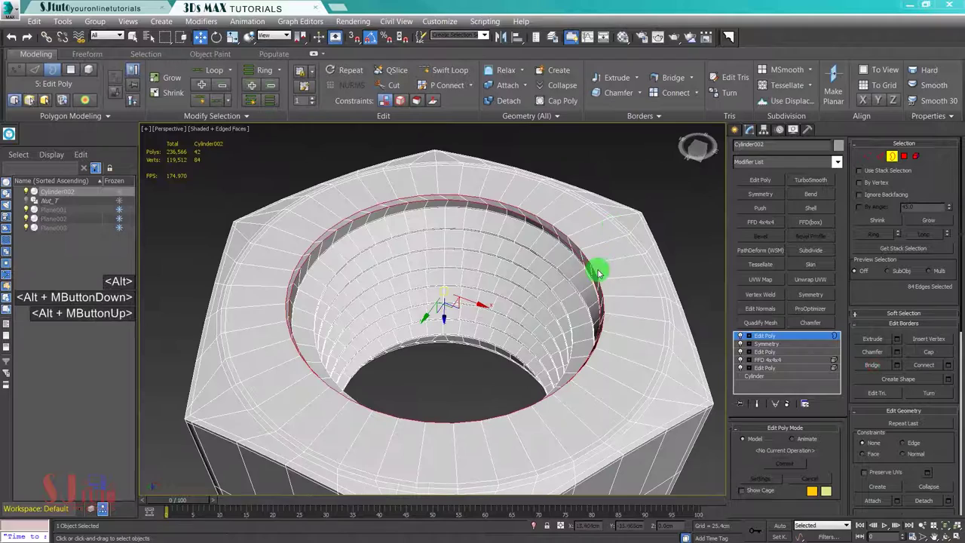
{"action": "middle_click", "coordinate": [548, 290]}
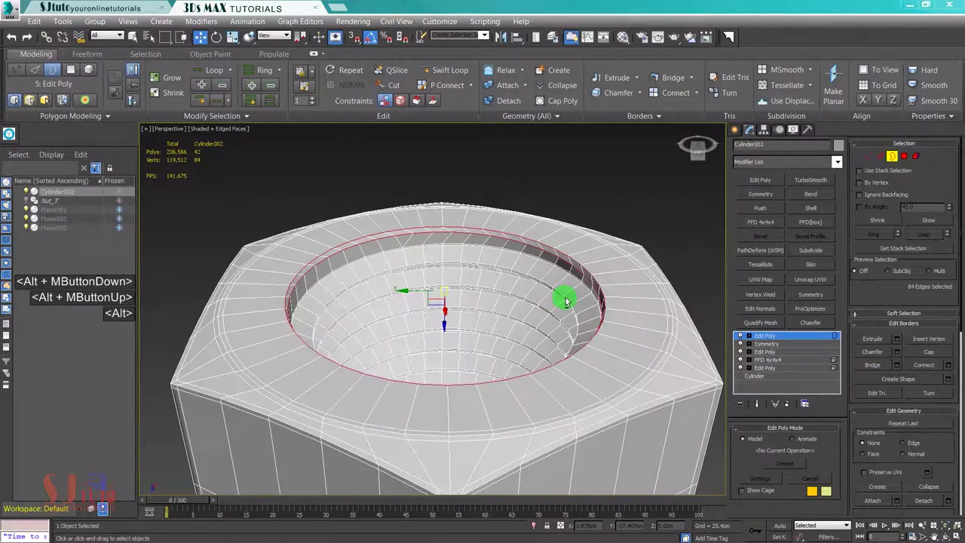
{"action": "middle_click", "coordinate": [568, 300]}
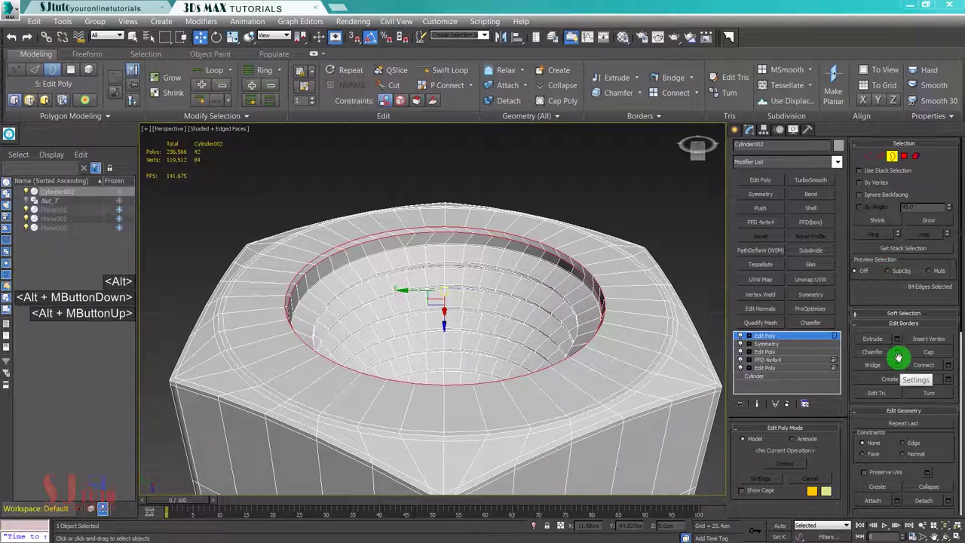
{"action": "left_click", "coordinate": [899, 353]}
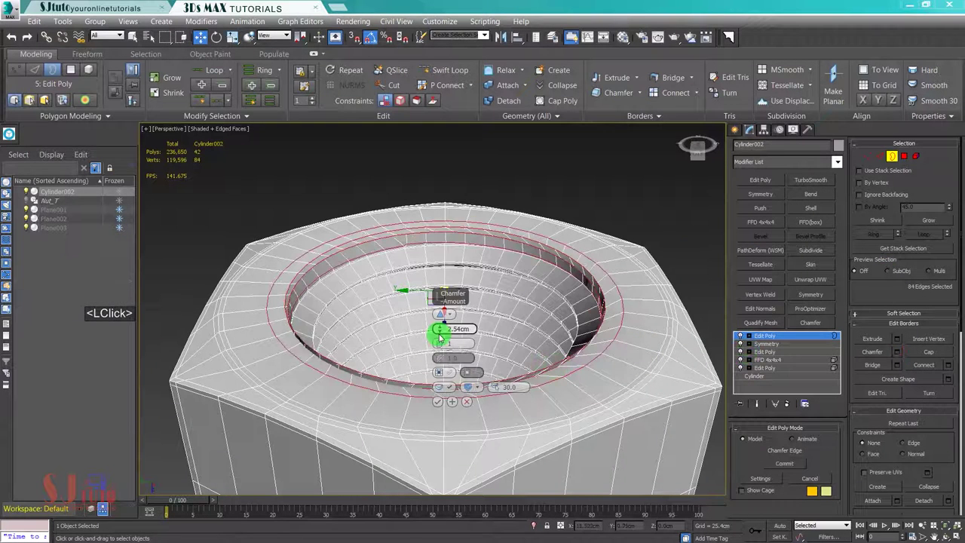
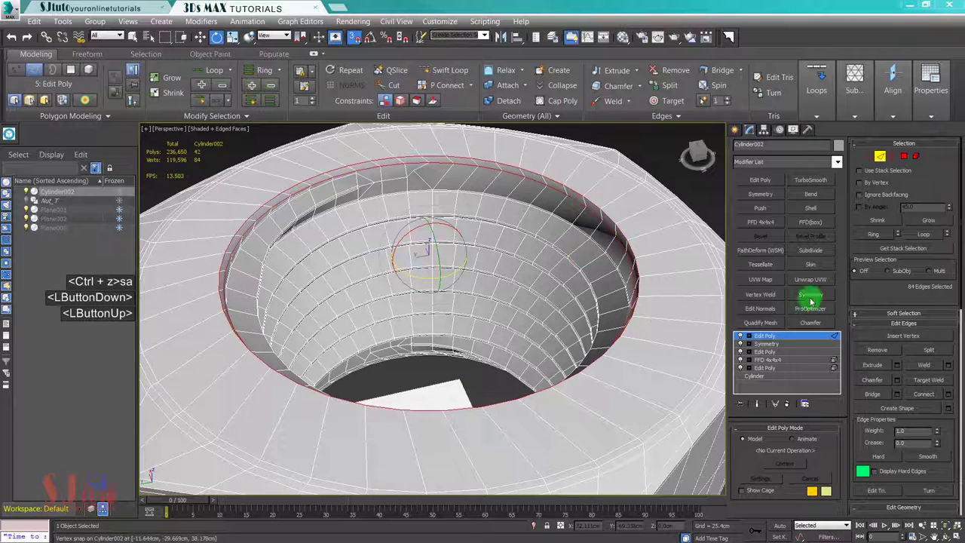
Step: Chamfer the nut's hole-rim edges by 0.379 cm, splitting the rim into 168 edges
{"action": "left_click", "coordinate": [823, 376]}
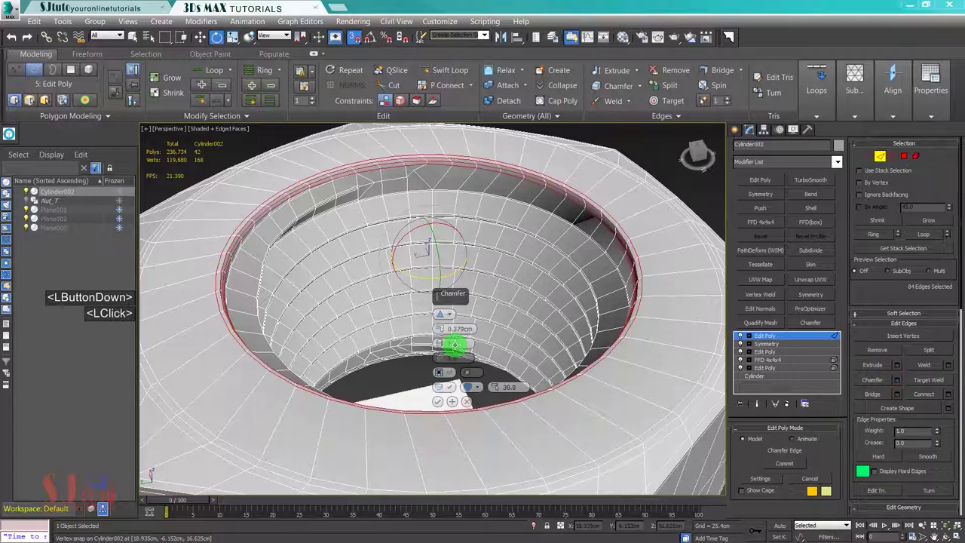
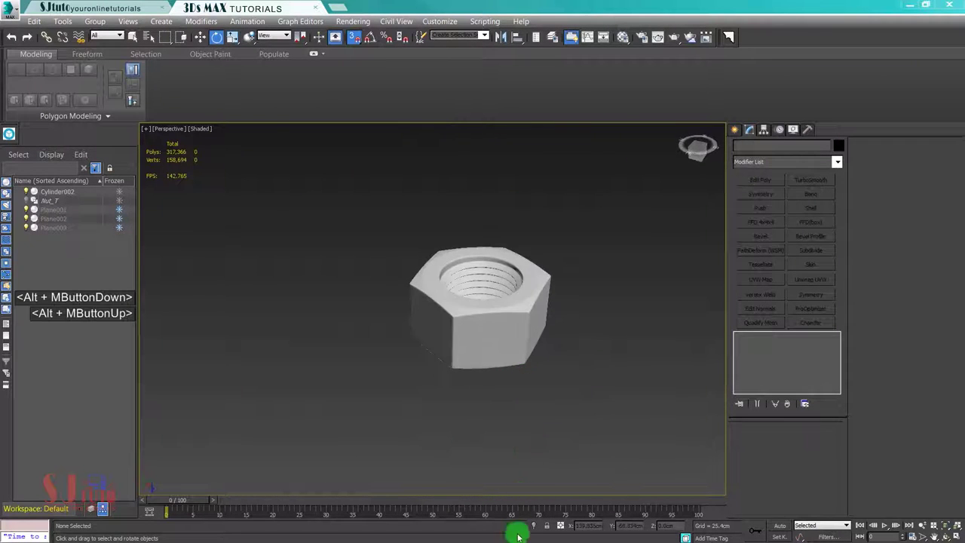
Step: Unhide all objects and seat the hex nut on the bolt for the final chrome render
{"action": "right_click", "coordinate": [540, 388]}
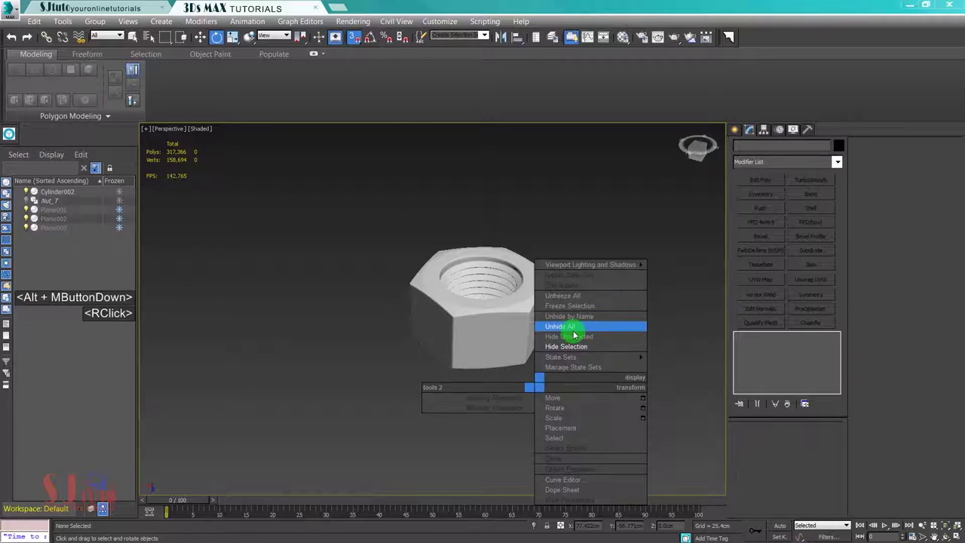
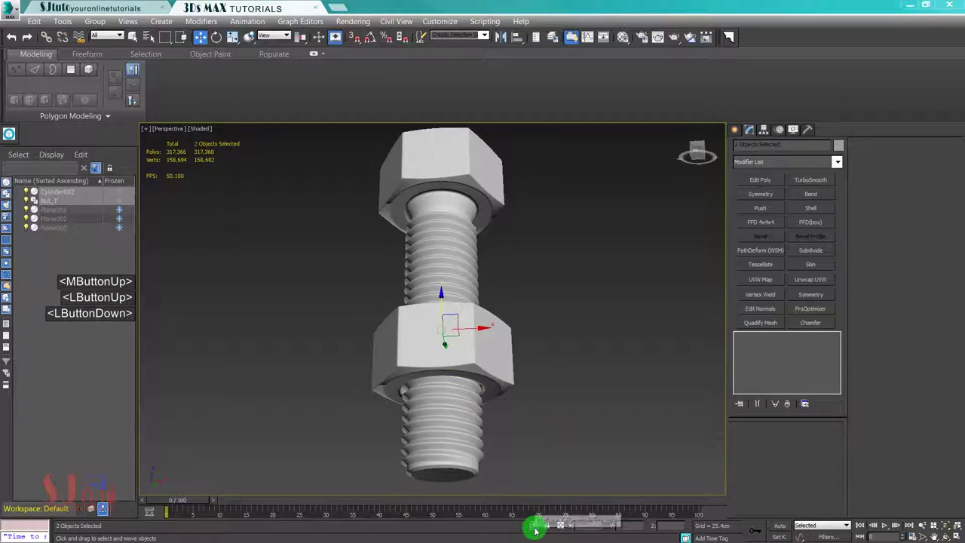
{"action": "middle_click", "coordinate": [524, 338]}
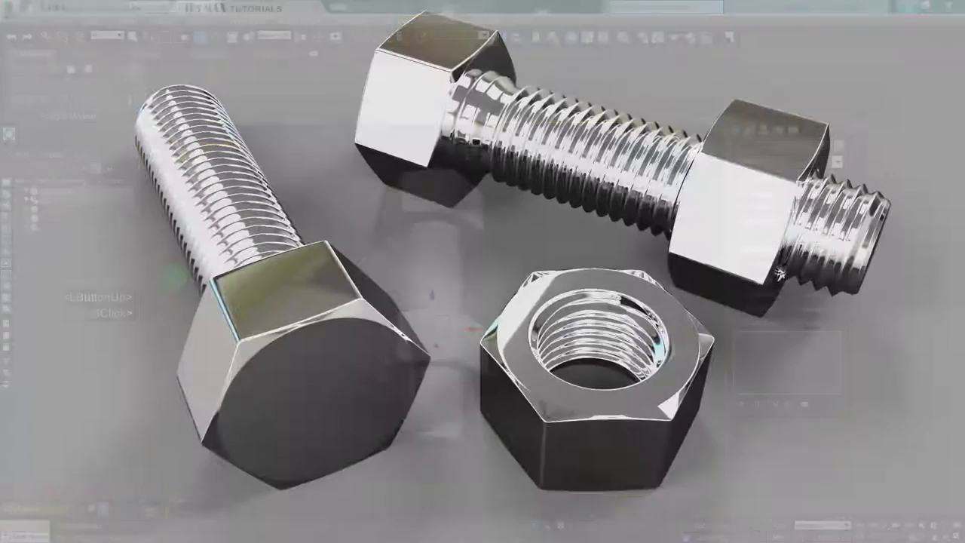